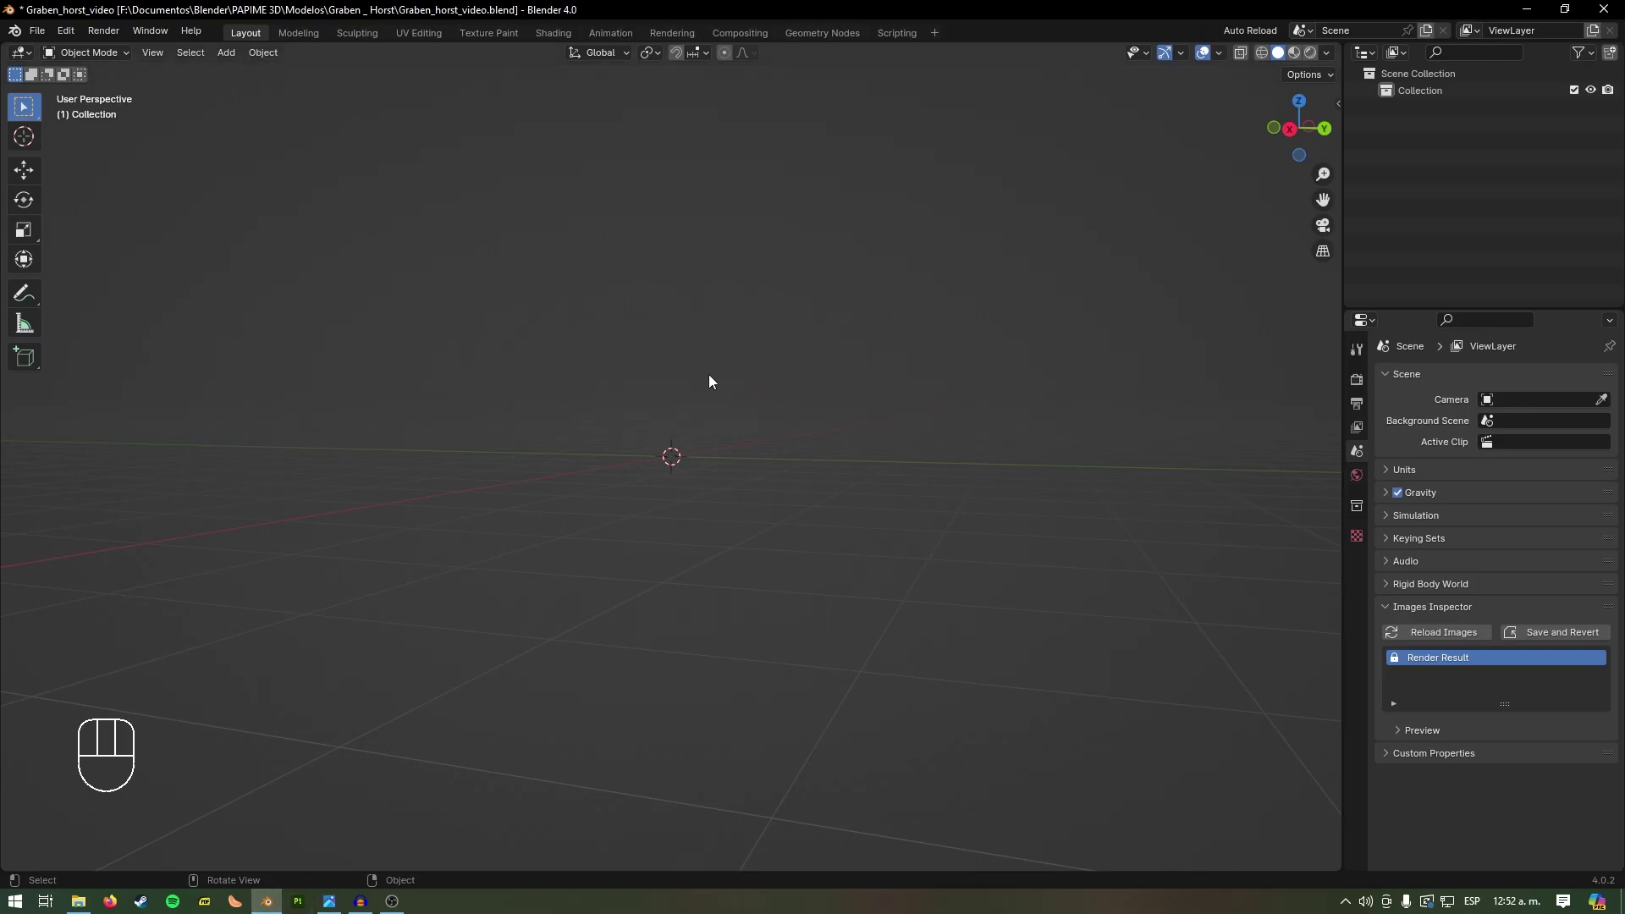
Step: Add a Mesh > Cube at the scene origin via the Shift+A add menu
{"action": "left_click_drag", "start_coordinate": [716, 393], "coordinate": [702, 448]}
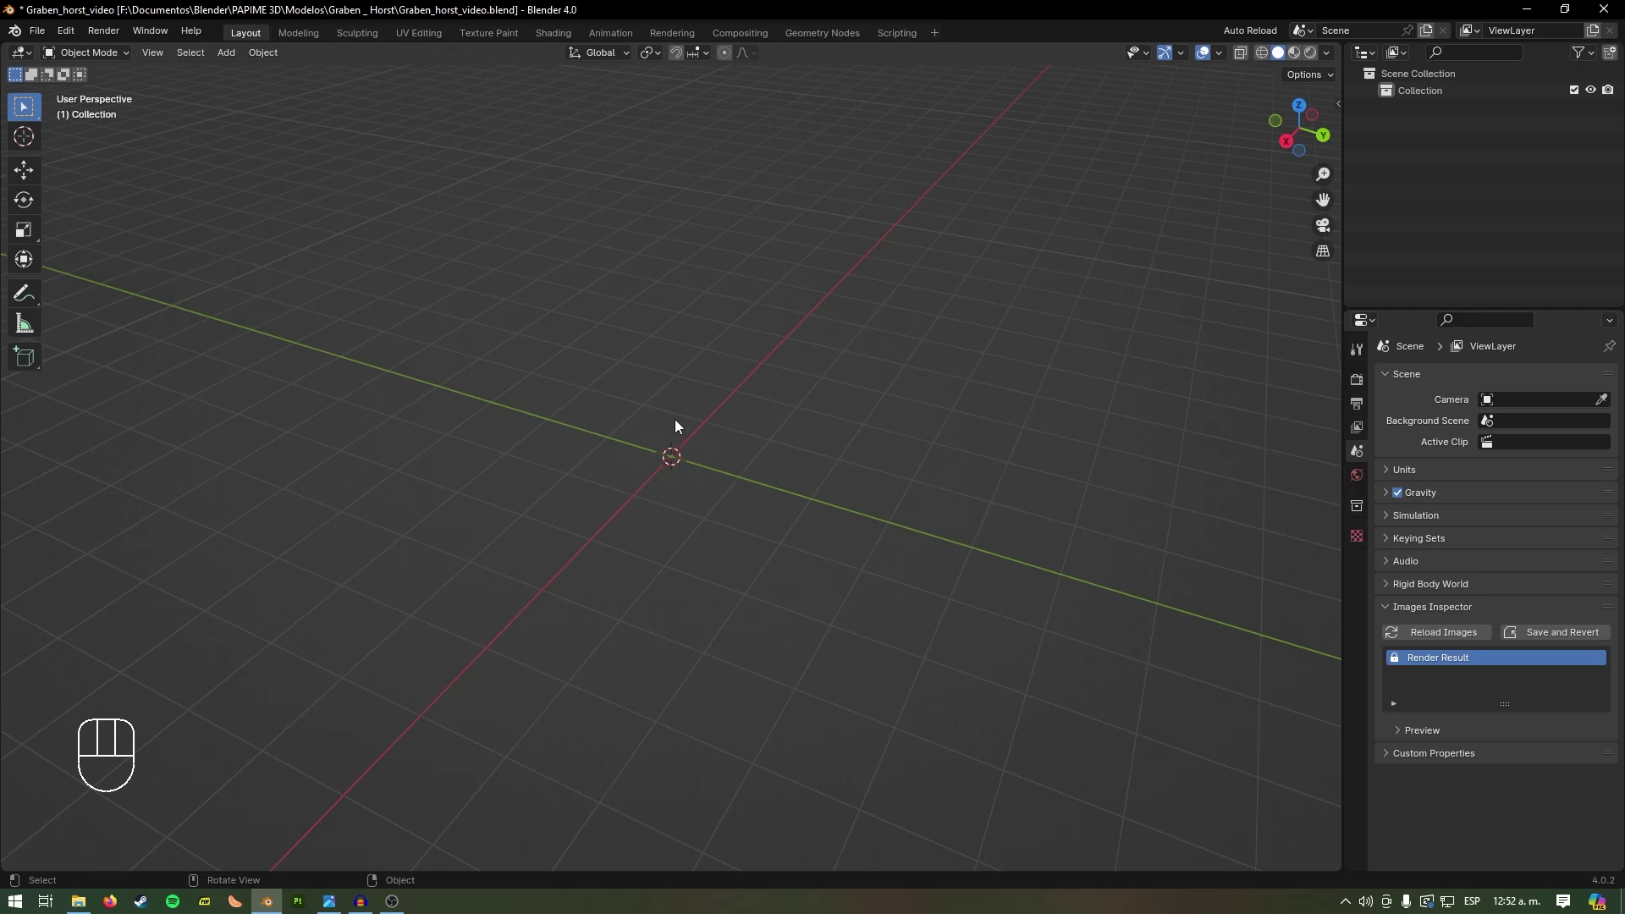
{"action": "key", "text": "shift+a"}
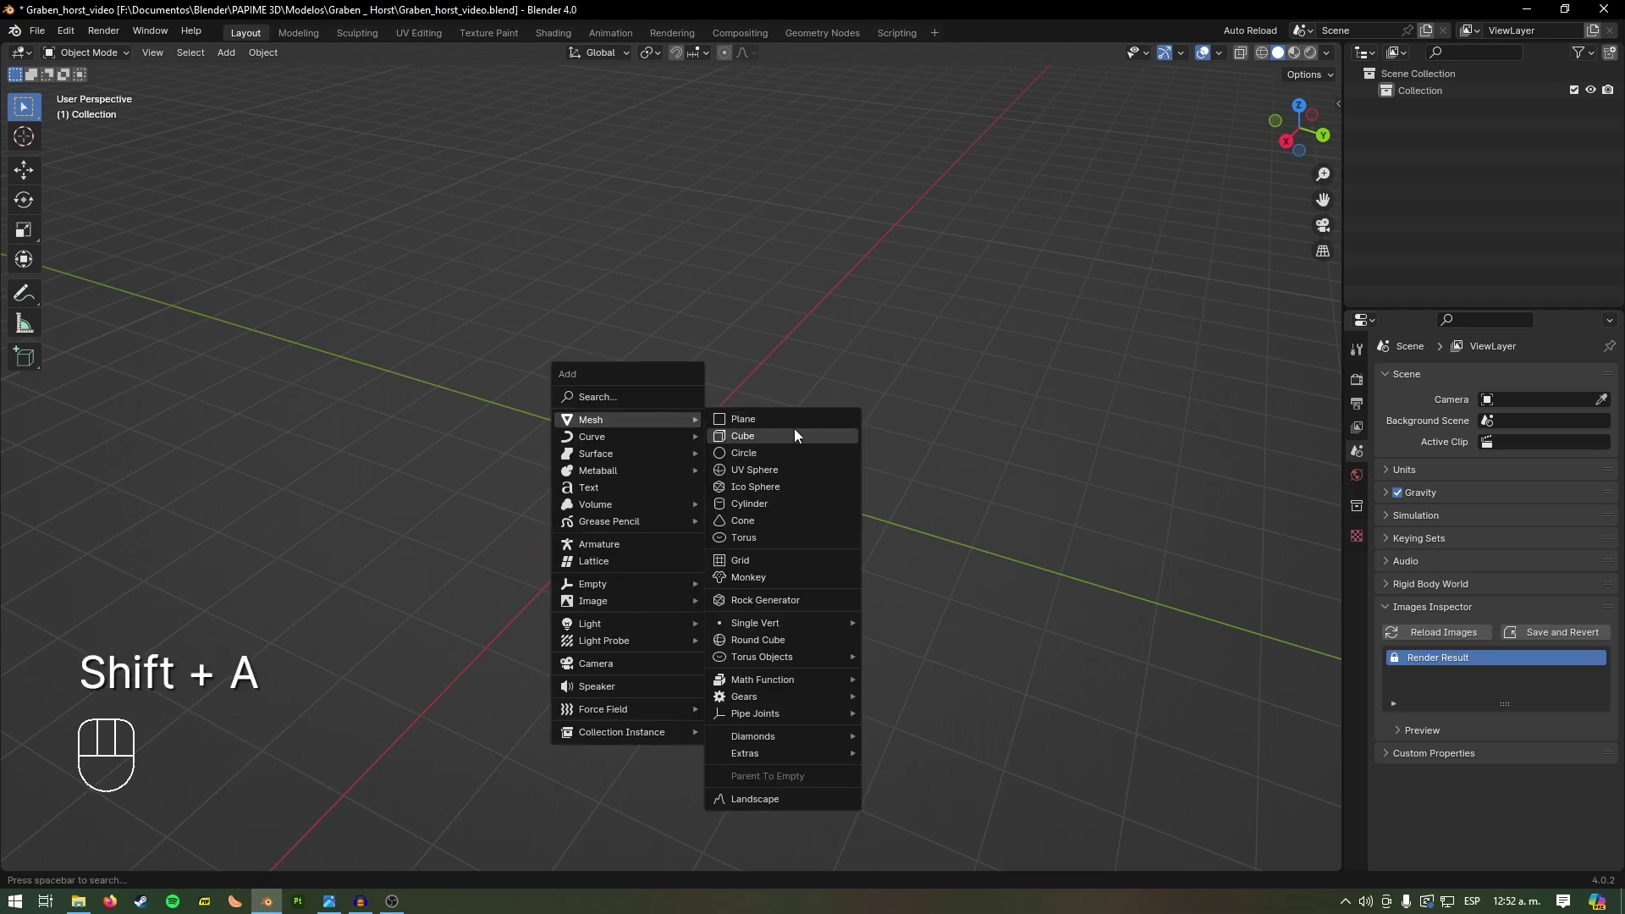
{"action": "left_click_drag", "start_coordinate": [929, 433], "coordinate": [878, 421]}
{"action": "key", "text": "KP_1"}
{"action": "left_click_drag", "start_coordinate": [914, 448], "coordinate": [826, 471]}
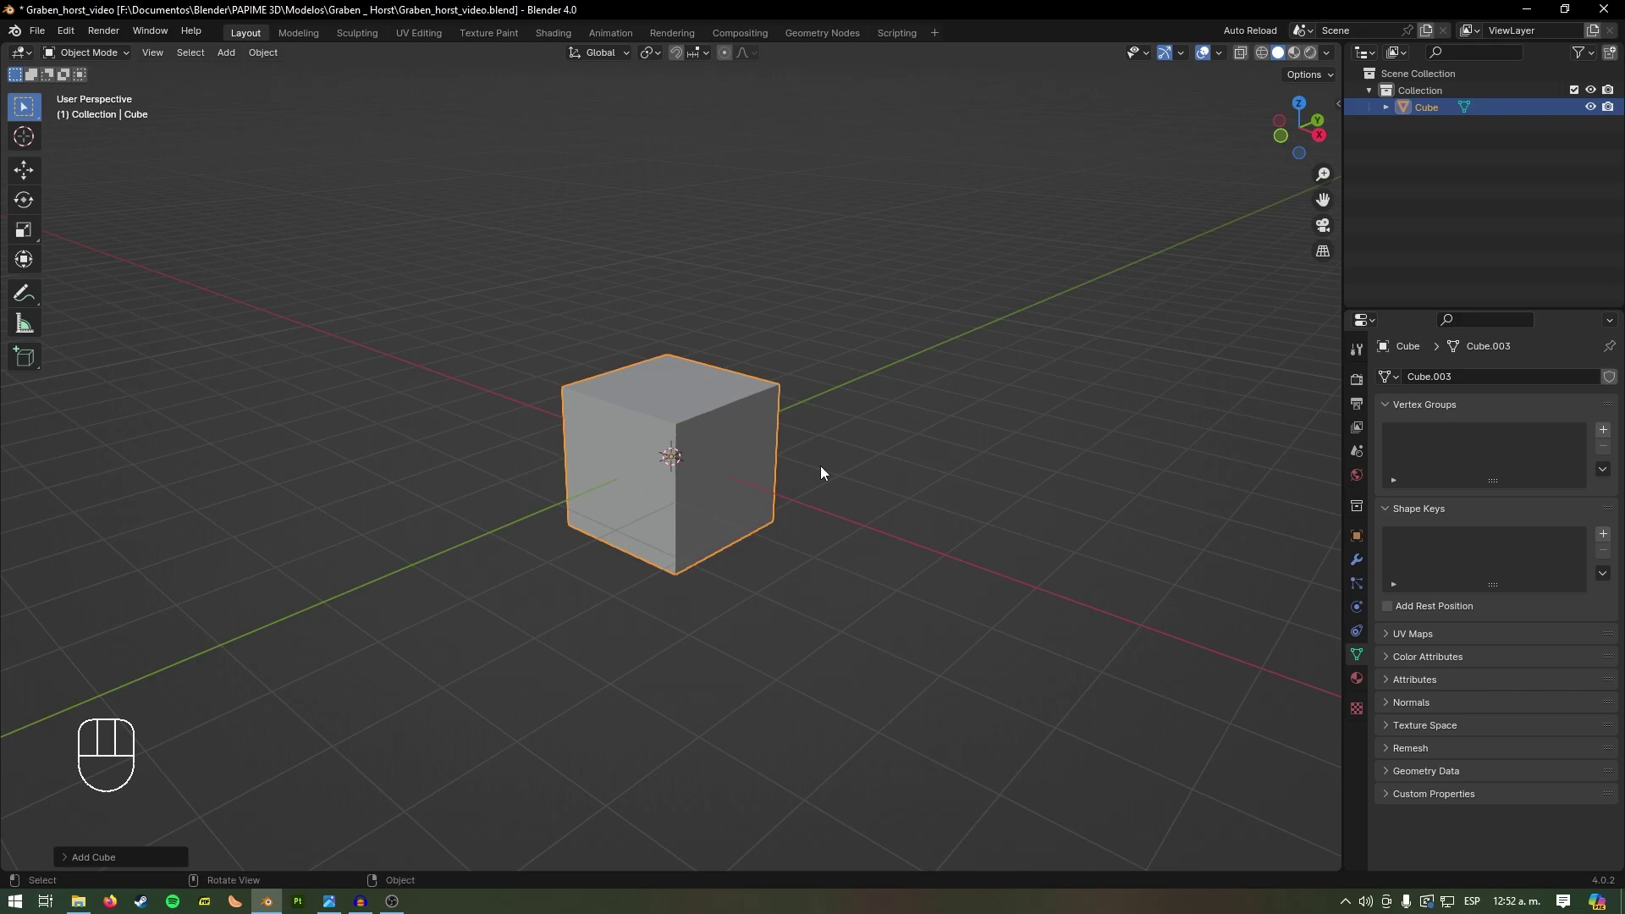
Step: Stretch the cube along X and Z into a longer, wider block
{"action": "key", "text": "s"}
{"action": "key", "text": "x"}
{"action": "left_click_drag", "start_coordinate": [958, 555], "coordinate": [948, 503]}
{"action": "key", "text": "s"}
{"action": "key", "text": "z"}
{"action": "left_click", "coordinate": [989, 491]}
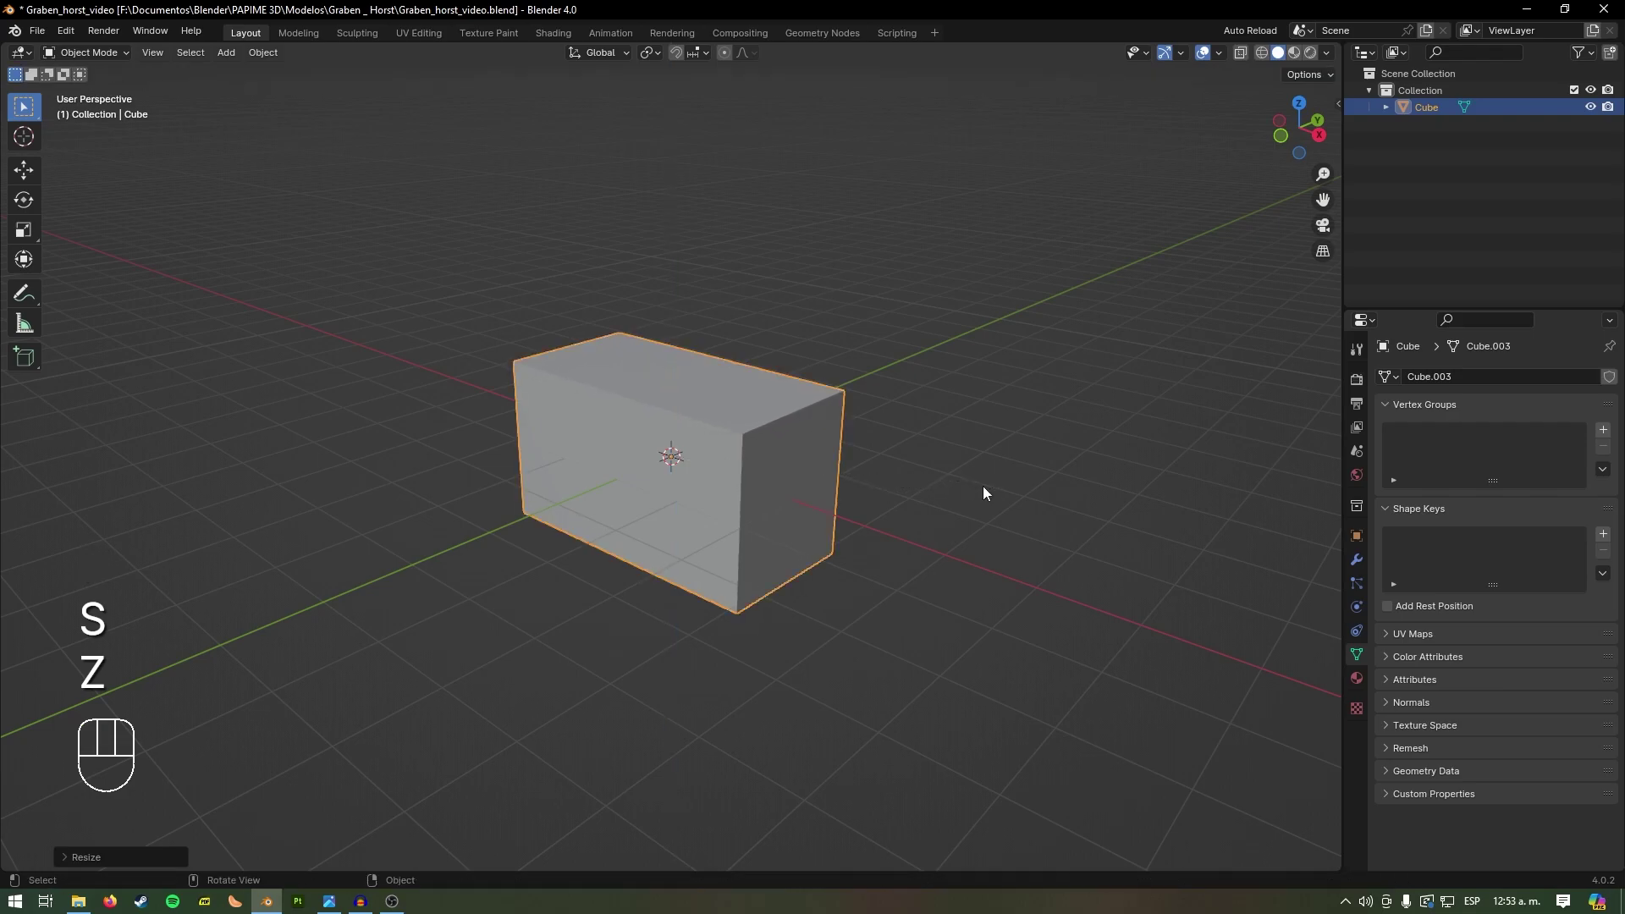
{"action": "key", "text": "KP_Decimal"}
{"action": "left_click_drag", "start_coordinate": [987, 498], "coordinate": [956, 474]}
{"action": "left_click_drag", "start_coordinate": [933, 474], "coordinate": [993, 622]}
{"action": "left_click_drag", "start_coordinate": [985, 618], "coordinate": [903, 523]}
Step: Stretch the block along Y and apply its scale to the mesh with Ctrl+A
{"action": "key", "text": "s"}
{"action": "key", "text": "y"}
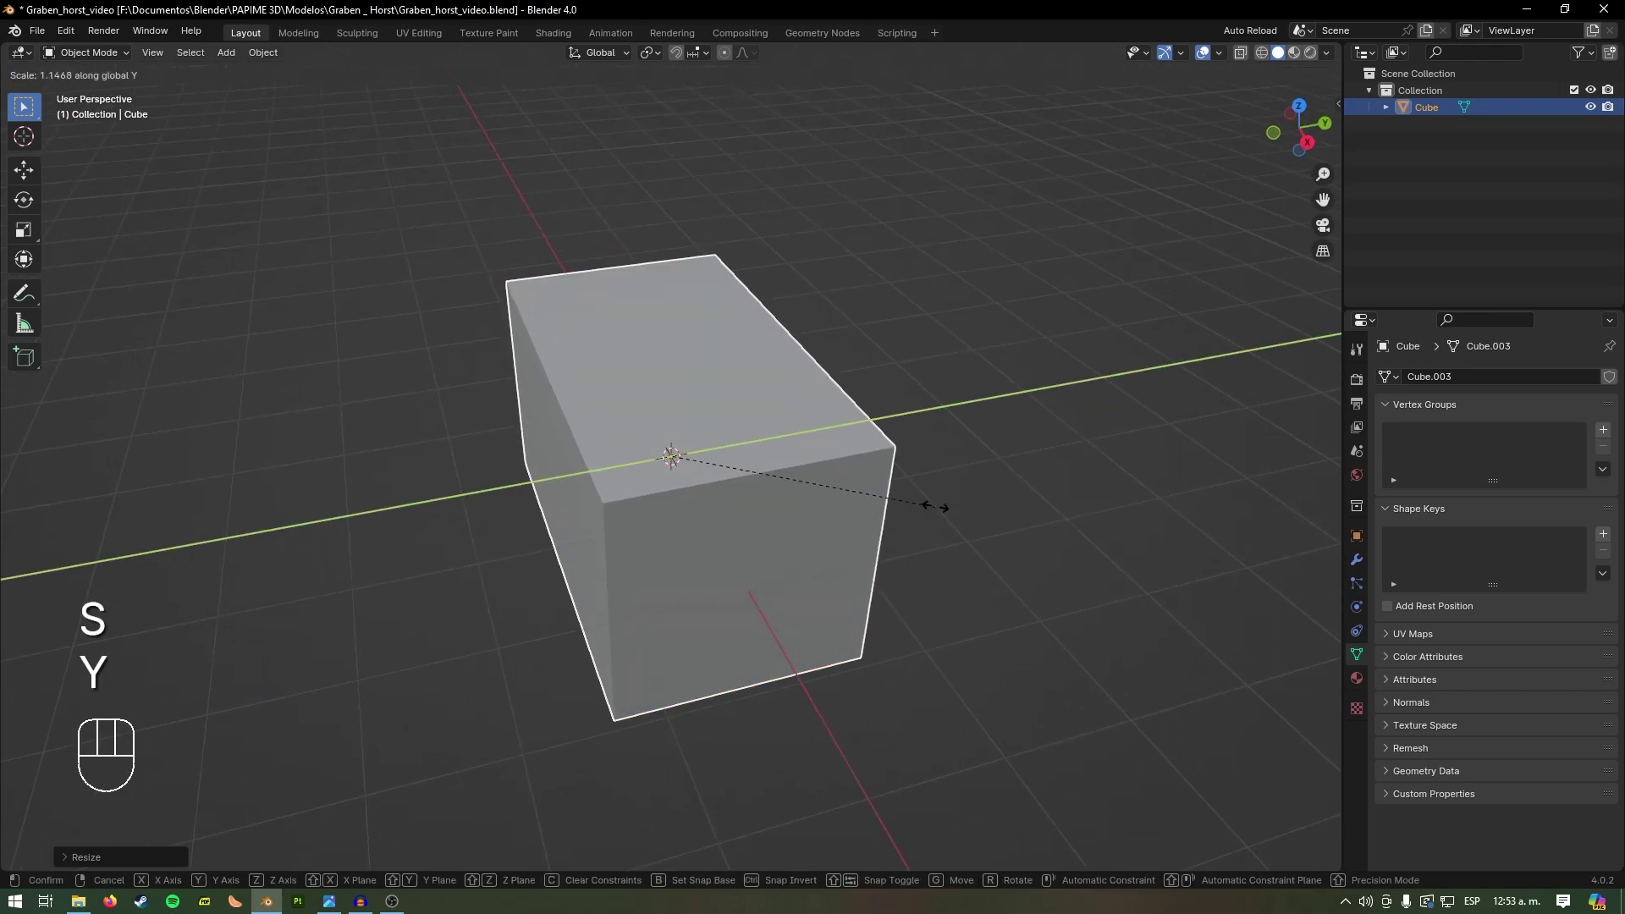
{"action": "left_click_drag", "start_coordinate": [945, 304], "coordinate": [984, 260]}
{"action": "key", "text": "ctrl+a"}
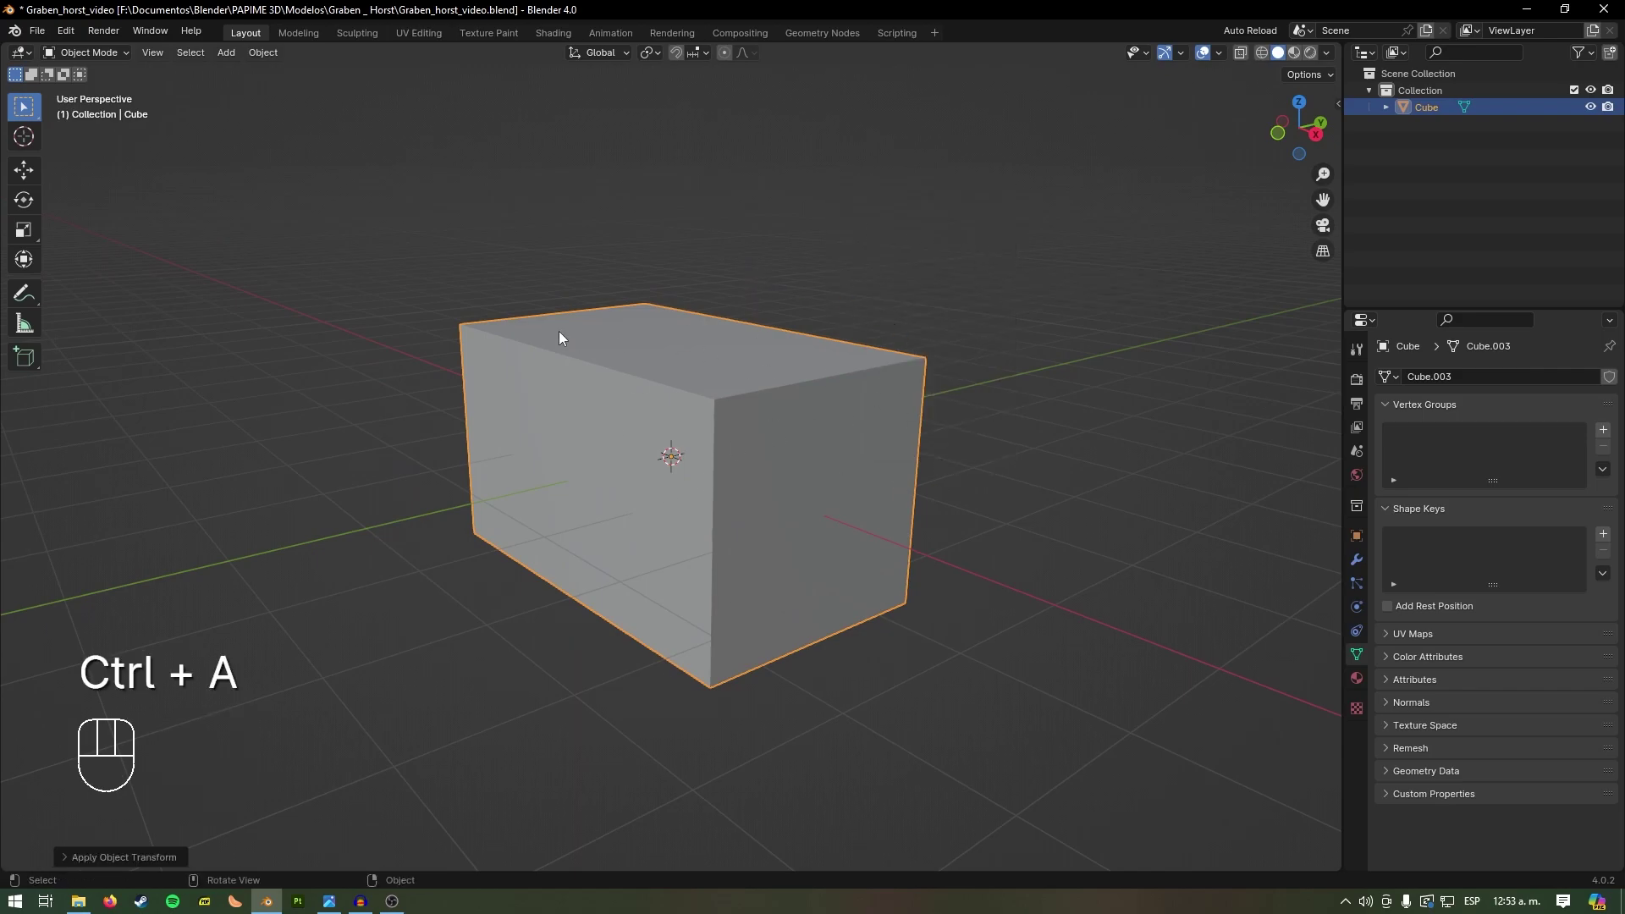
Step: Orbit below and above the block, toggle viewport overlays, and zoom in closer
{"action": "left_click_drag", "start_coordinate": [864, 281], "coordinate": [877, 212]}
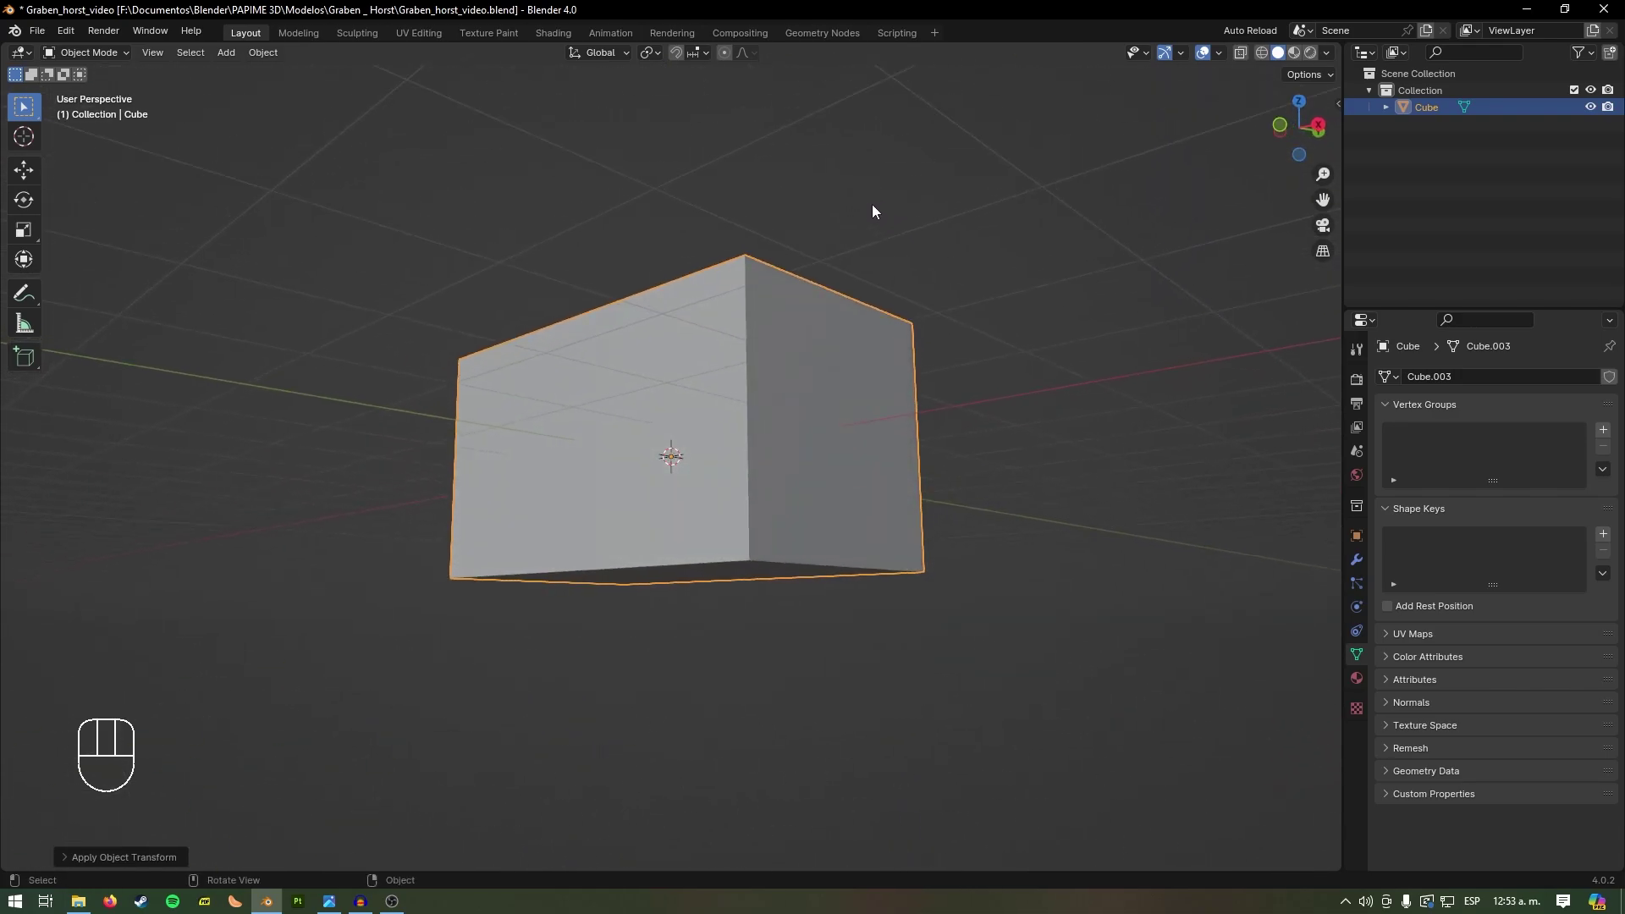
{"action": "left_click_drag", "start_coordinate": [889, 264], "coordinate": [891, 325]}
{"action": "middle_click", "coordinate": [894, 321]}
{"action": "left_click", "coordinate": [1272, 60]}
{"action": "left_click_drag", "start_coordinate": [842, 221], "coordinate": [897, 211]}
{"action": "left_click_drag", "start_coordinate": [788, 325], "coordinate": [886, 317]}
{"action": "left_click_drag", "start_coordinate": [948, 323], "coordinate": [925, 339]}
{"action": "left_click", "coordinate": [1285, 63]}
{"action": "left_click_drag", "start_coordinate": [1136, 198], "coordinate": [1030, 182]}
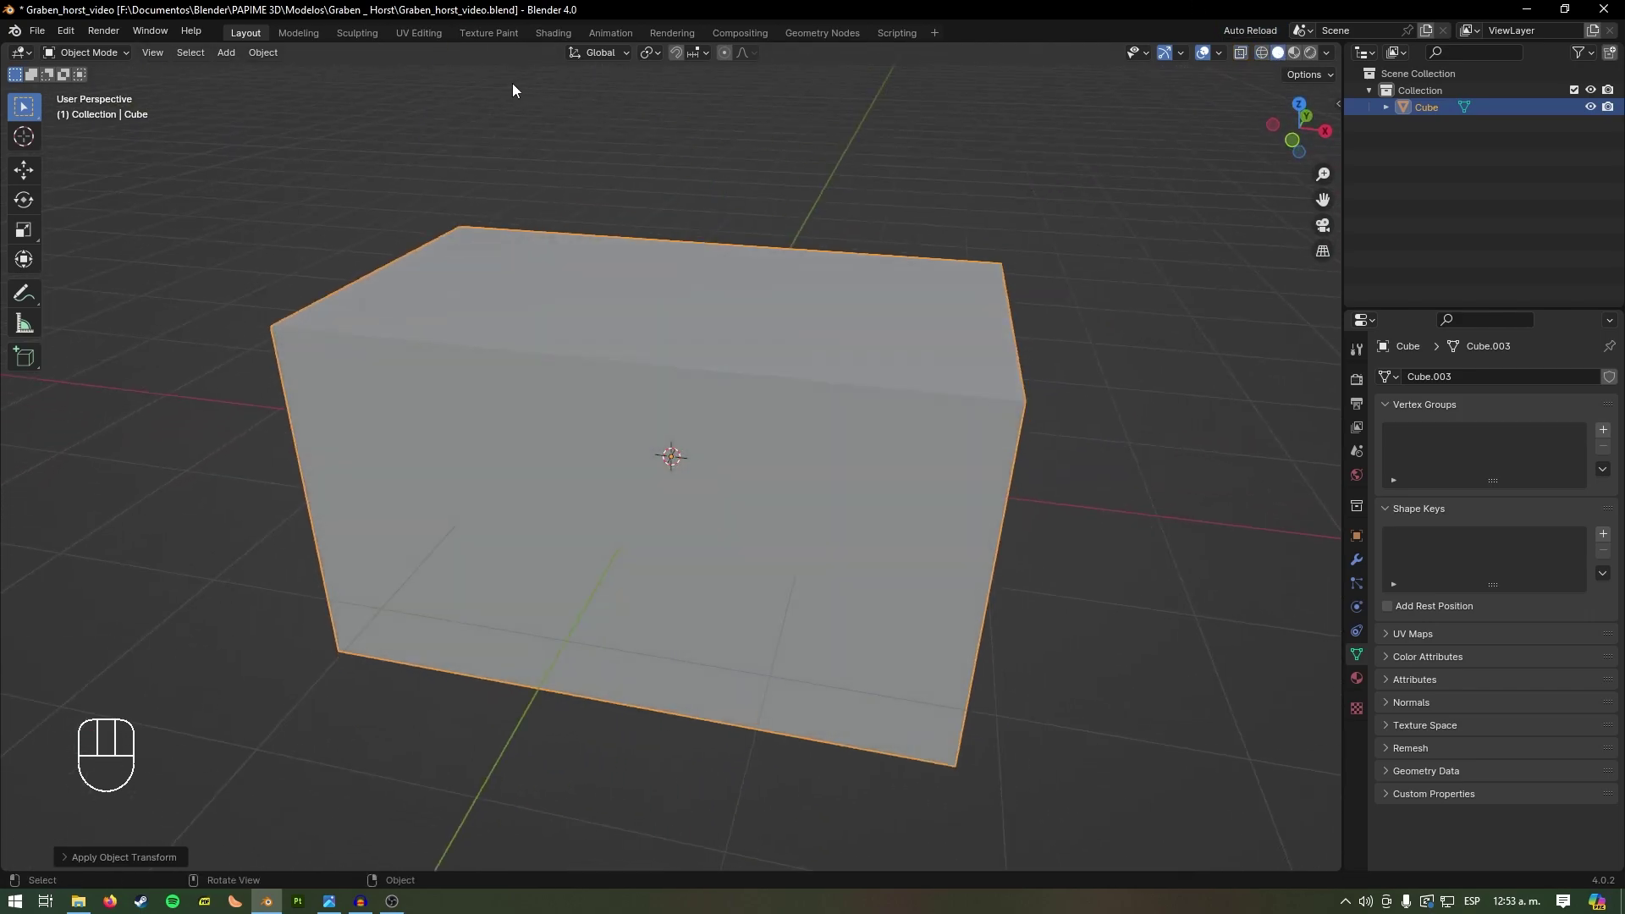
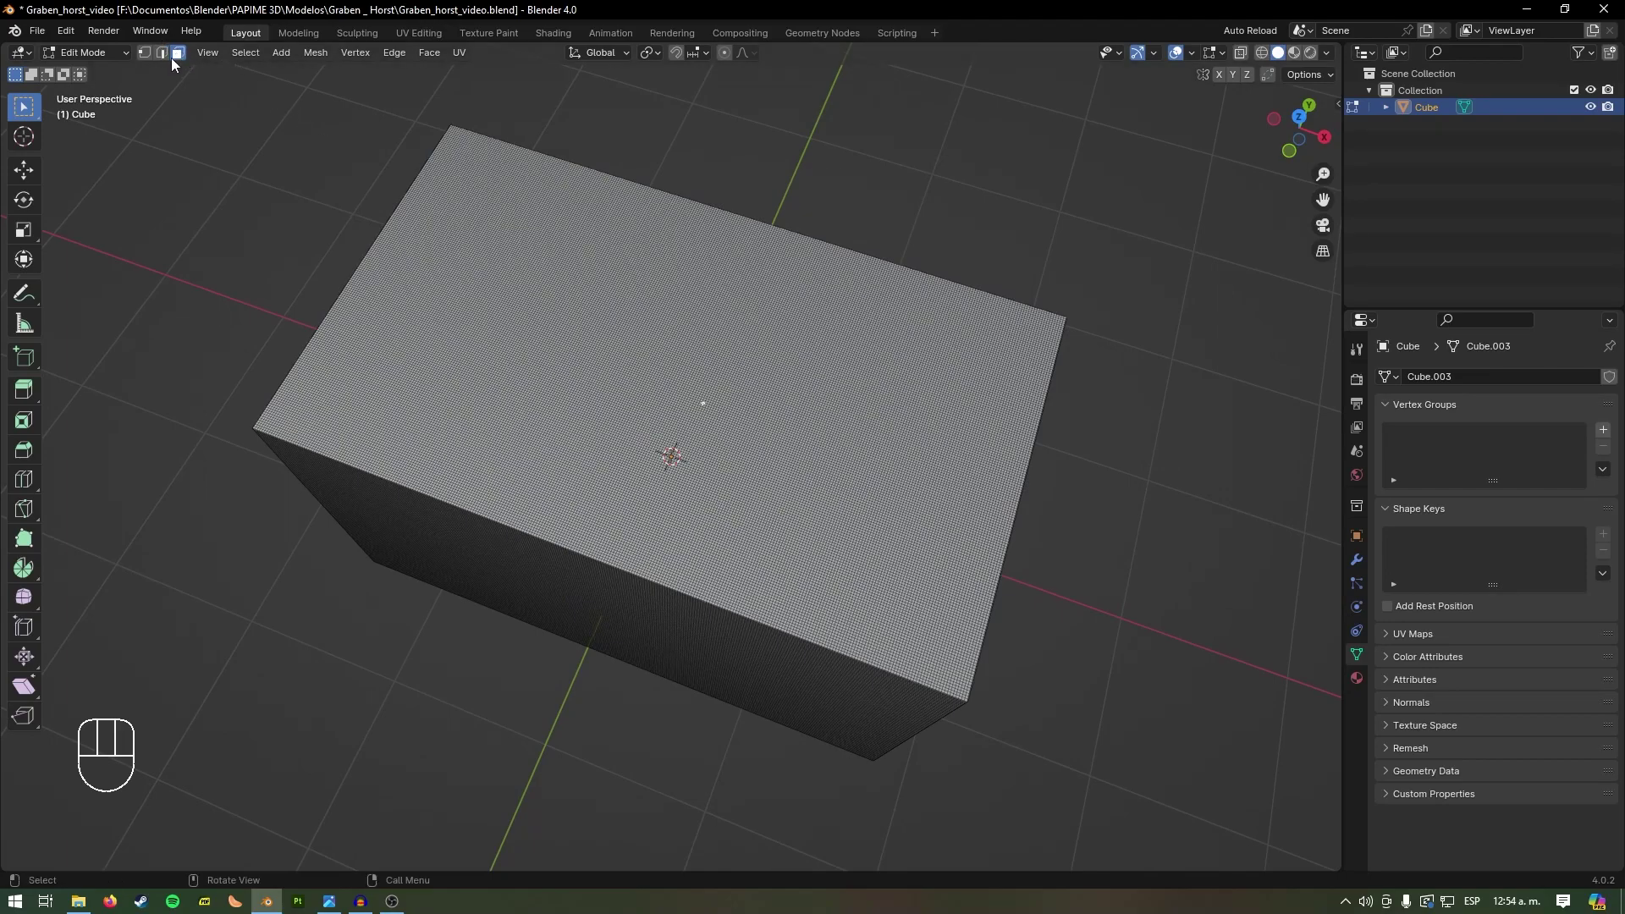
Step: Switch to face select mode and bring up the Select Similar options with Shift+G
{"action": "key", "text": "3"}
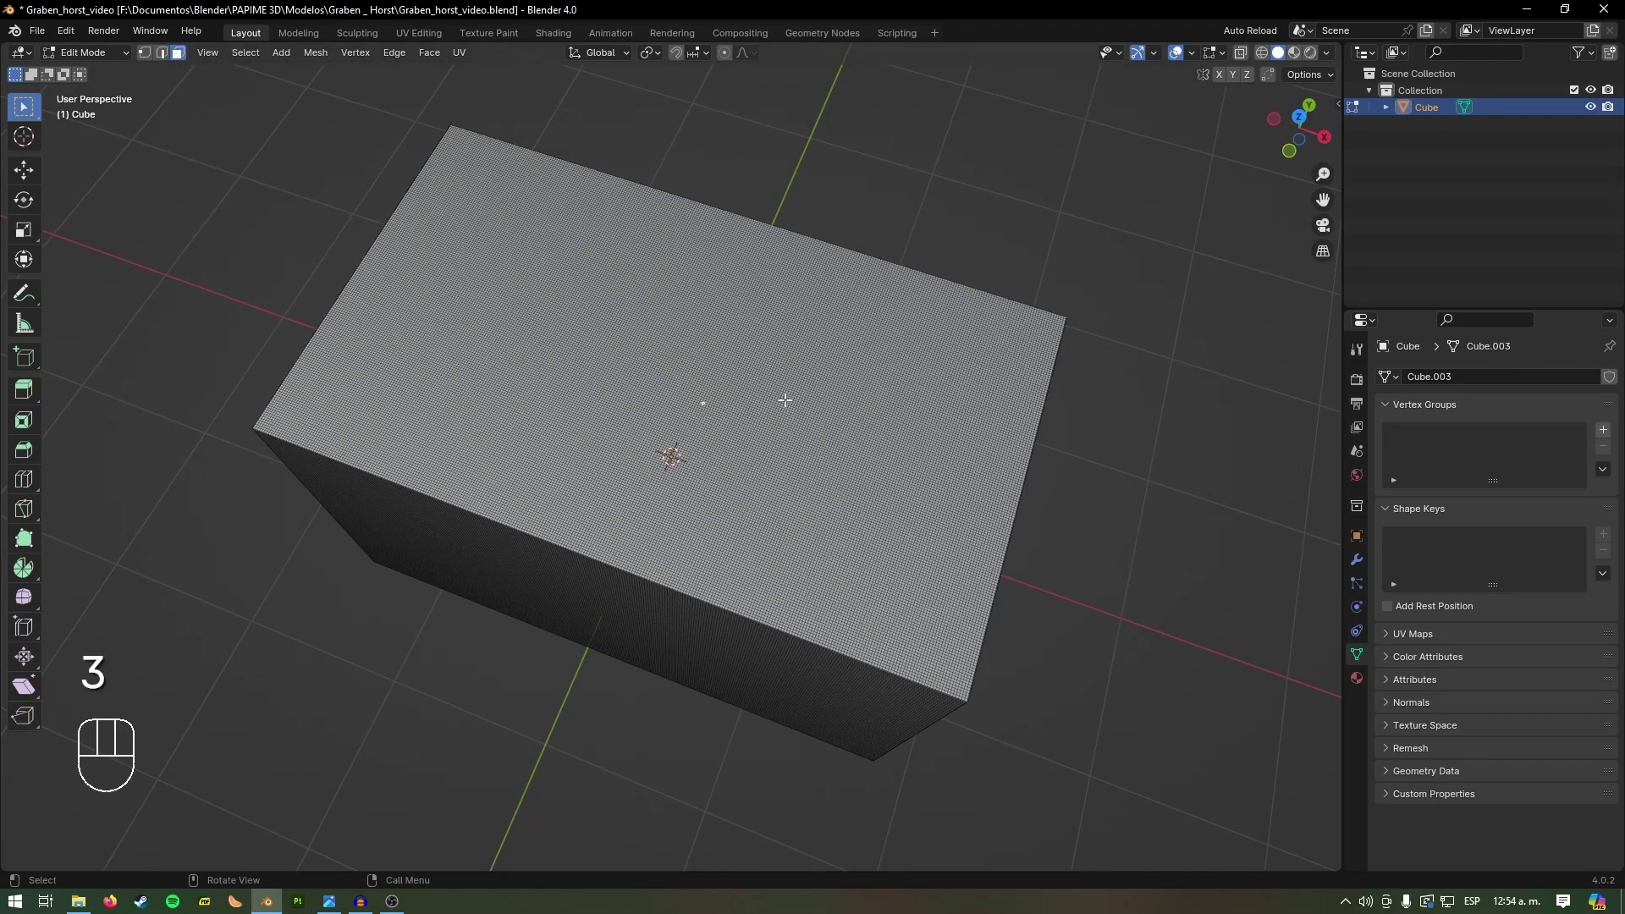
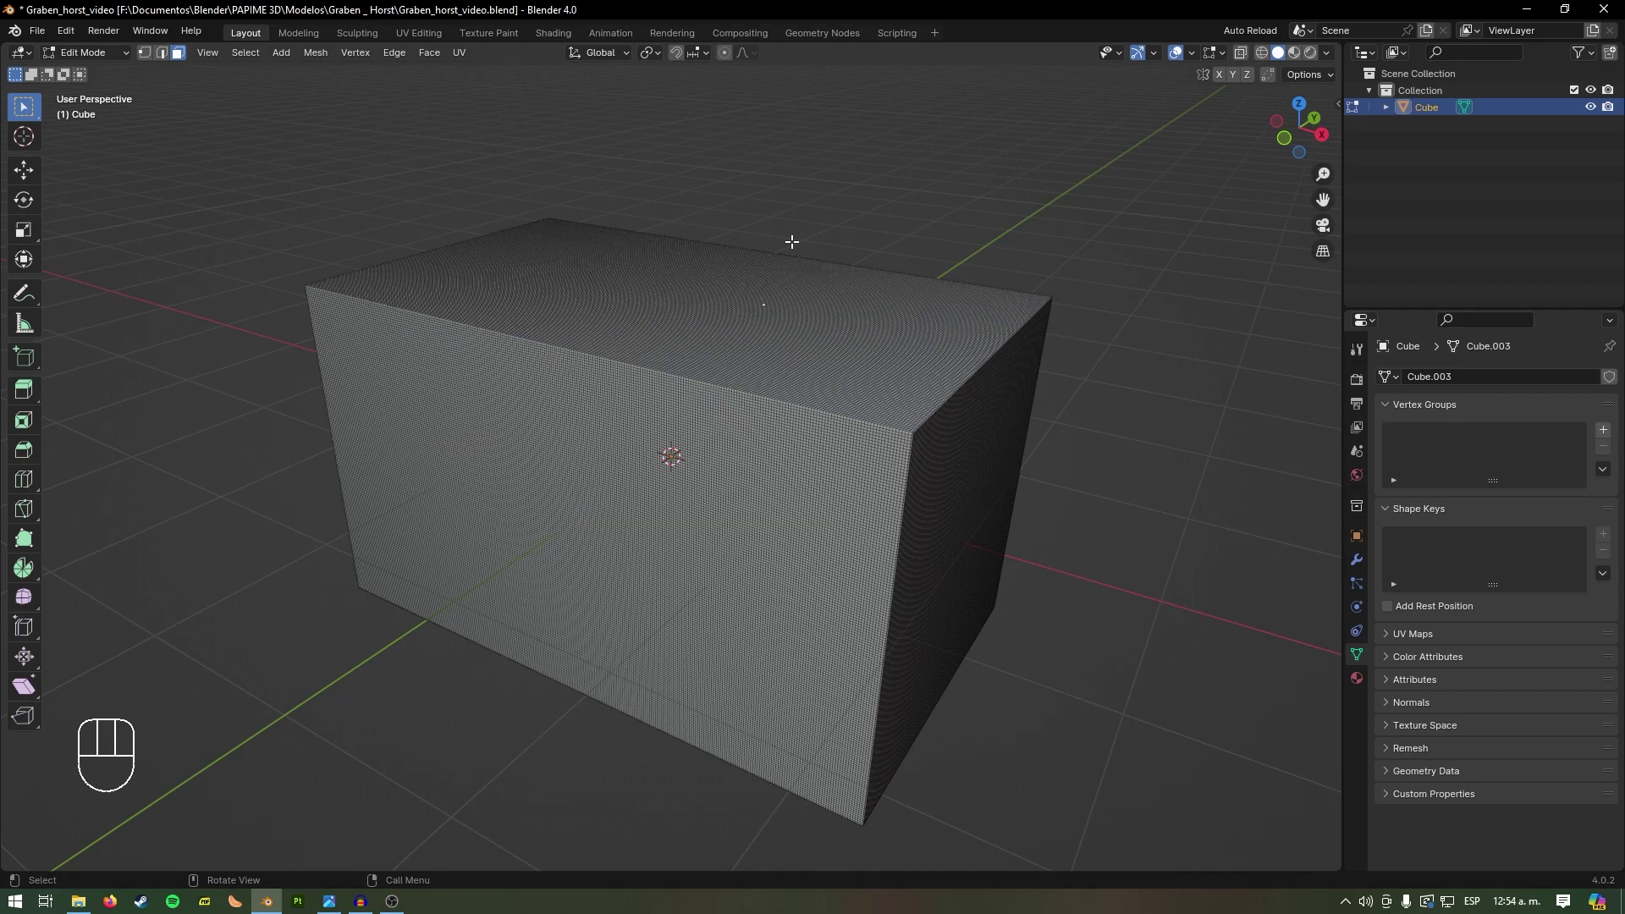
{"action": "key", "text": "shift+g"}
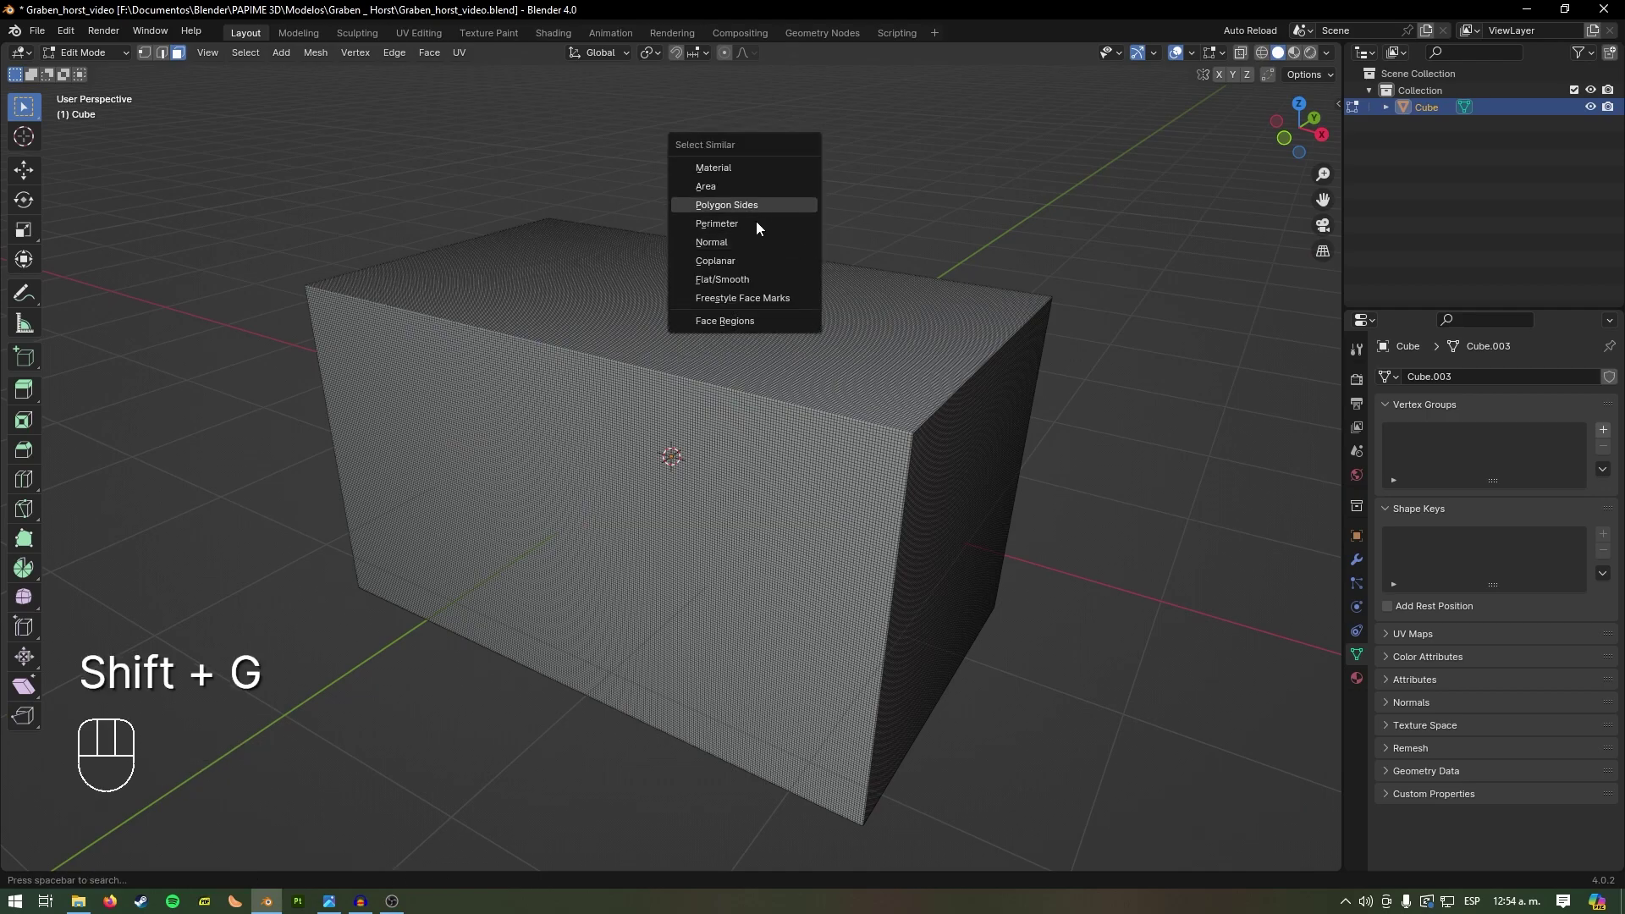
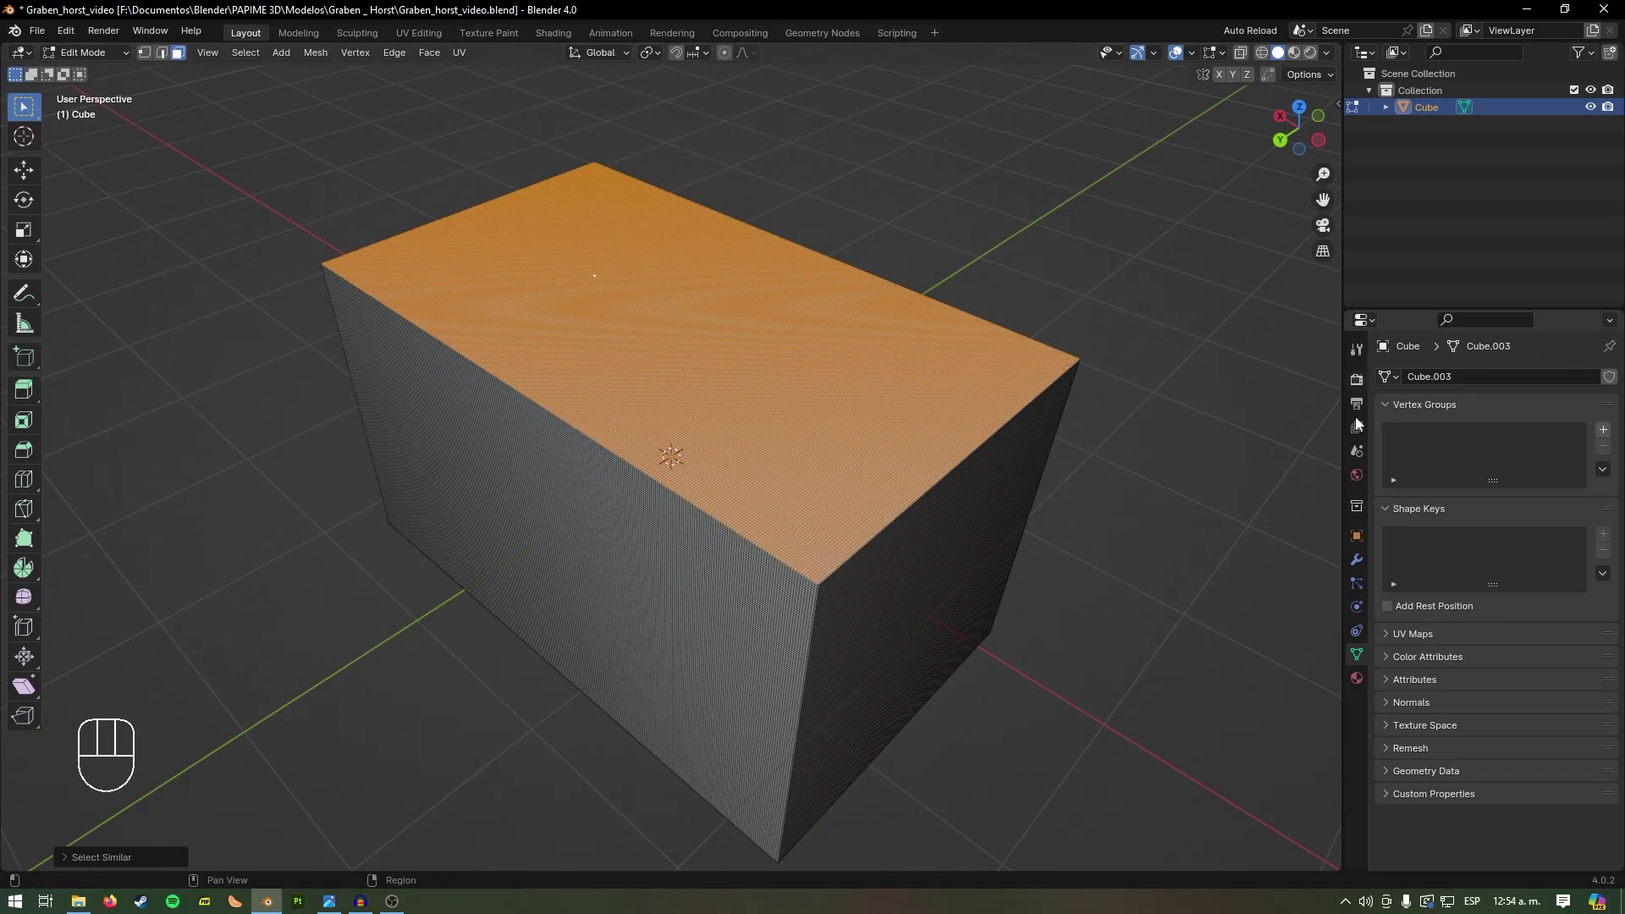
Step: Choose the similar-normal option so all top-surface faces become selected
{"action": "left_click", "coordinate": [1367, 626]}
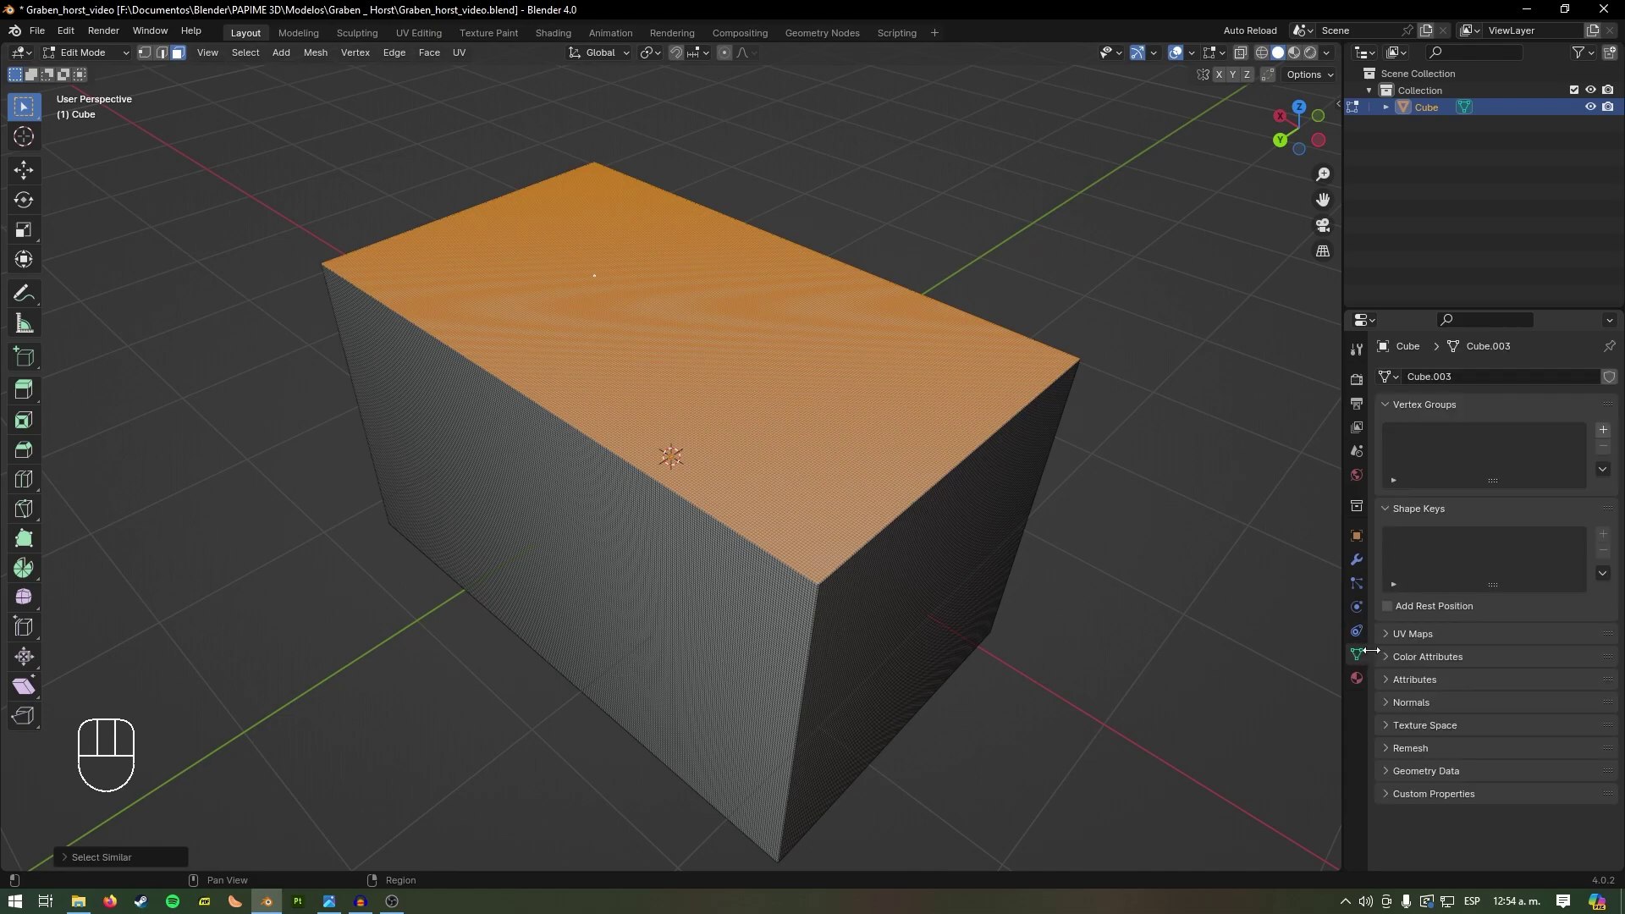
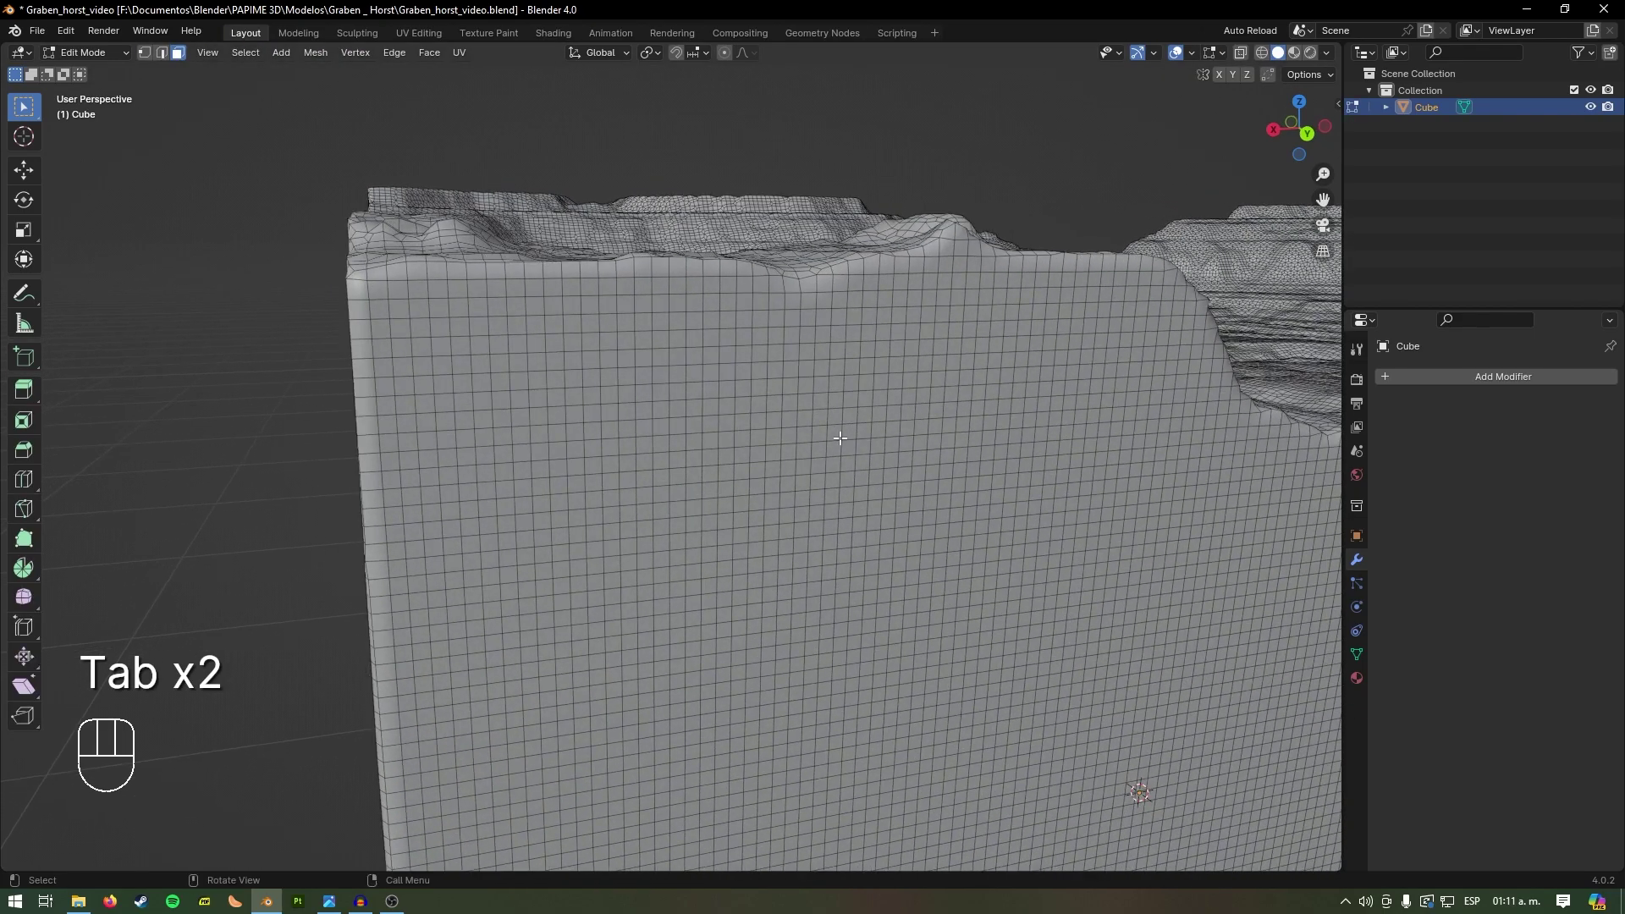
Step: View the terrain block's graben profile in Front then Back Orthographic with numpad 1 / Ctrl+1
{"action": "key", "text": "KP_1"}
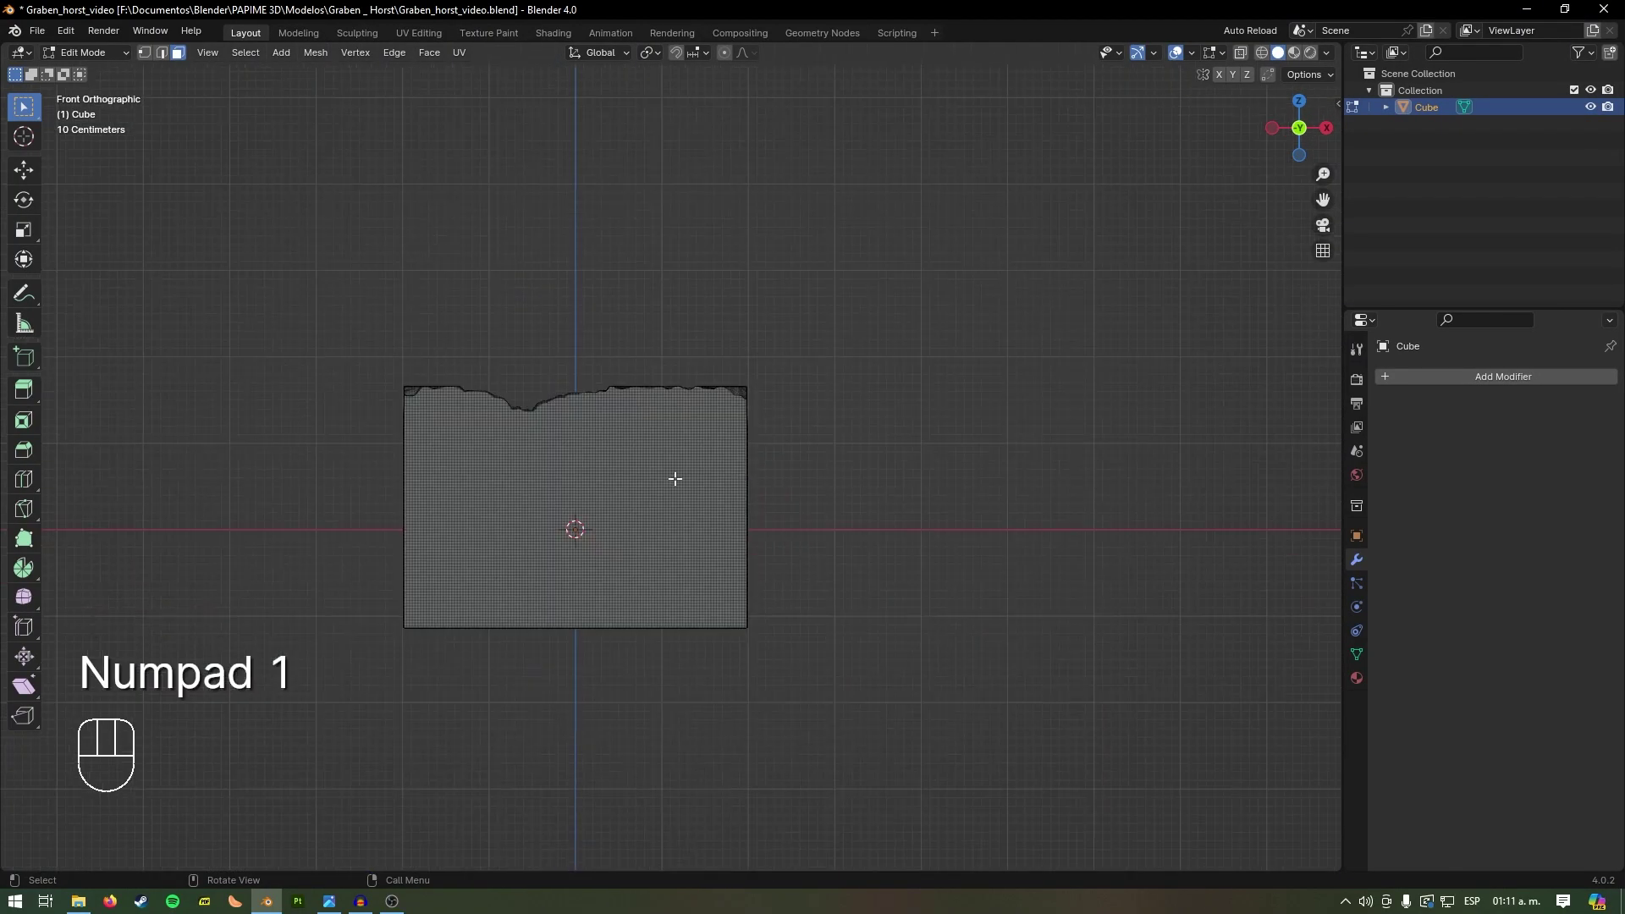
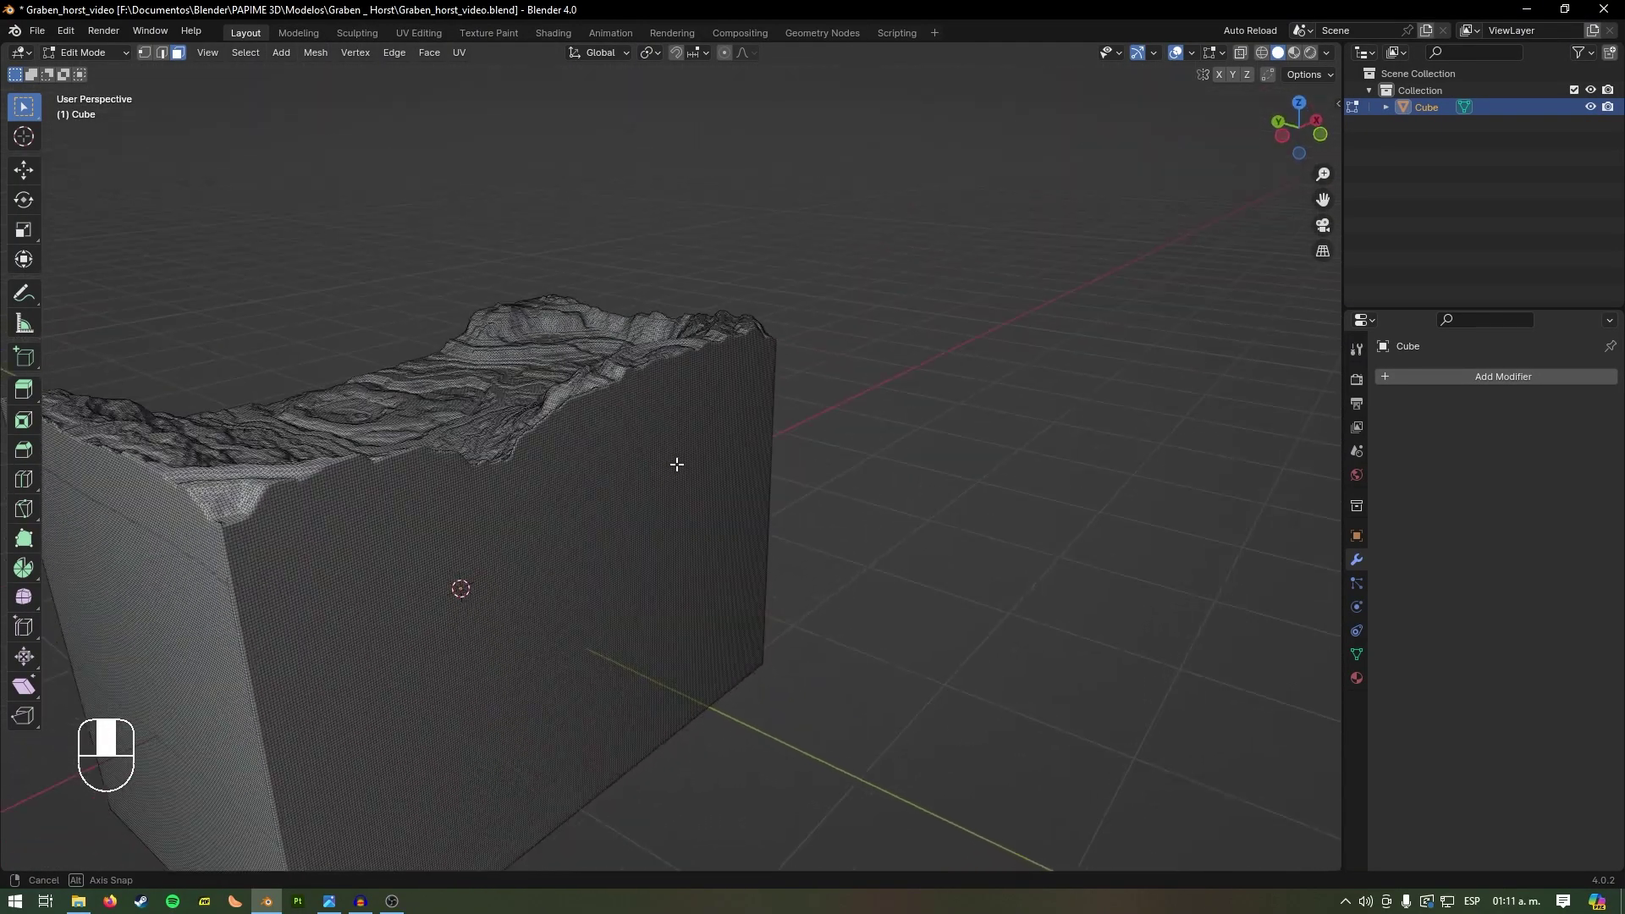
{"action": "key", "text": "KP_1"}
{"action": "key", "text": "KP_1"}
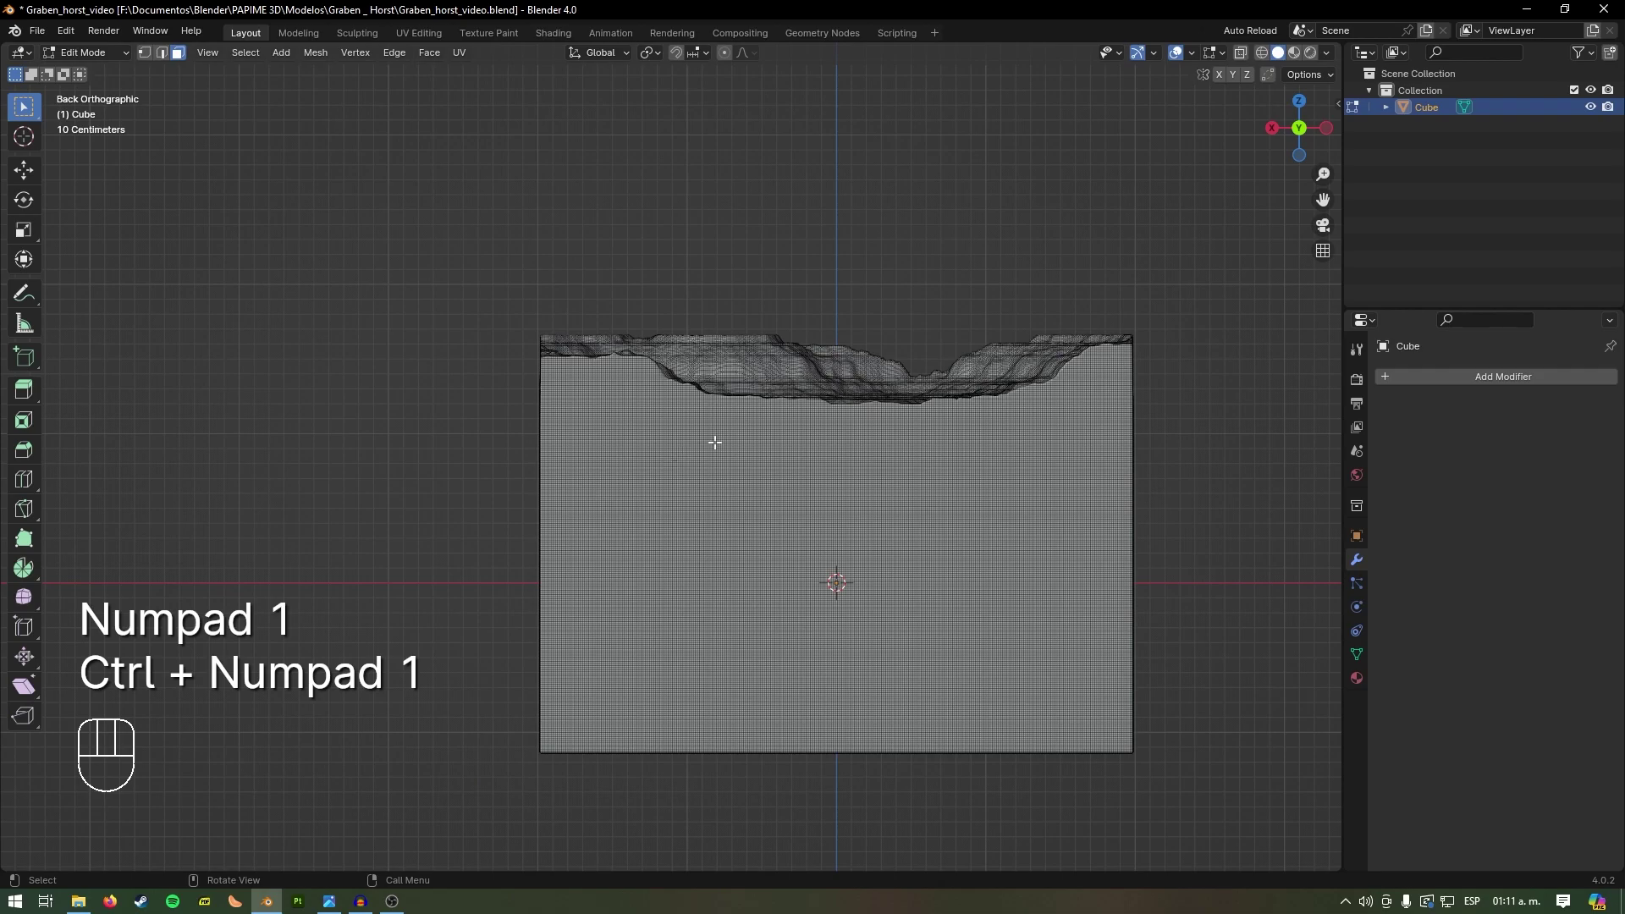
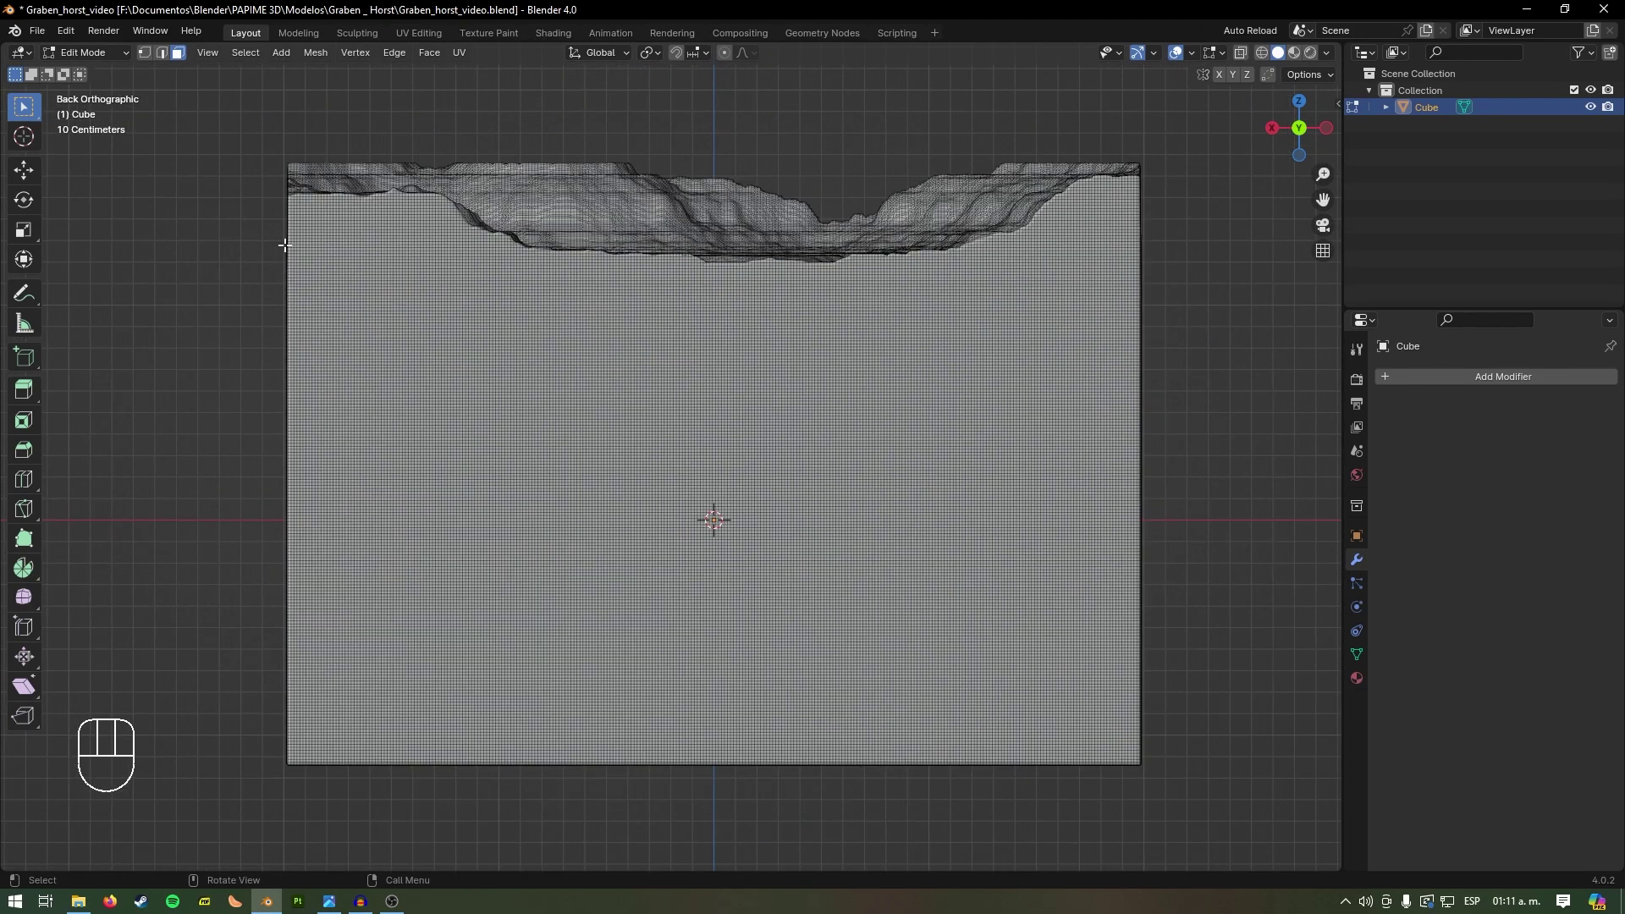
{"action": "key", "text": "KP_1"}
{"action": "key", "text": "ctrl+KP_1"}
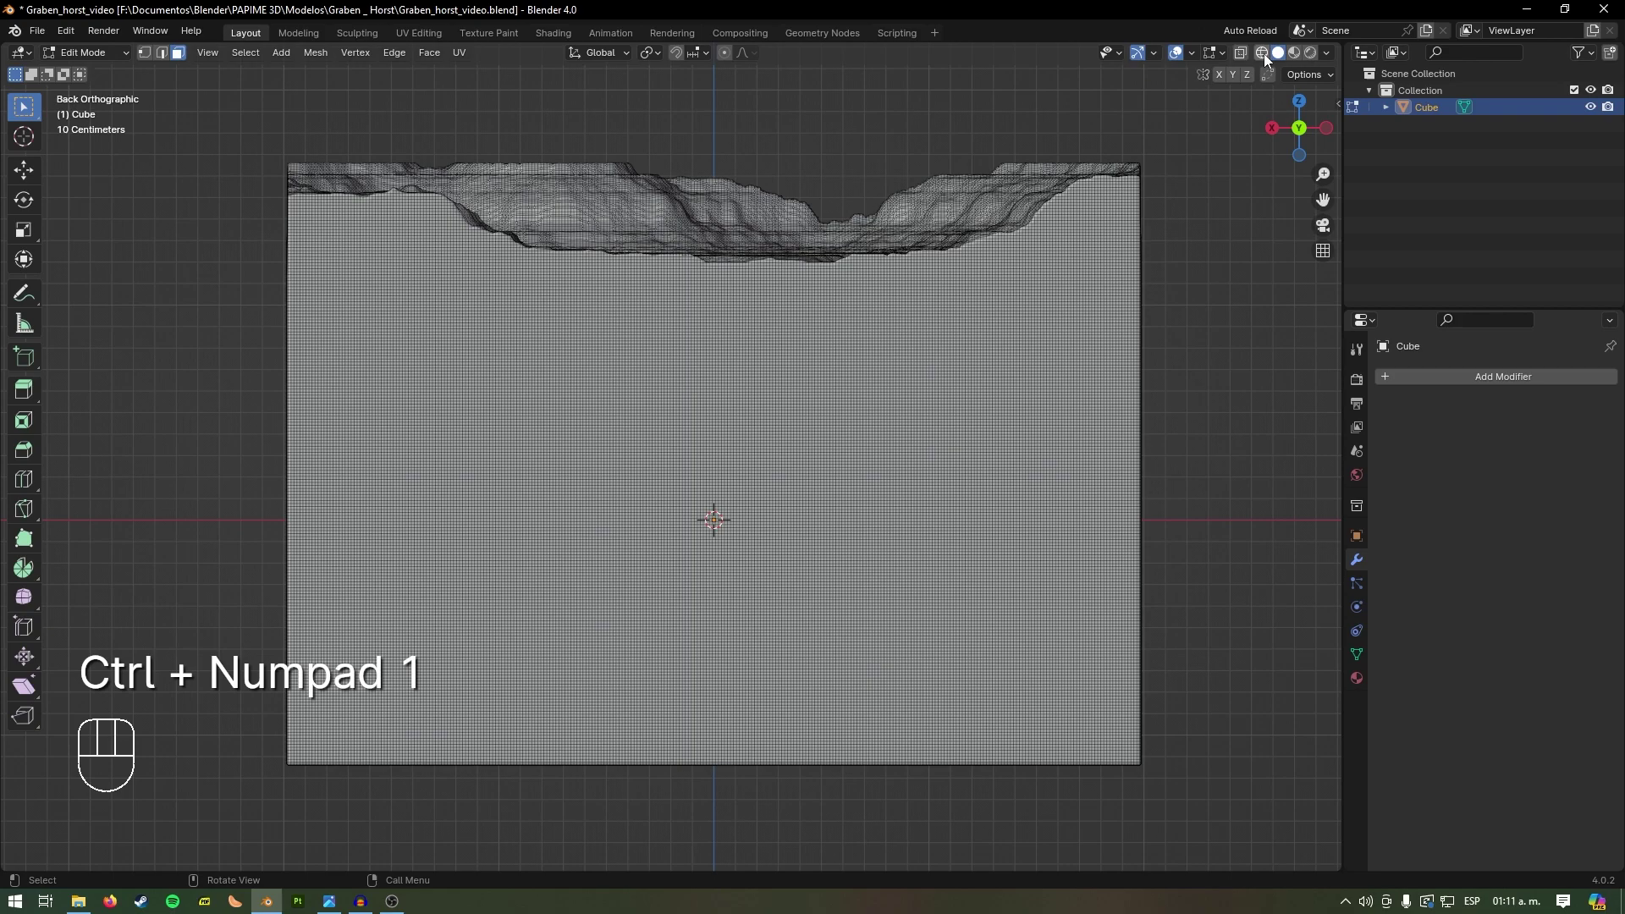
Step: Toggle X-ray so the block's hidden vertices show through the mesh
{"action": "left_click", "coordinate": [1269, 57]}
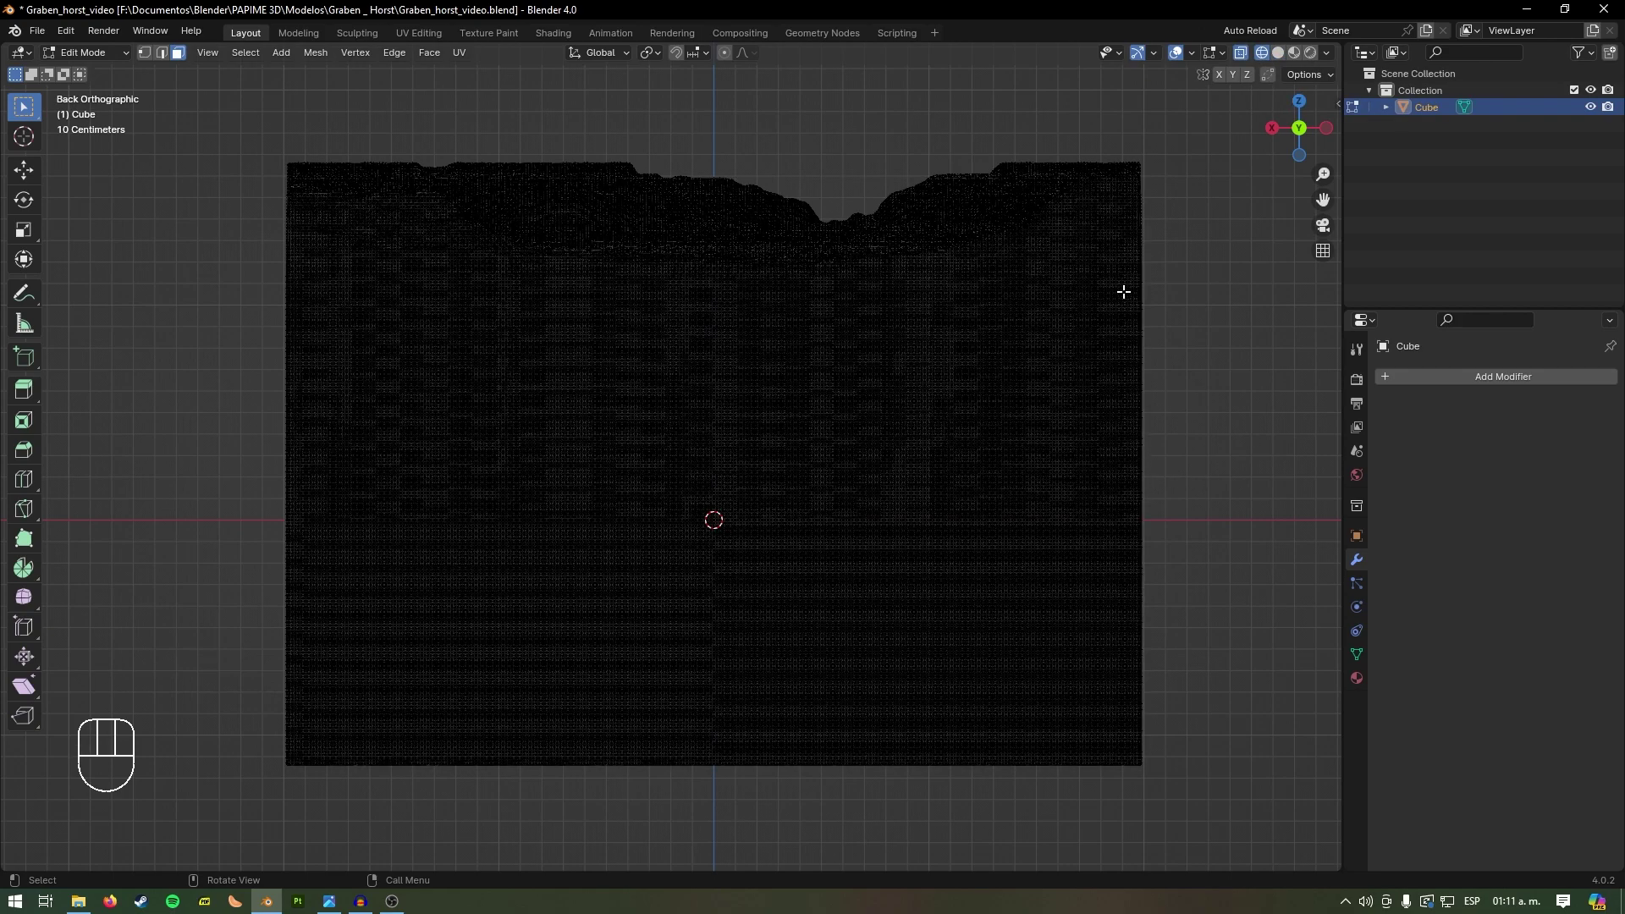
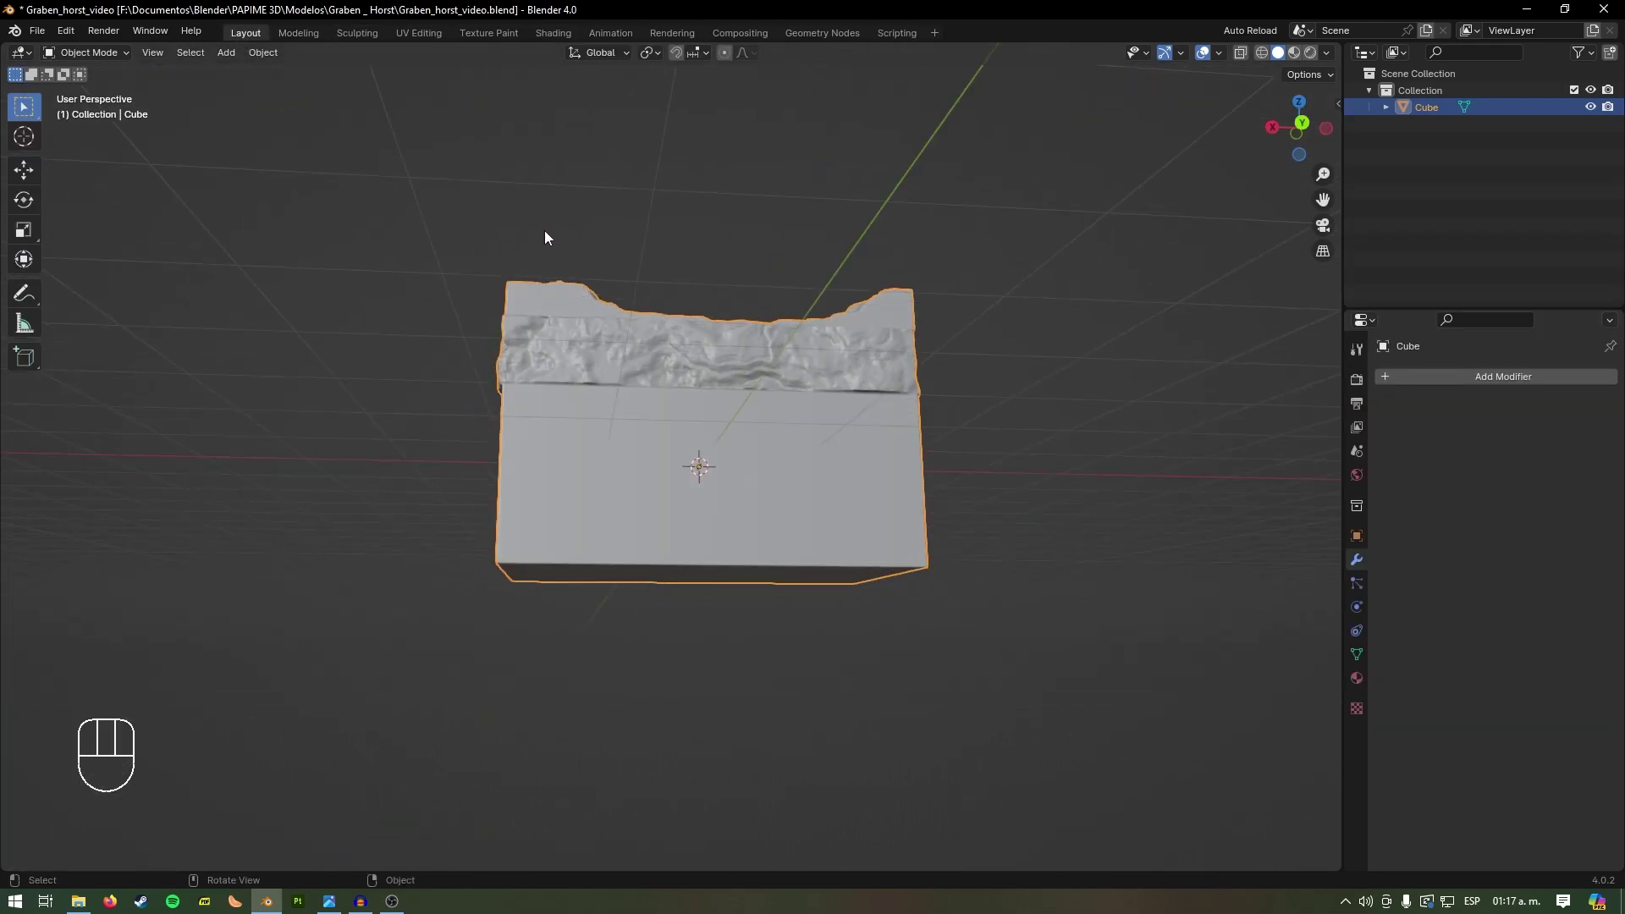
Step: Enter Edit Mode and view the sliced block in Back Orthographic
{"action": "key", "text": "Tab"}
{"action": "key", "text": "KP_1"}
{"action": "key", "text": "ctrl+KP_1"}
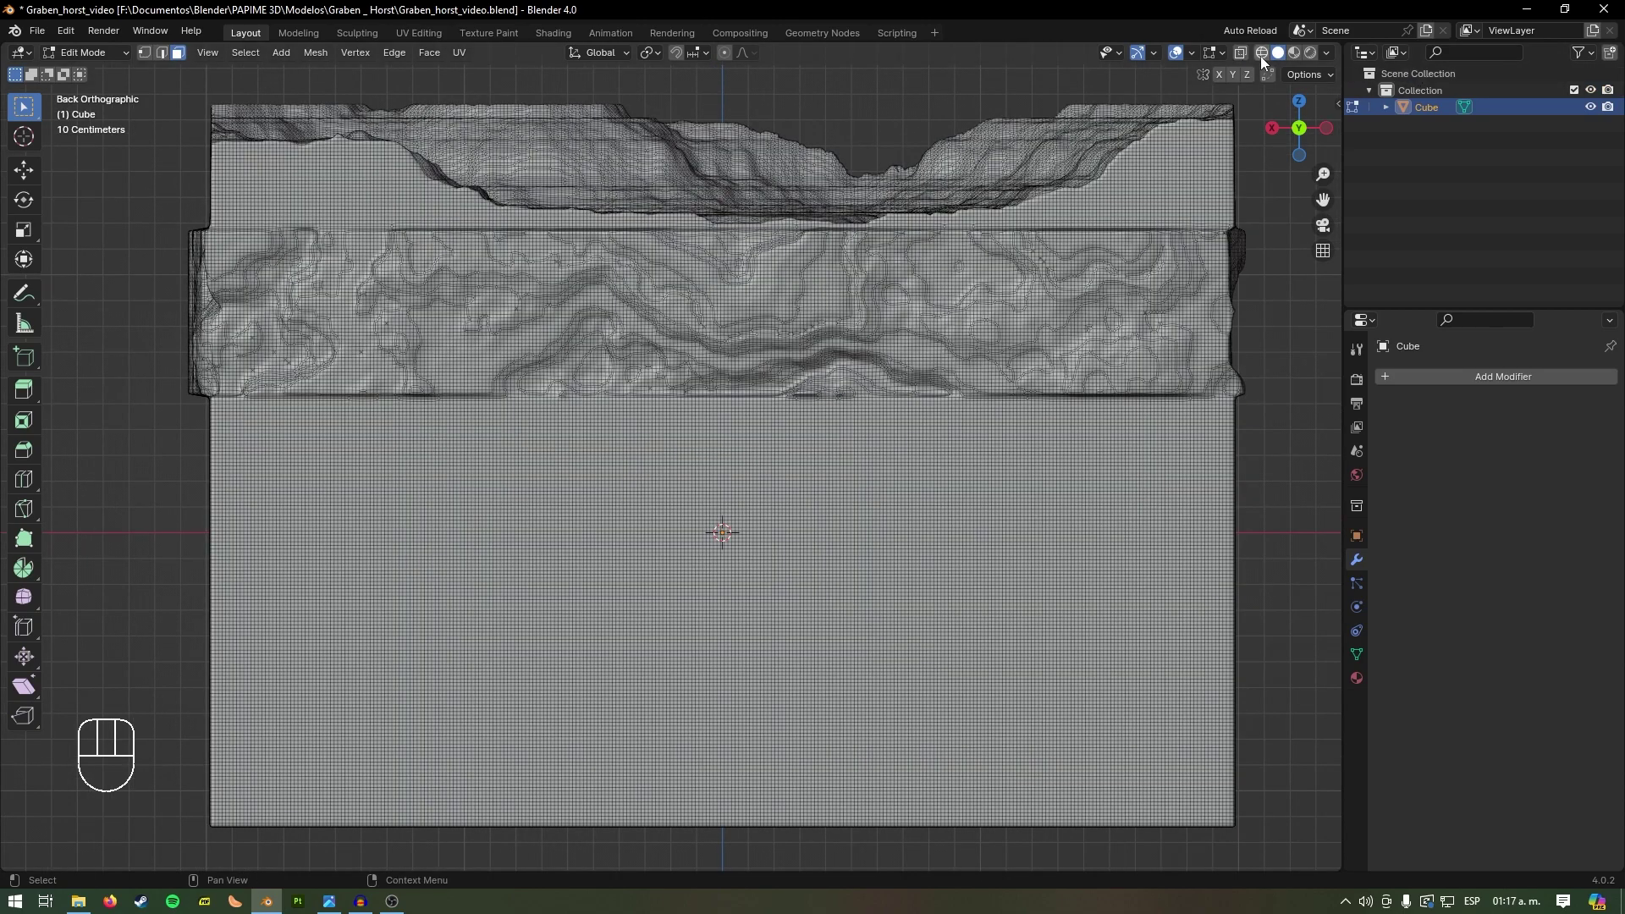
Step: Toggle X-ray to expose the dense mesh behind the jutting slab
{"action": "left_click", "coordinate": [1265, 64]}
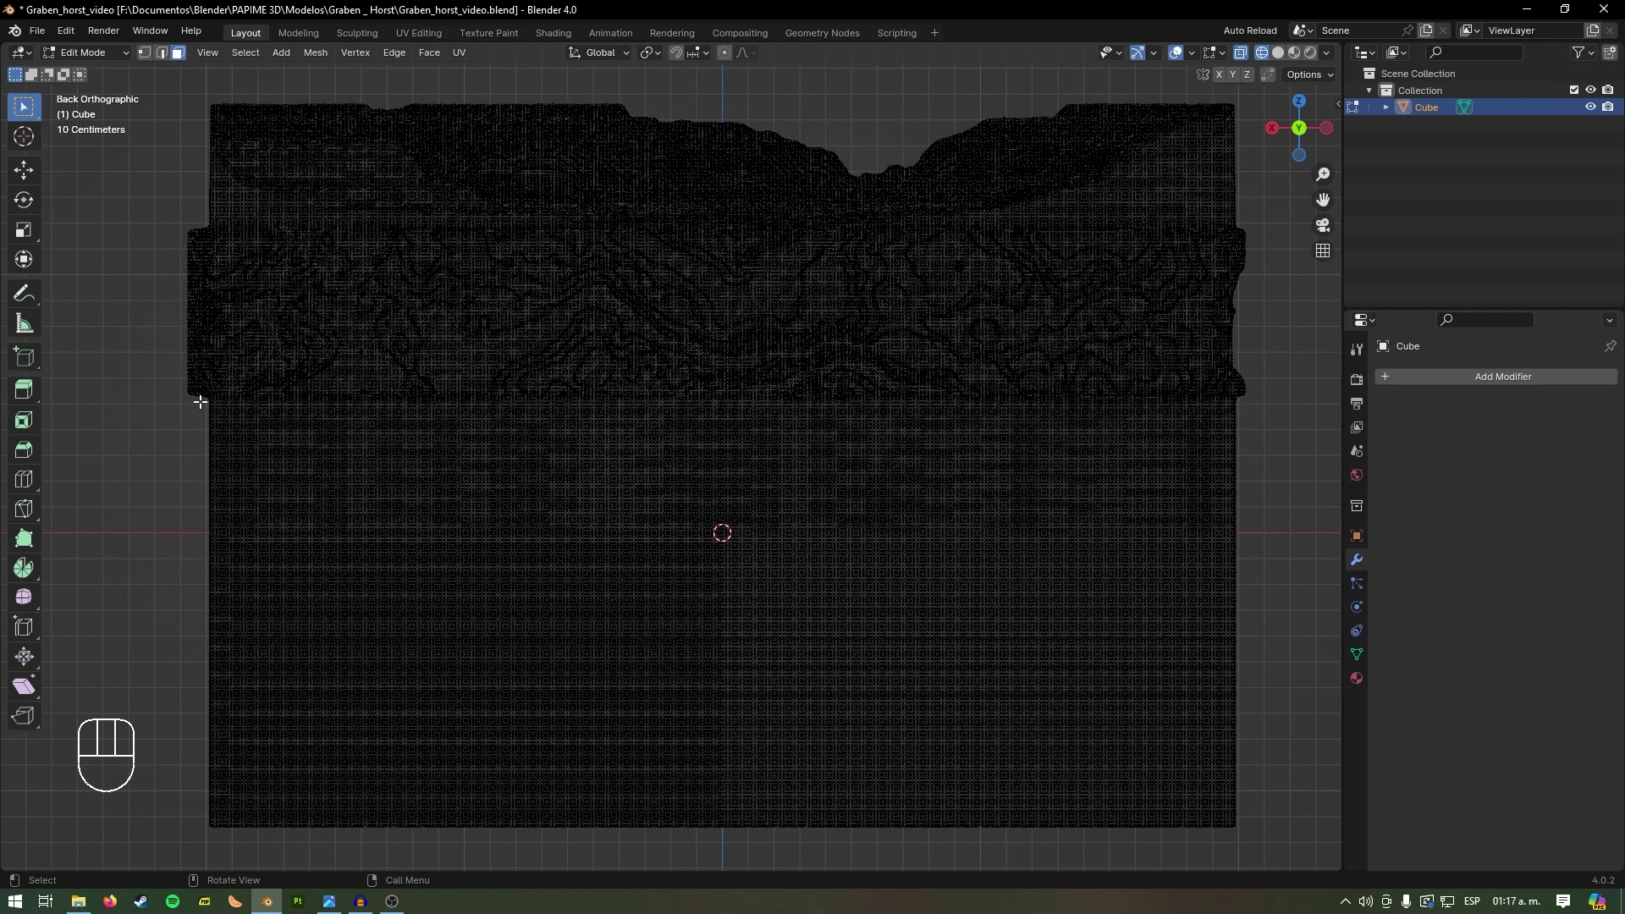
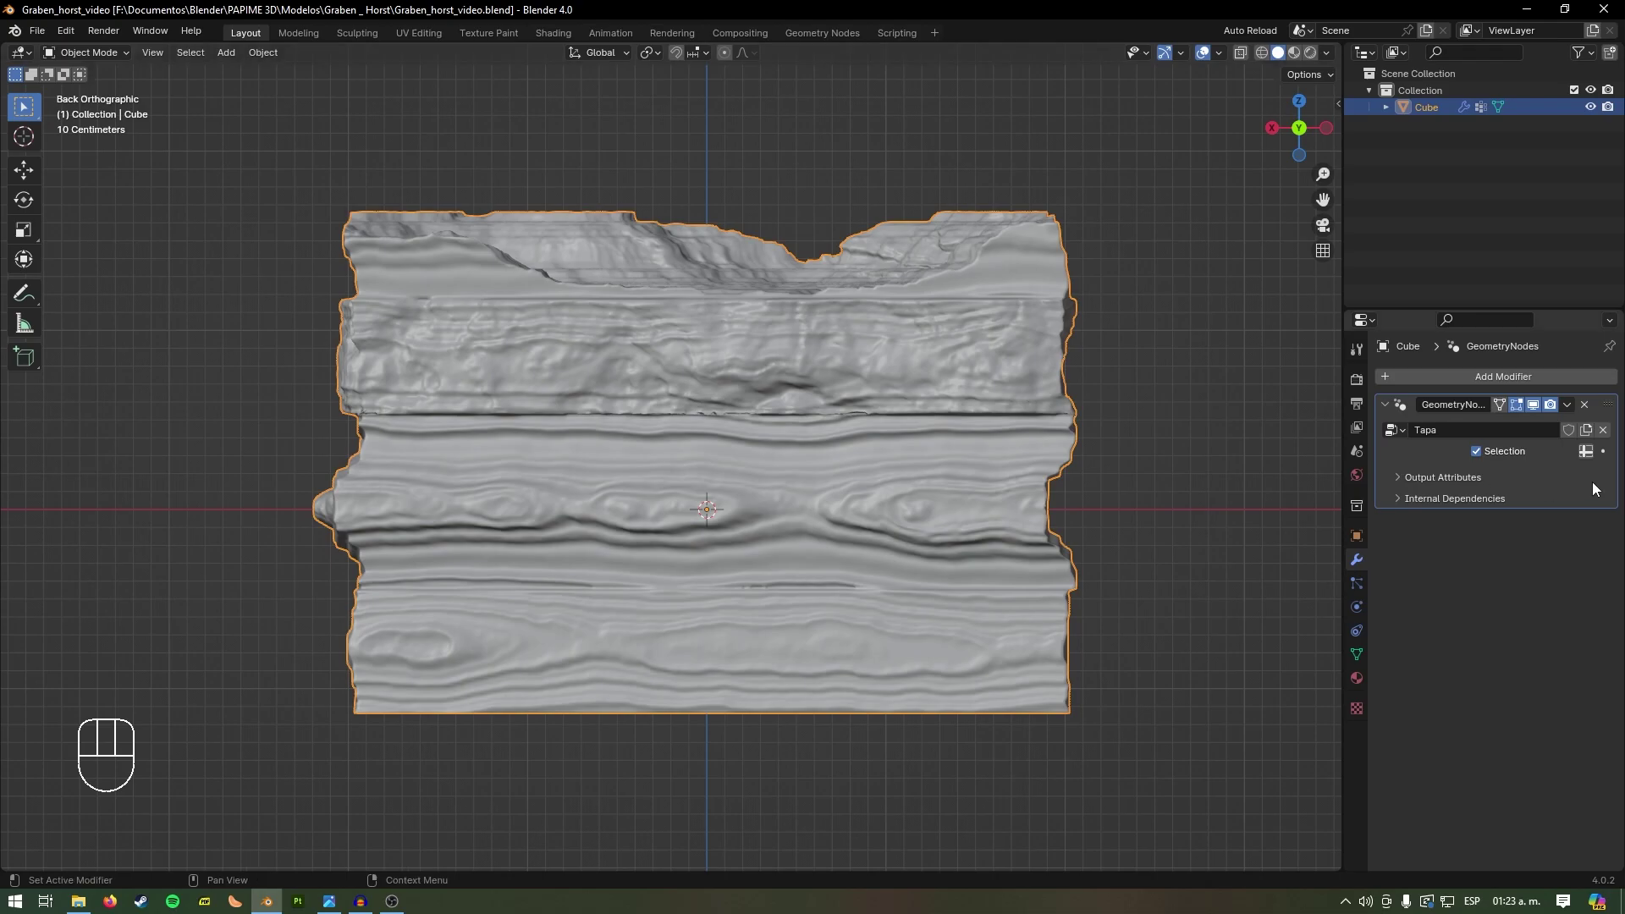
Step: Set the Tapa modifier's Selection input to the Franja 3 attribute
{"action": "left_click_drag", "start_coordinate": [1598, 457], "coordinate": [1313, 424]}
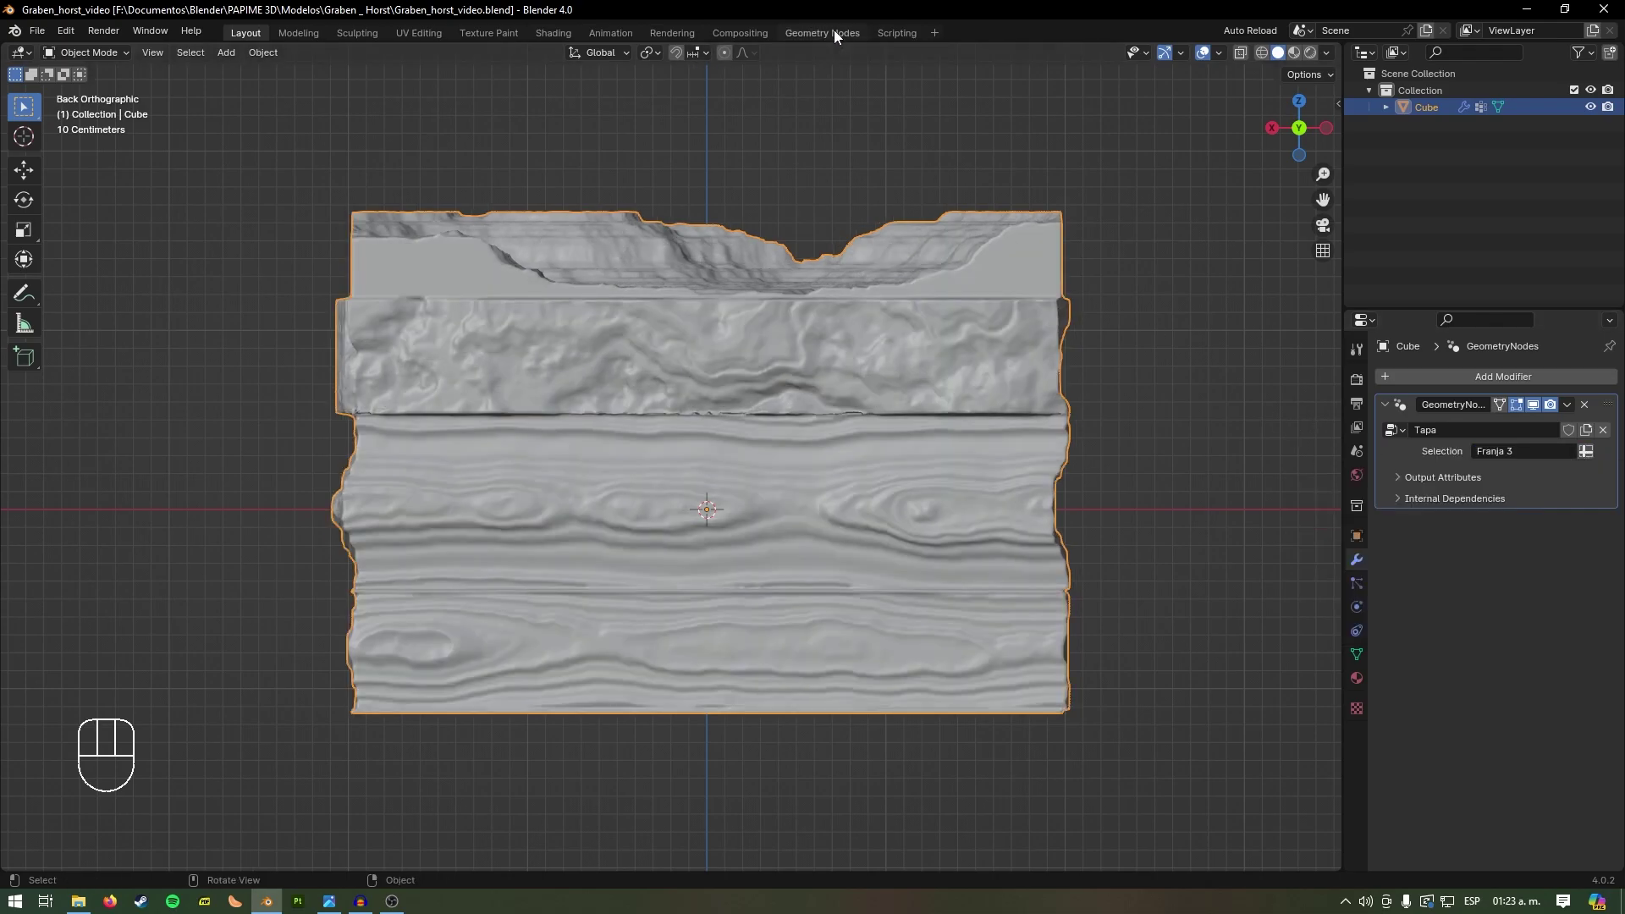
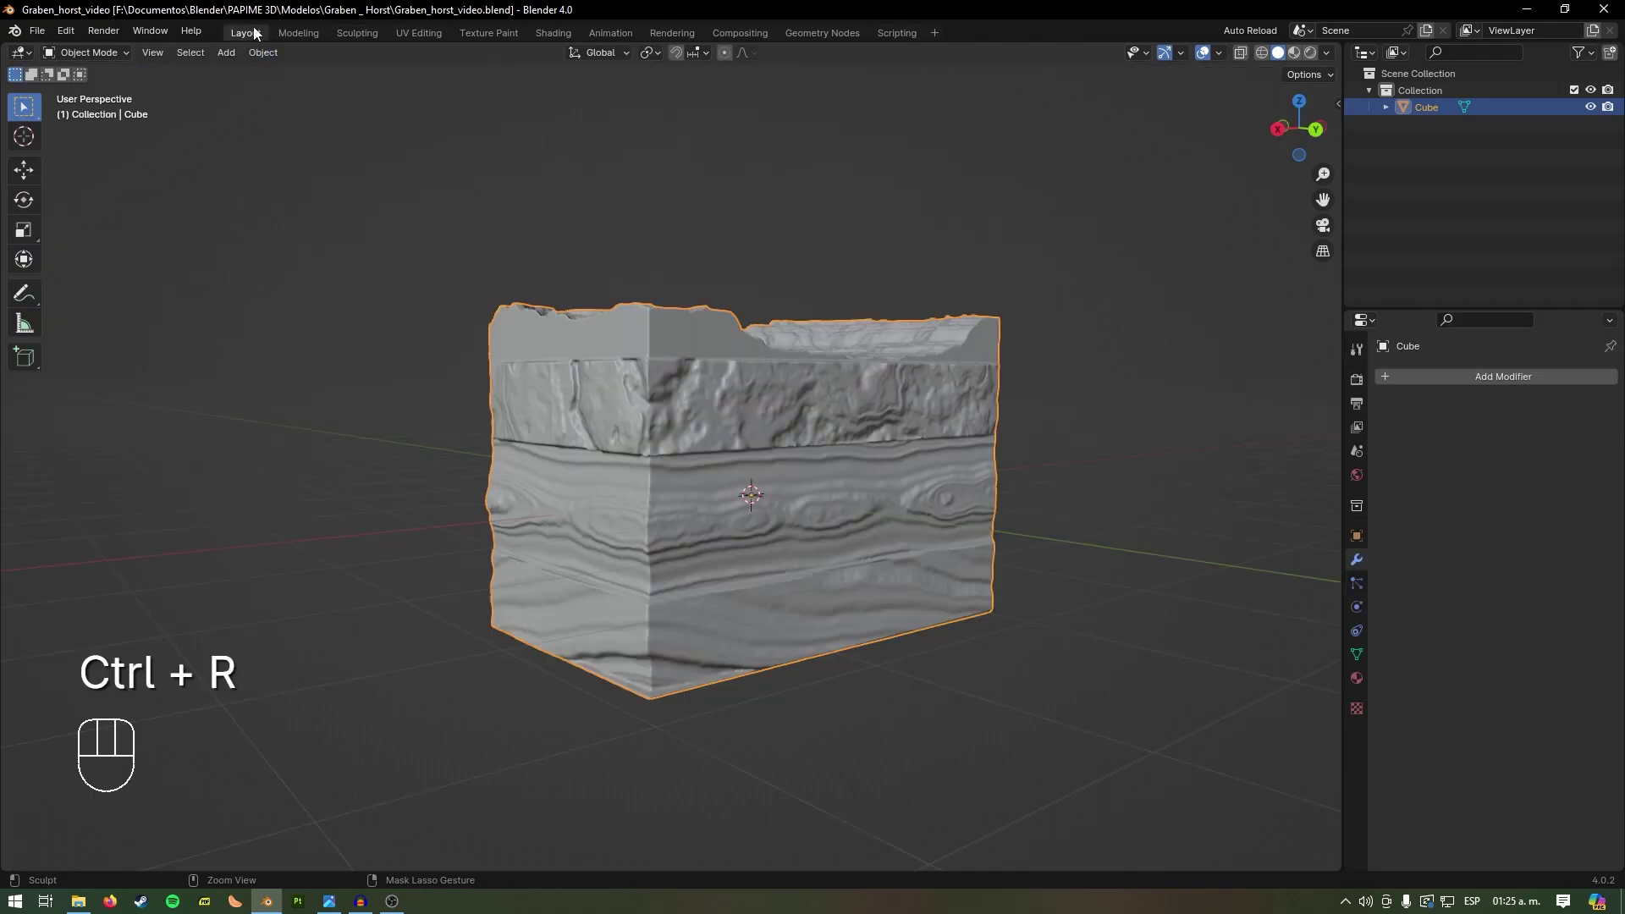
Step: Check the textured block from Front and Back Orthographic views after applying Tapa
{"action": "left_click_drag", "start_coordinate": [621, 369], "coordinate": [556, 341]}
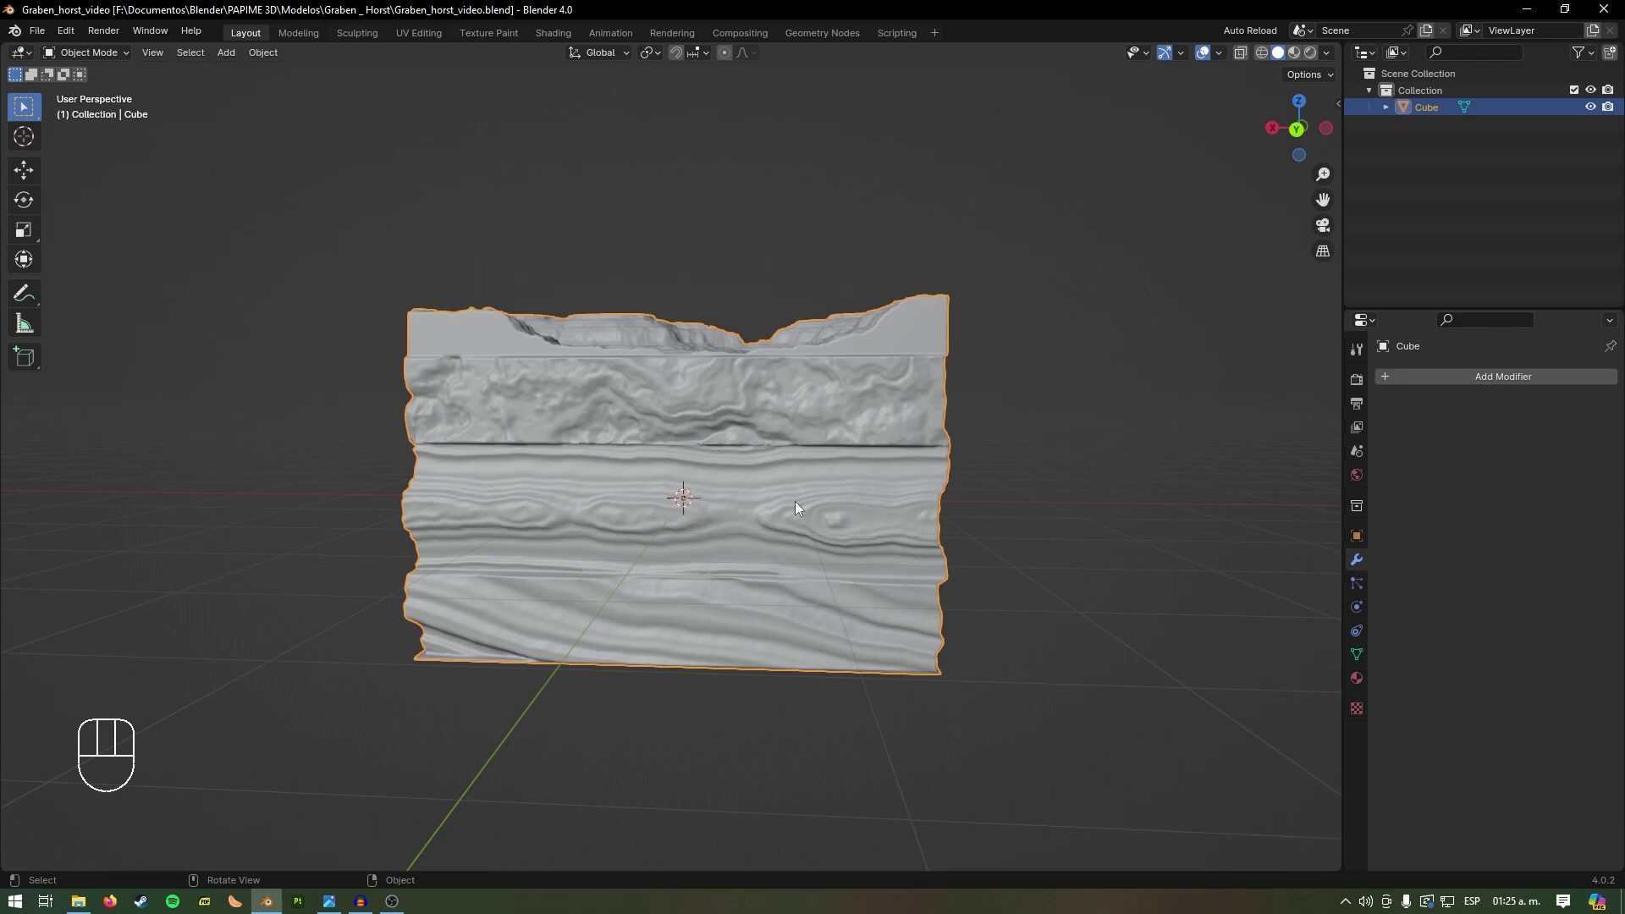
{"action": "key", "text": "KP_1"}
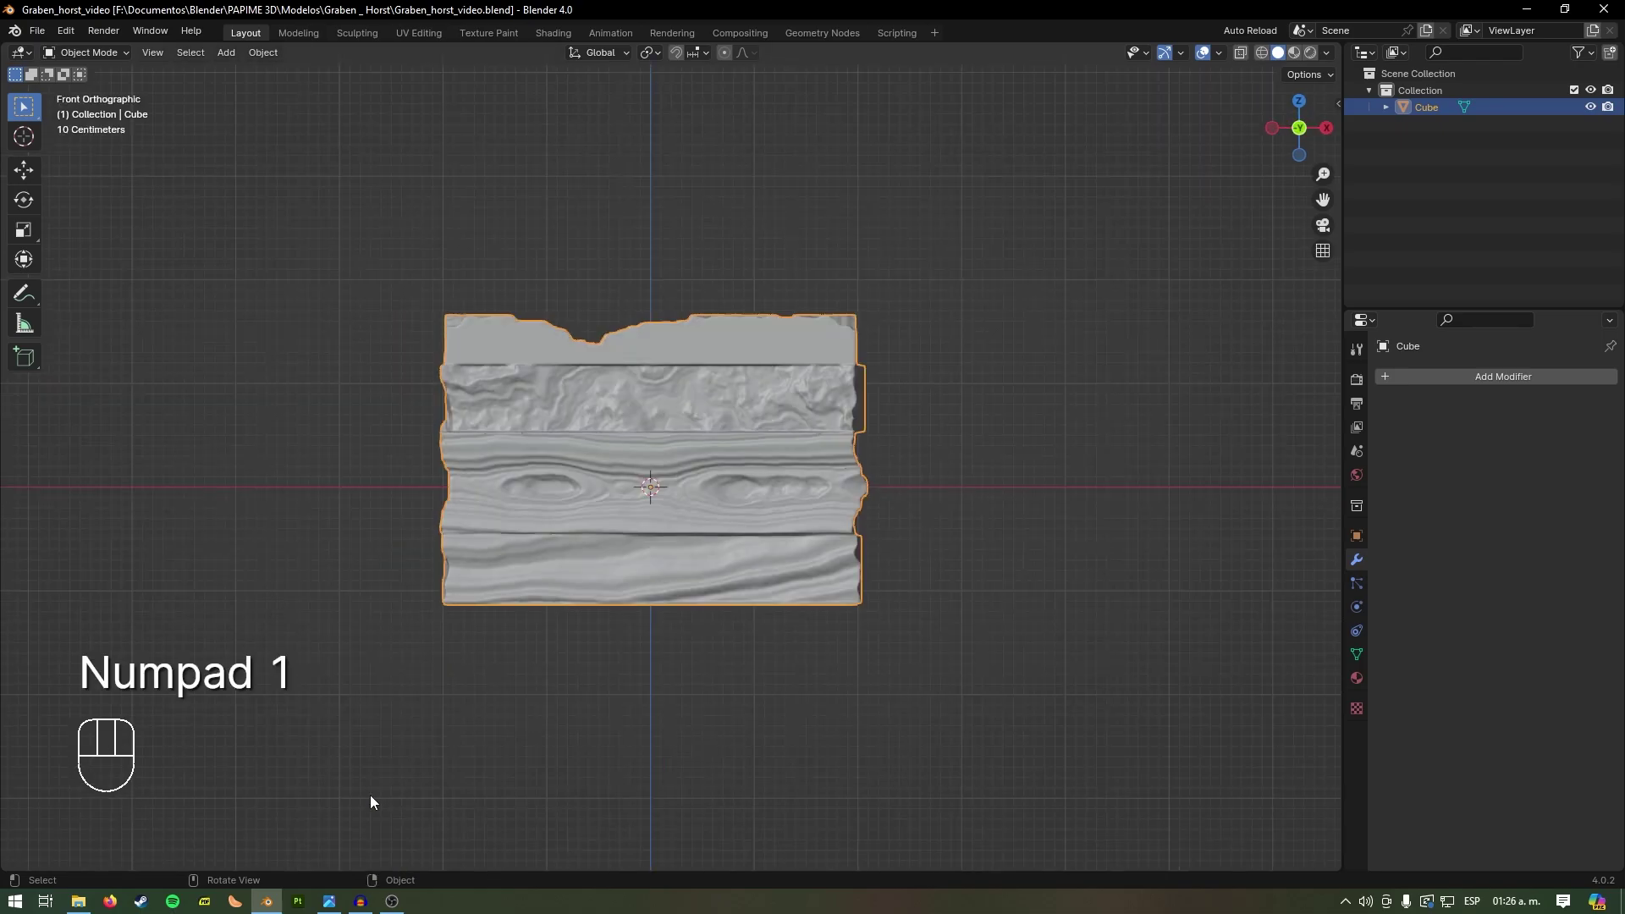
{"action": "key", "text": "ctrl+KP_1"}
{"action": "key", "text": "KP_1"}
{"action": "key", "text": "ctrl+KP_1"}
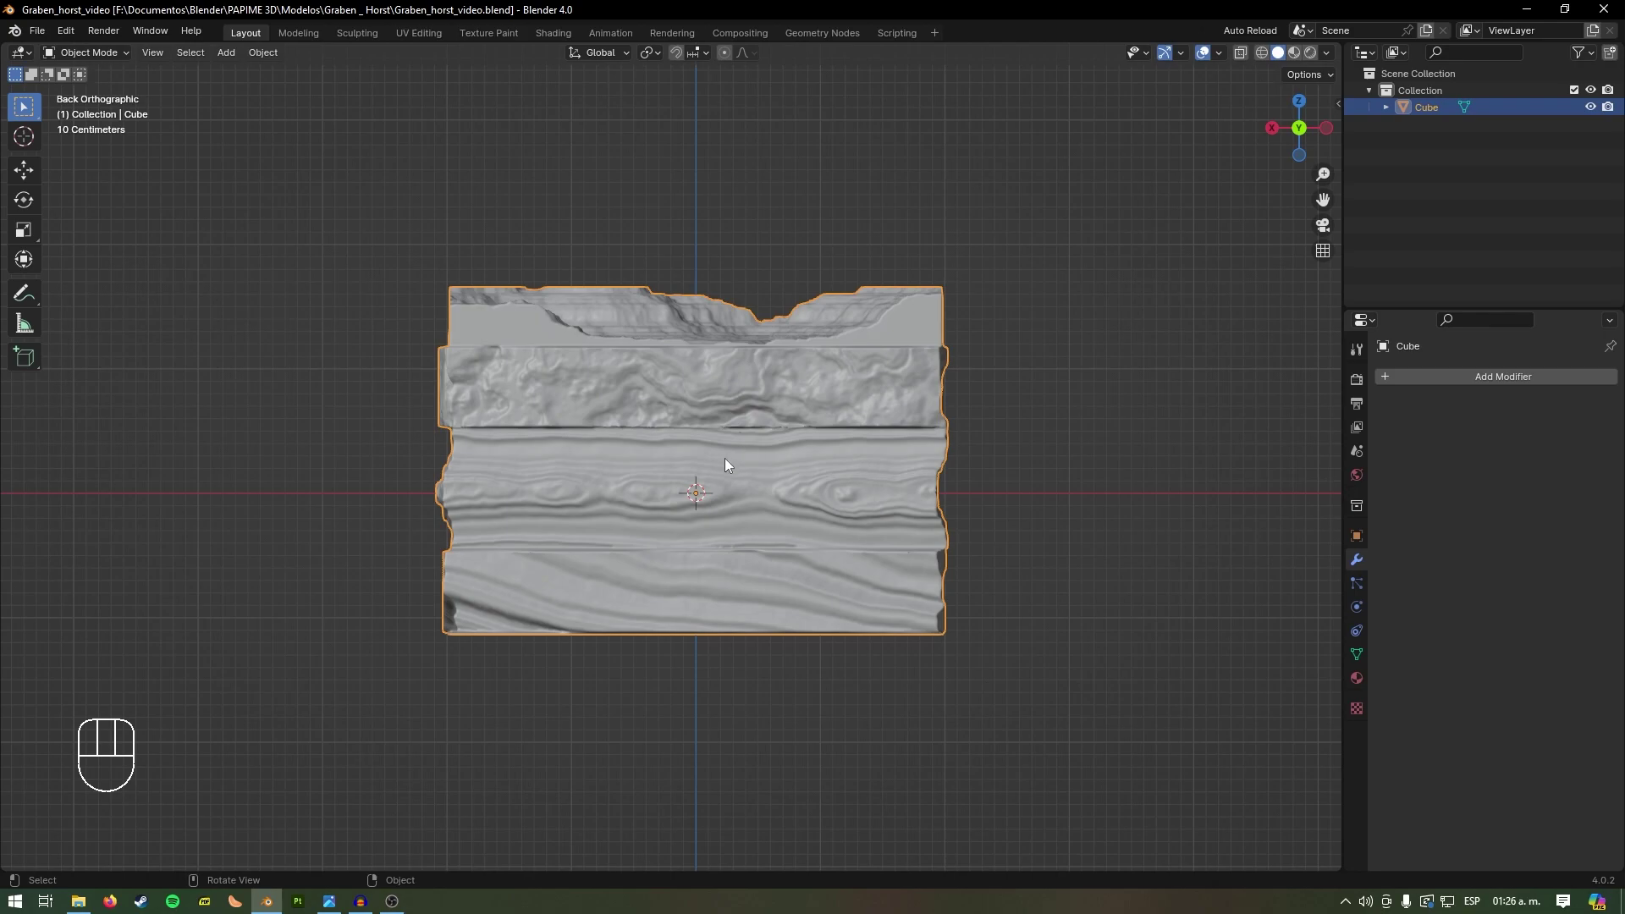
{"action": "left_click_drag", "start_coordinate": [74, 40], "coordinate": [69, 36]}
{"action": "left_click_drag", "start_coordinate": [66, 39], "coordinate": [127, 255]}
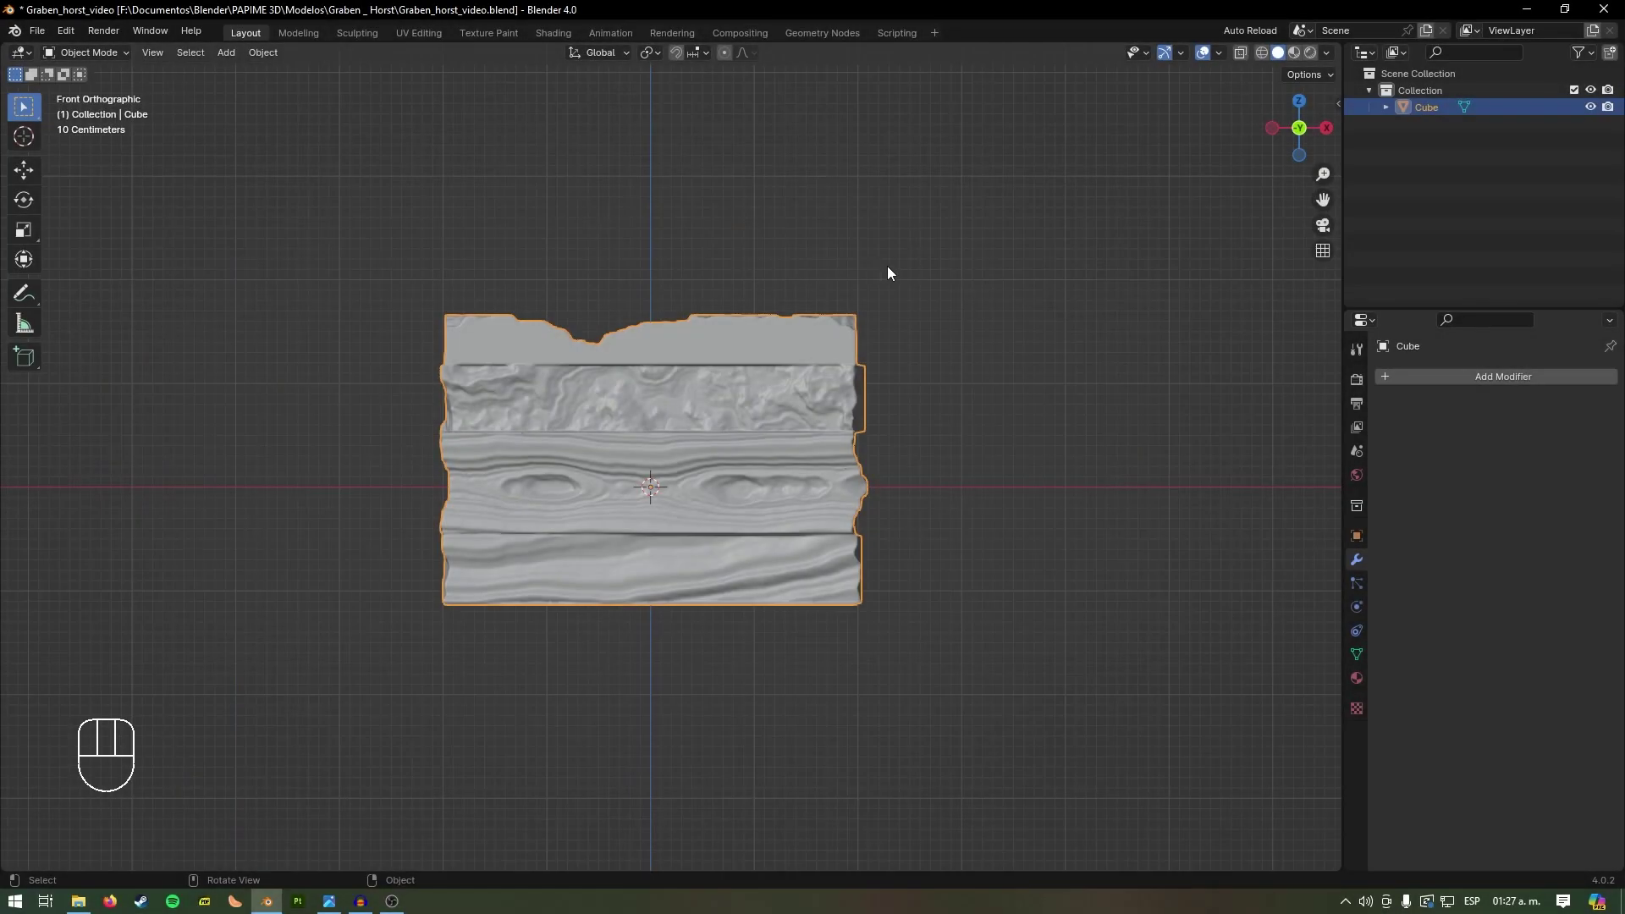
{"action": "key", "text": "ctrl+KP_1"}
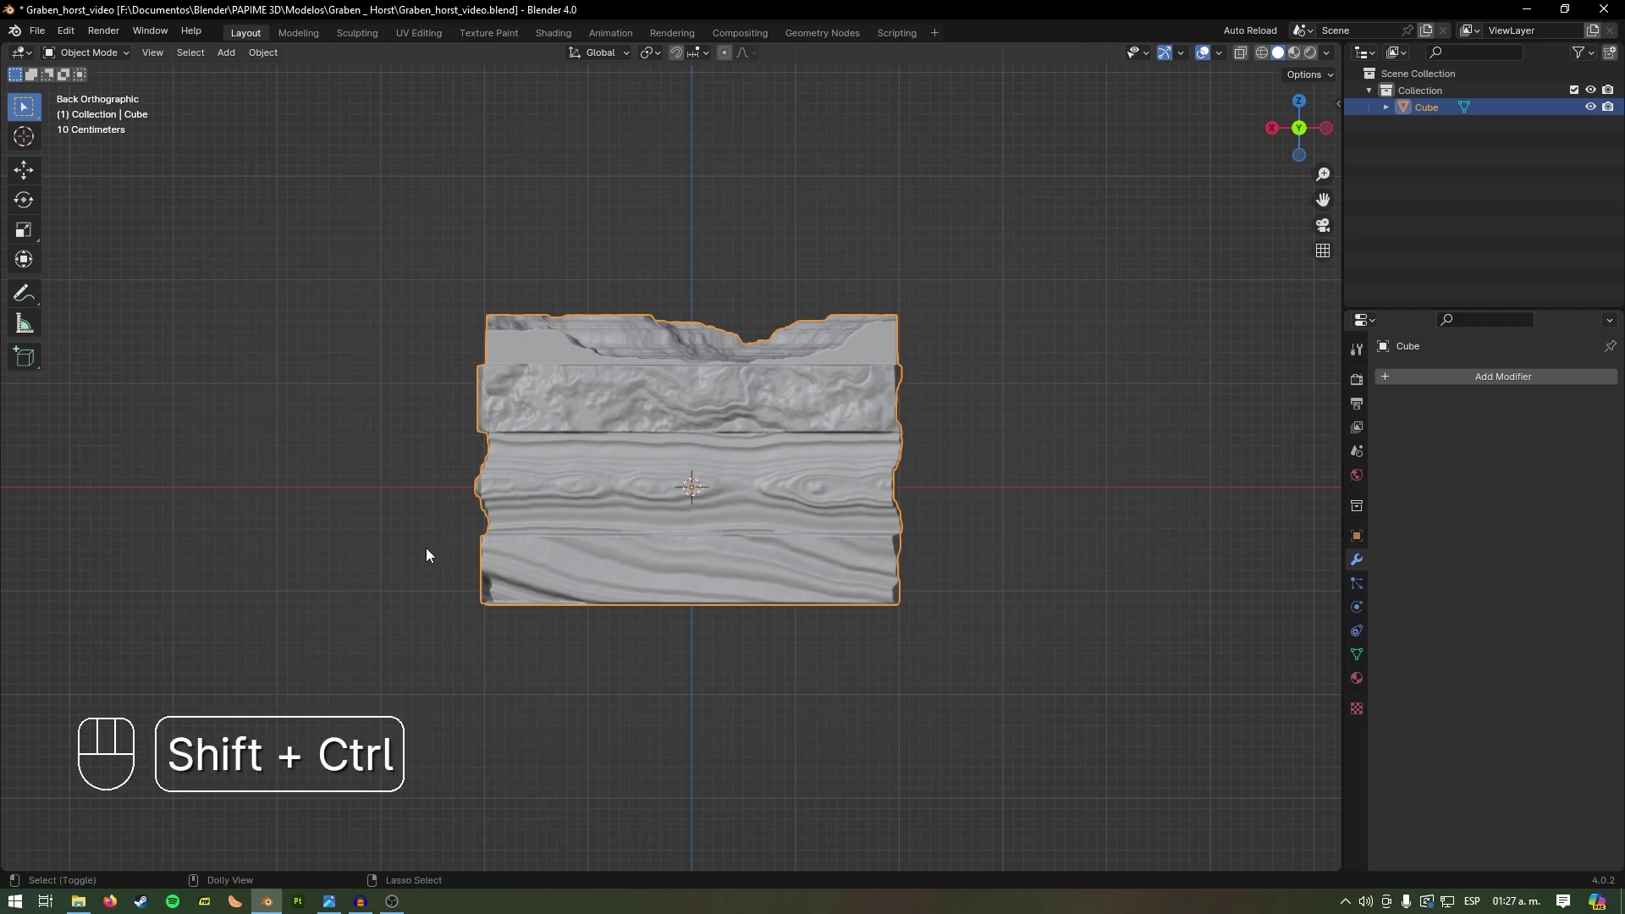
Step: Start the line-cut slicing tool on the block with Ctrl+Shift+X
{"action": "key", "text": "ctrl+shift+x"}
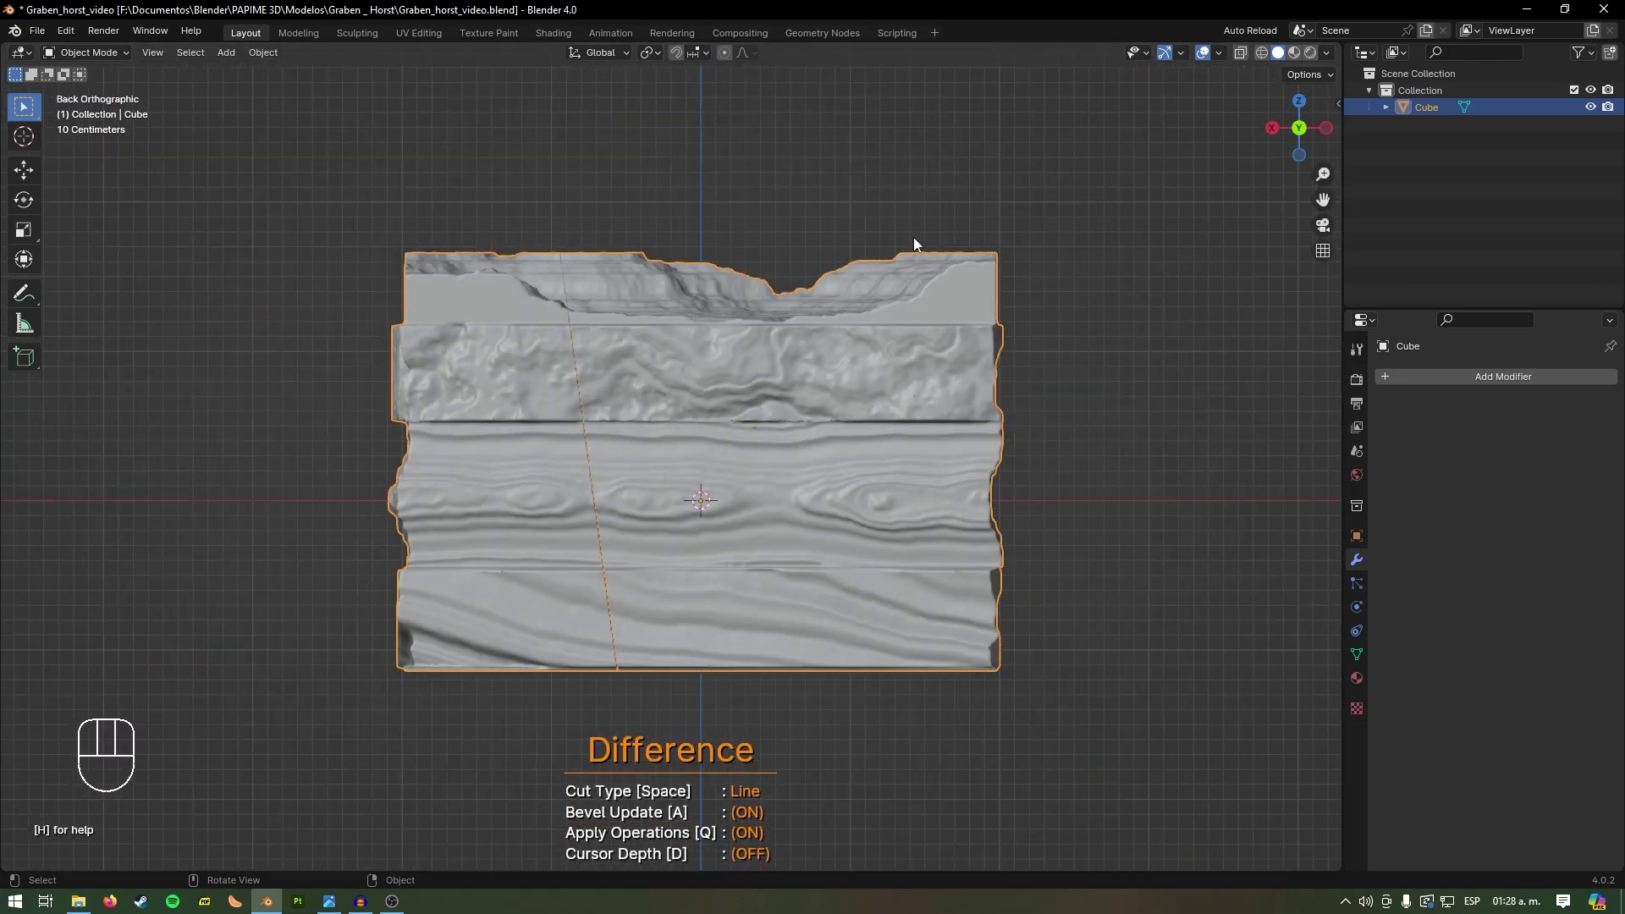
Step: Slice the terrain block with a second slanted cut line running through the graben
{"action": "left_click", "coordinate": [864, 241]}
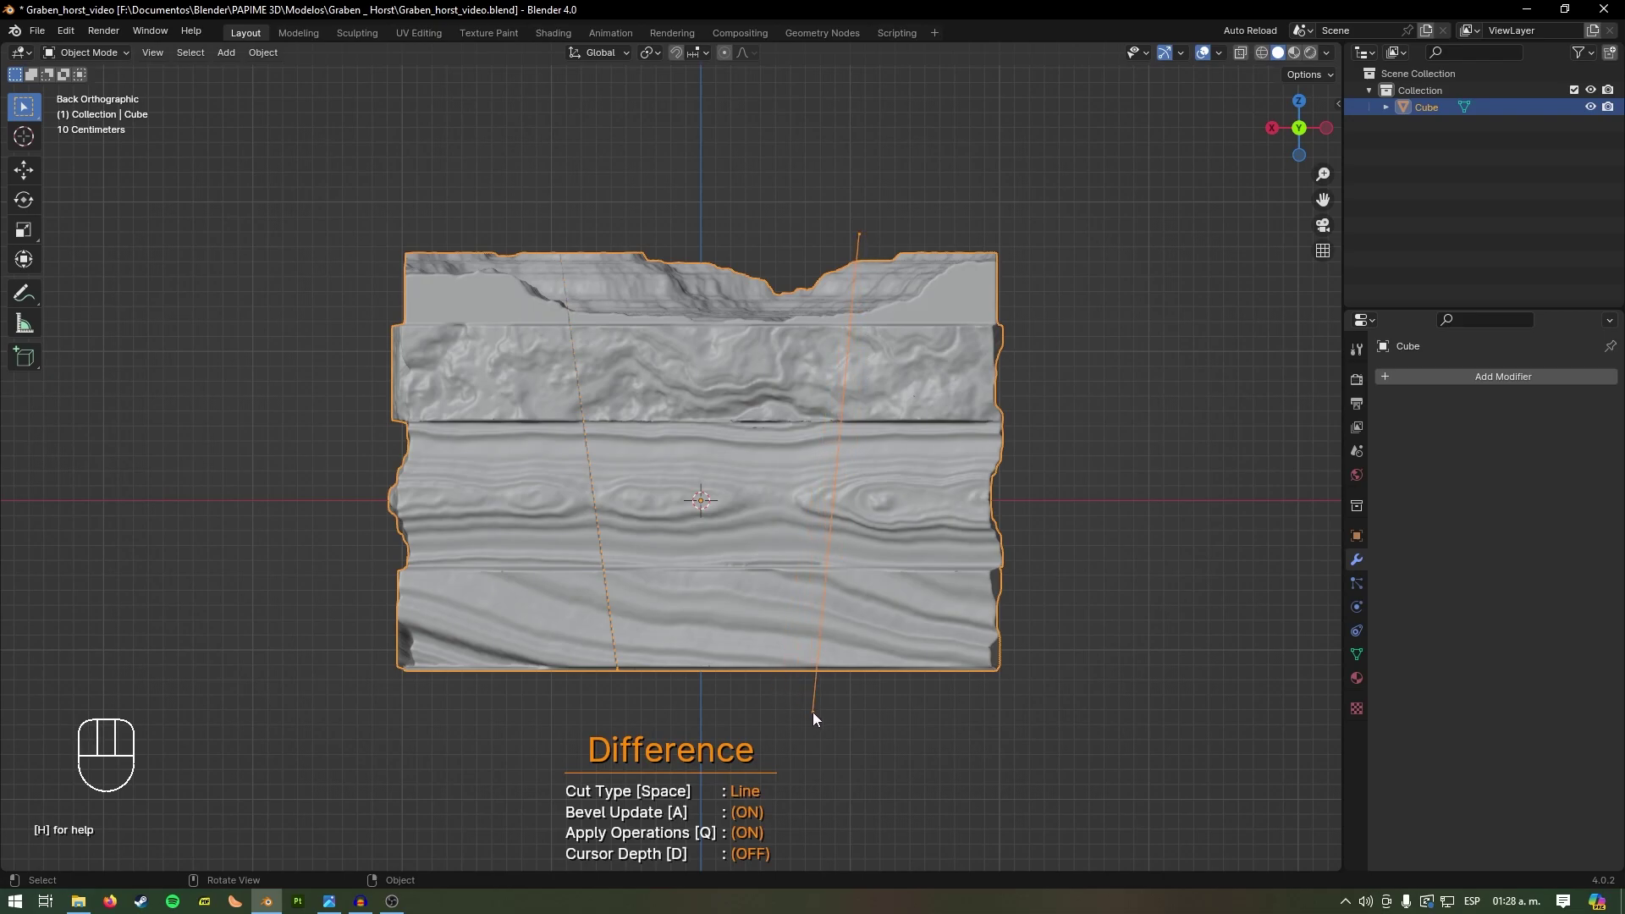
{"action": "left_click", "coordinate": [834, 722]}
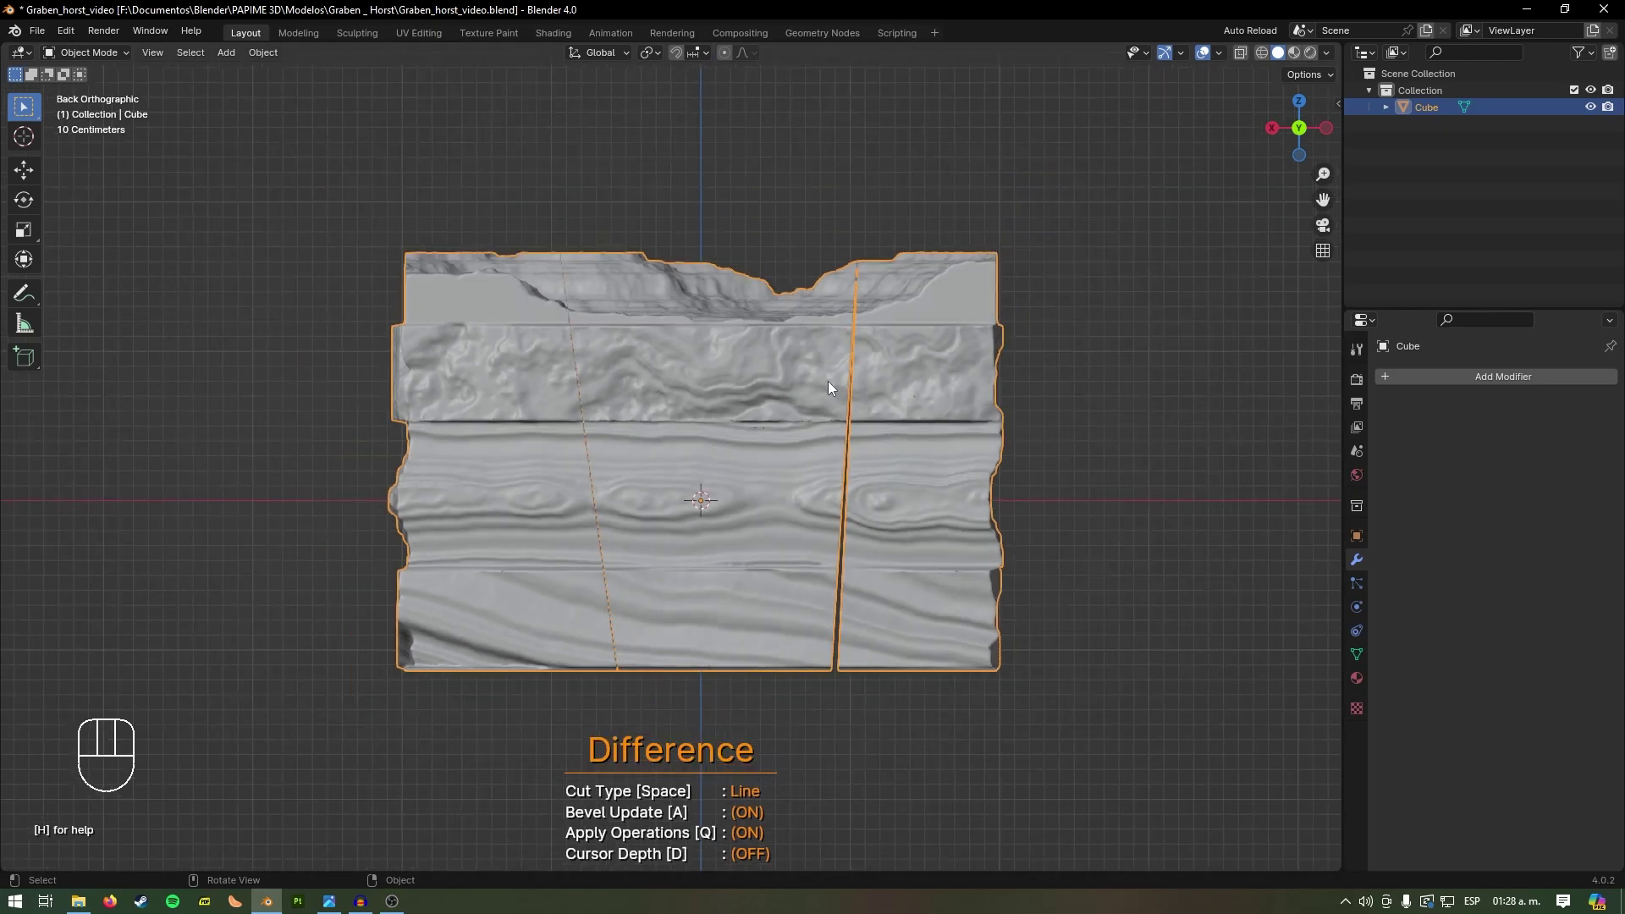
{"action": "key", "text": "Escape"}
Step: Inspect the sliced top surface and save the terrain file with Ctrl+S
{"action": "left_click_drag", "start_coordinate": [361, 325], "coordinate": [390, 406]}
{"action": "left_click_drag", "start_coordinate": [388, 434], "coordinate": [345, 333]}
{"action": "key", "text": "ctrl+s"}
{"action": "left_click_drag", "start_coordinate": [715, 303], "coordinate": [734, 366]}
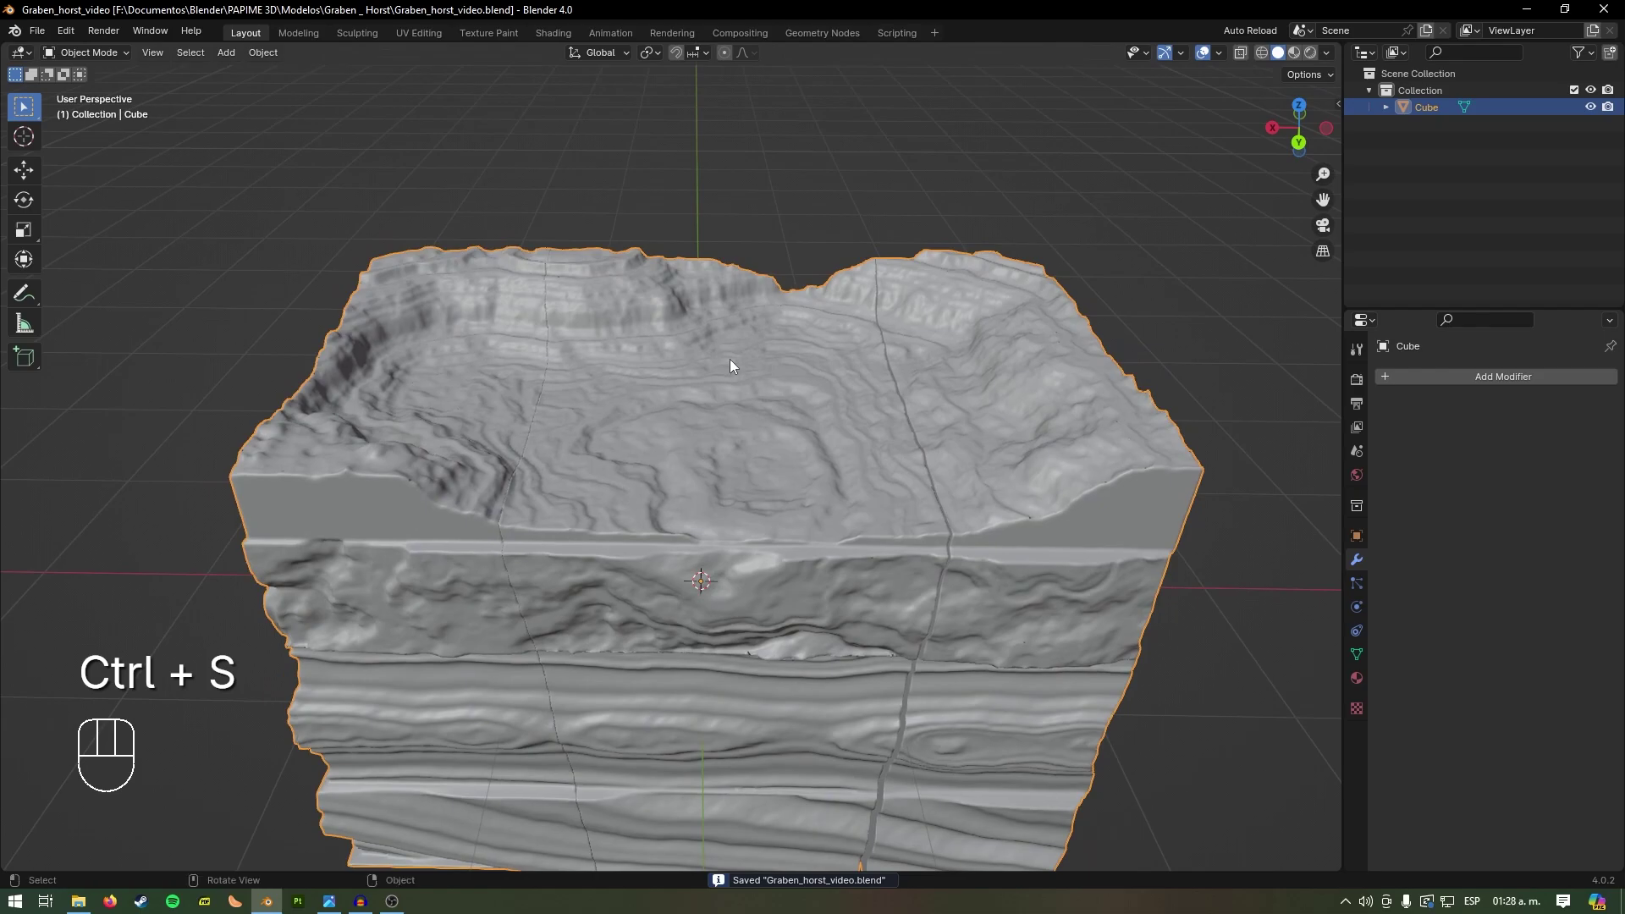
Step: Move the graben faces straight down along Z by about 0.51 m in Edit Mode
{"action": "key", "text": "Tab"}
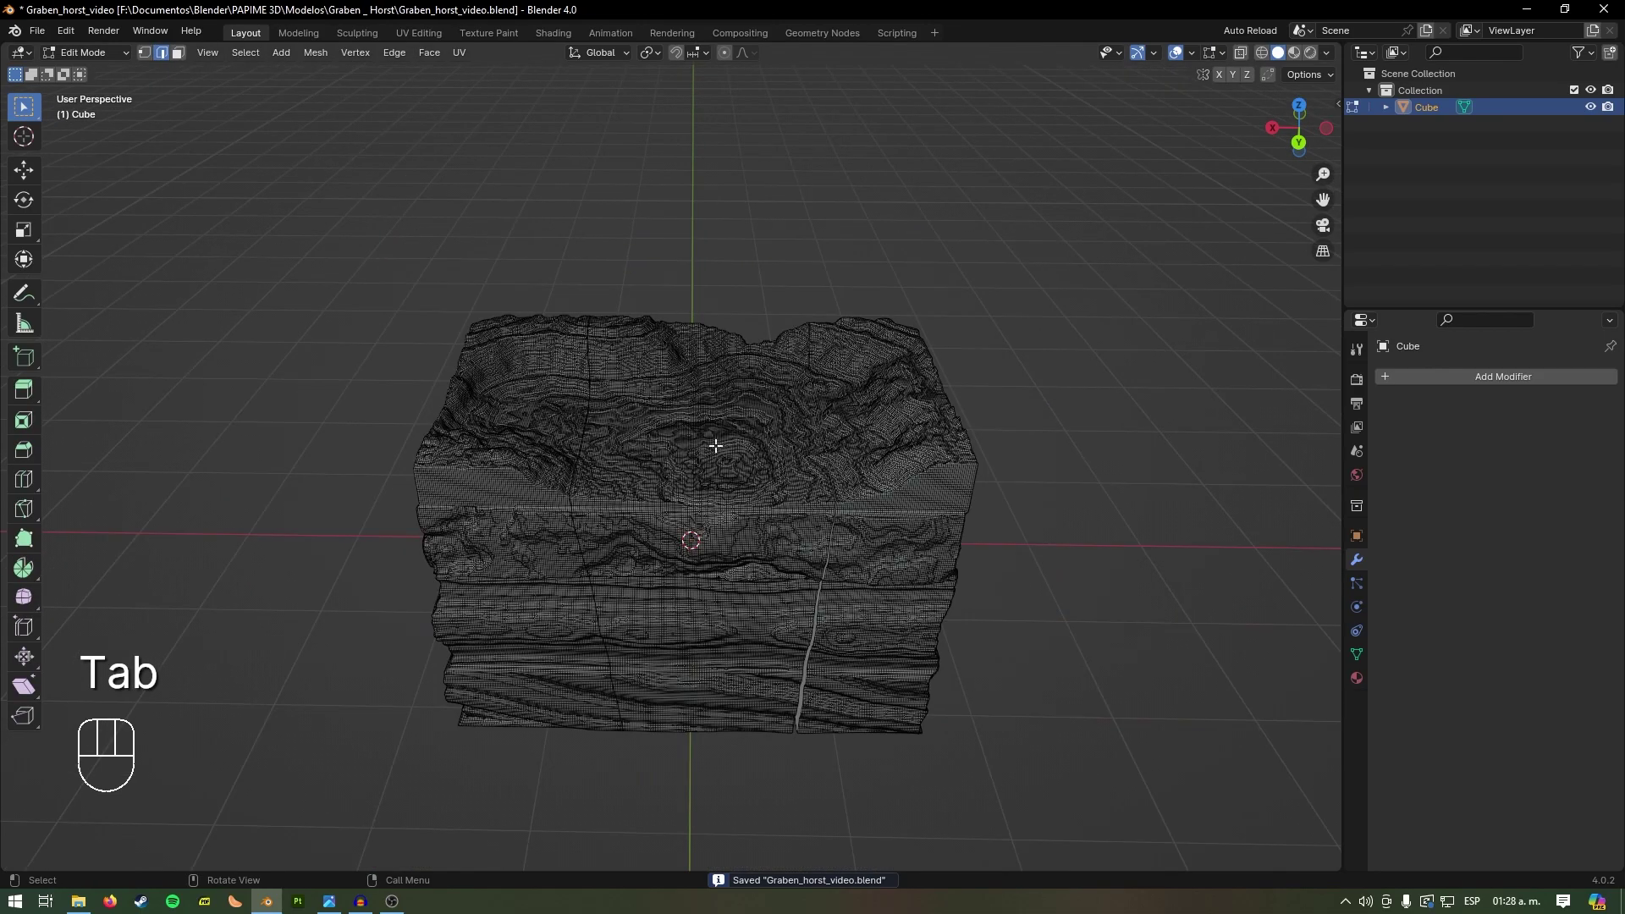
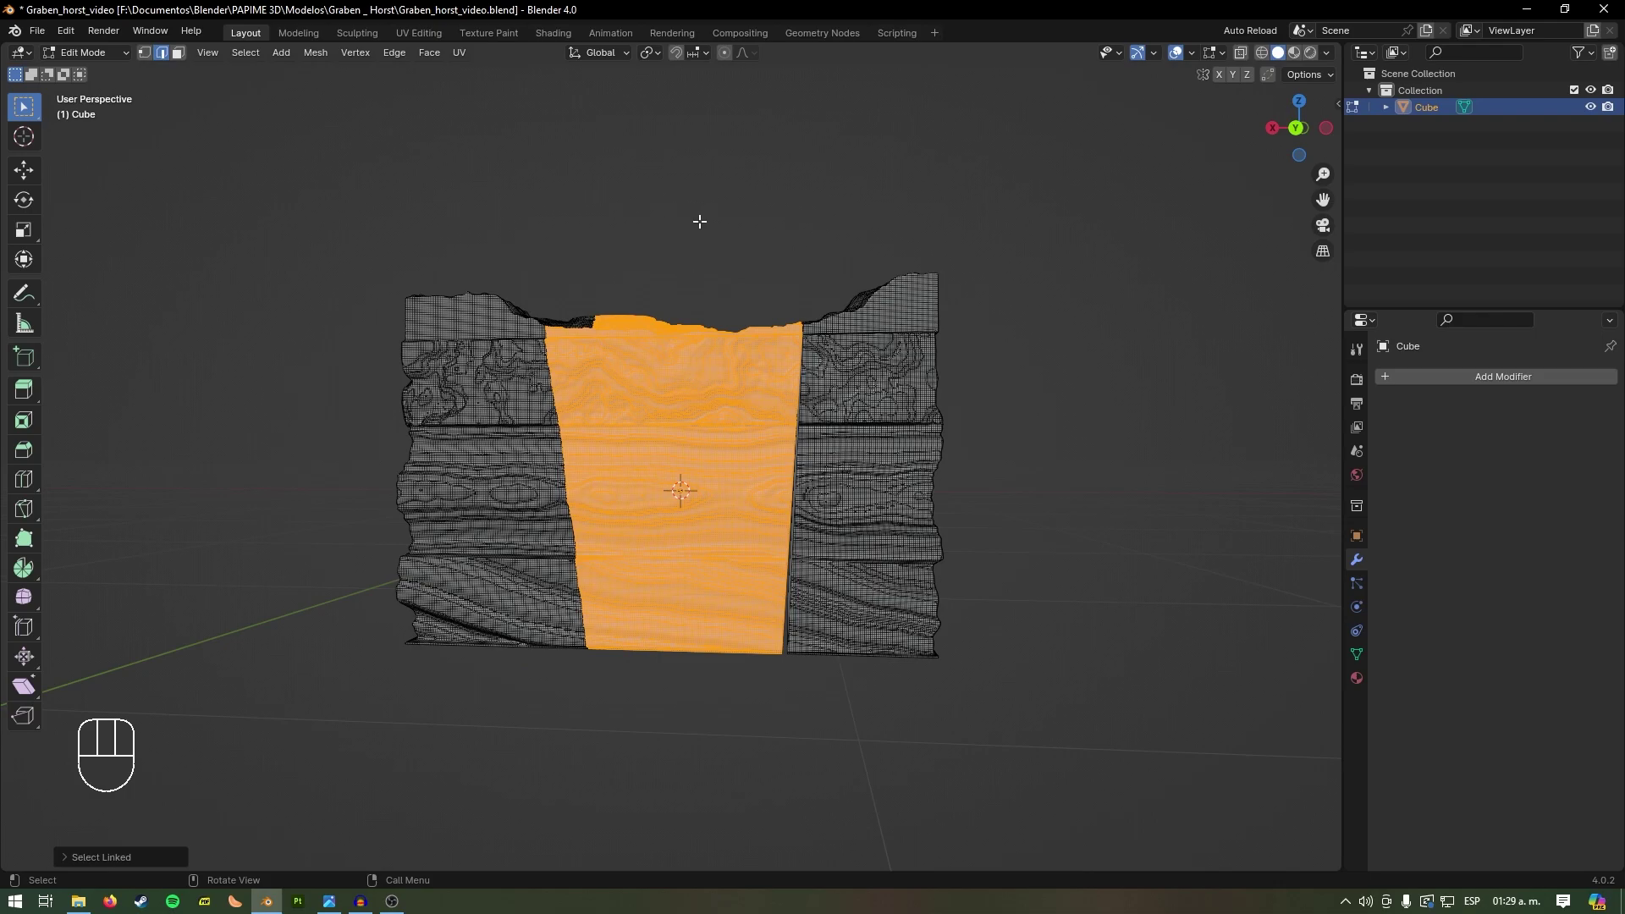
{"action": "key", "text": "g"}
{"action": "key", "text": "z"}
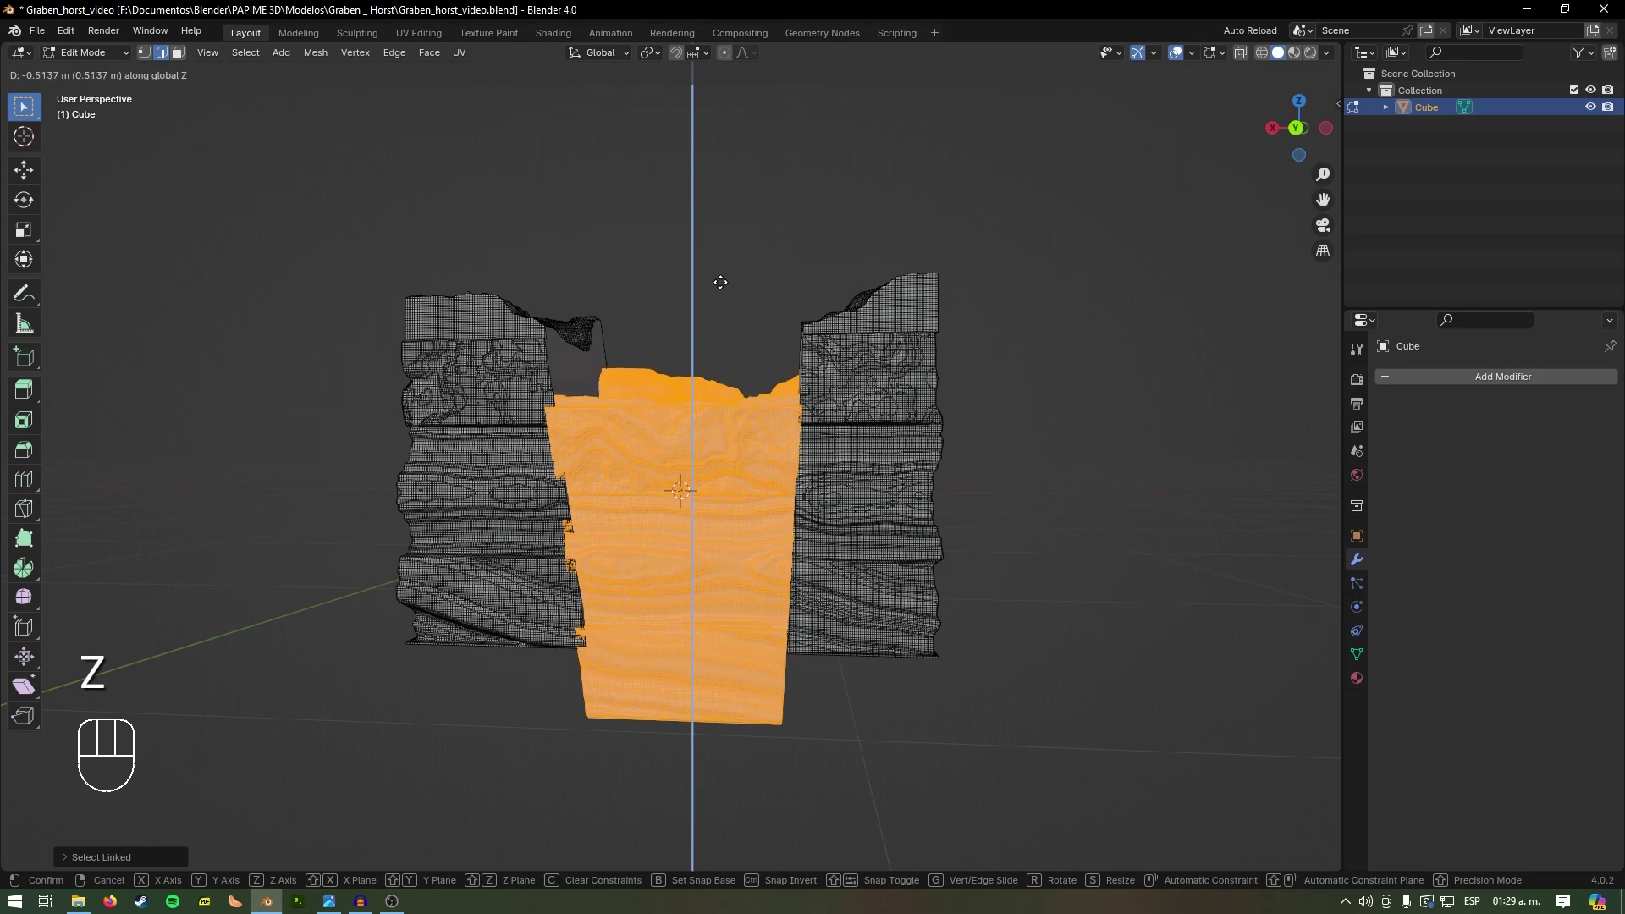
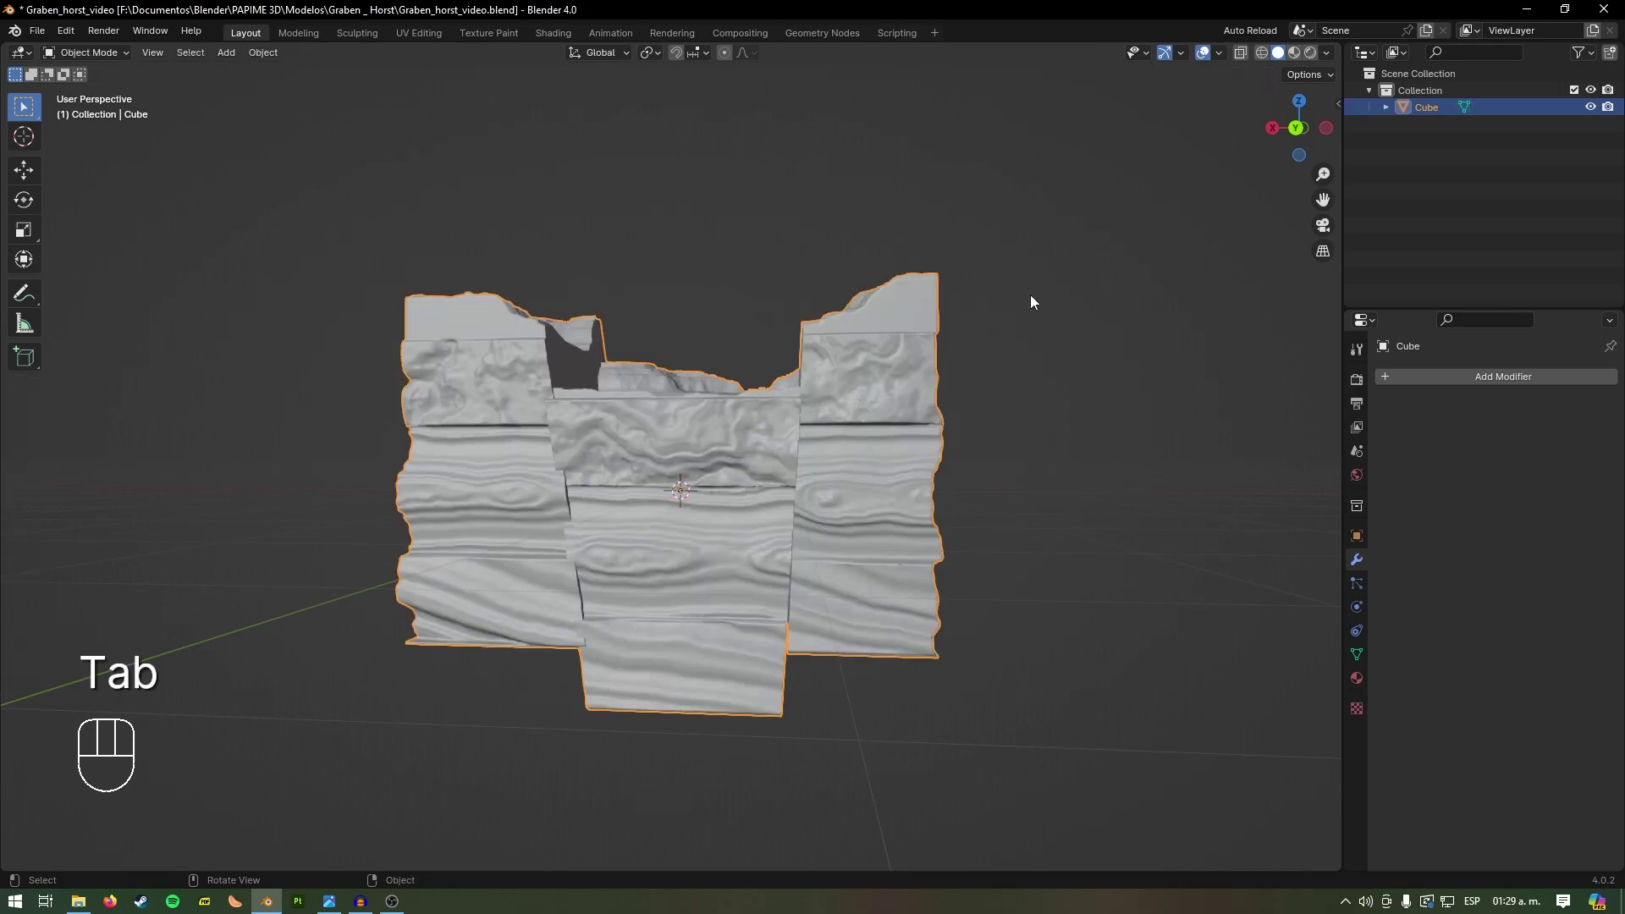
Step: Zoom in on the dropped graben, then pull back to the whole block
{"action": "left_click_drag", "start_coordinate": [1027, 300], "coordinate": [1063, 299]}
{"action": "left_click_drag", "start_coordinate": [839, 499], "coordinate": [813, 501]}
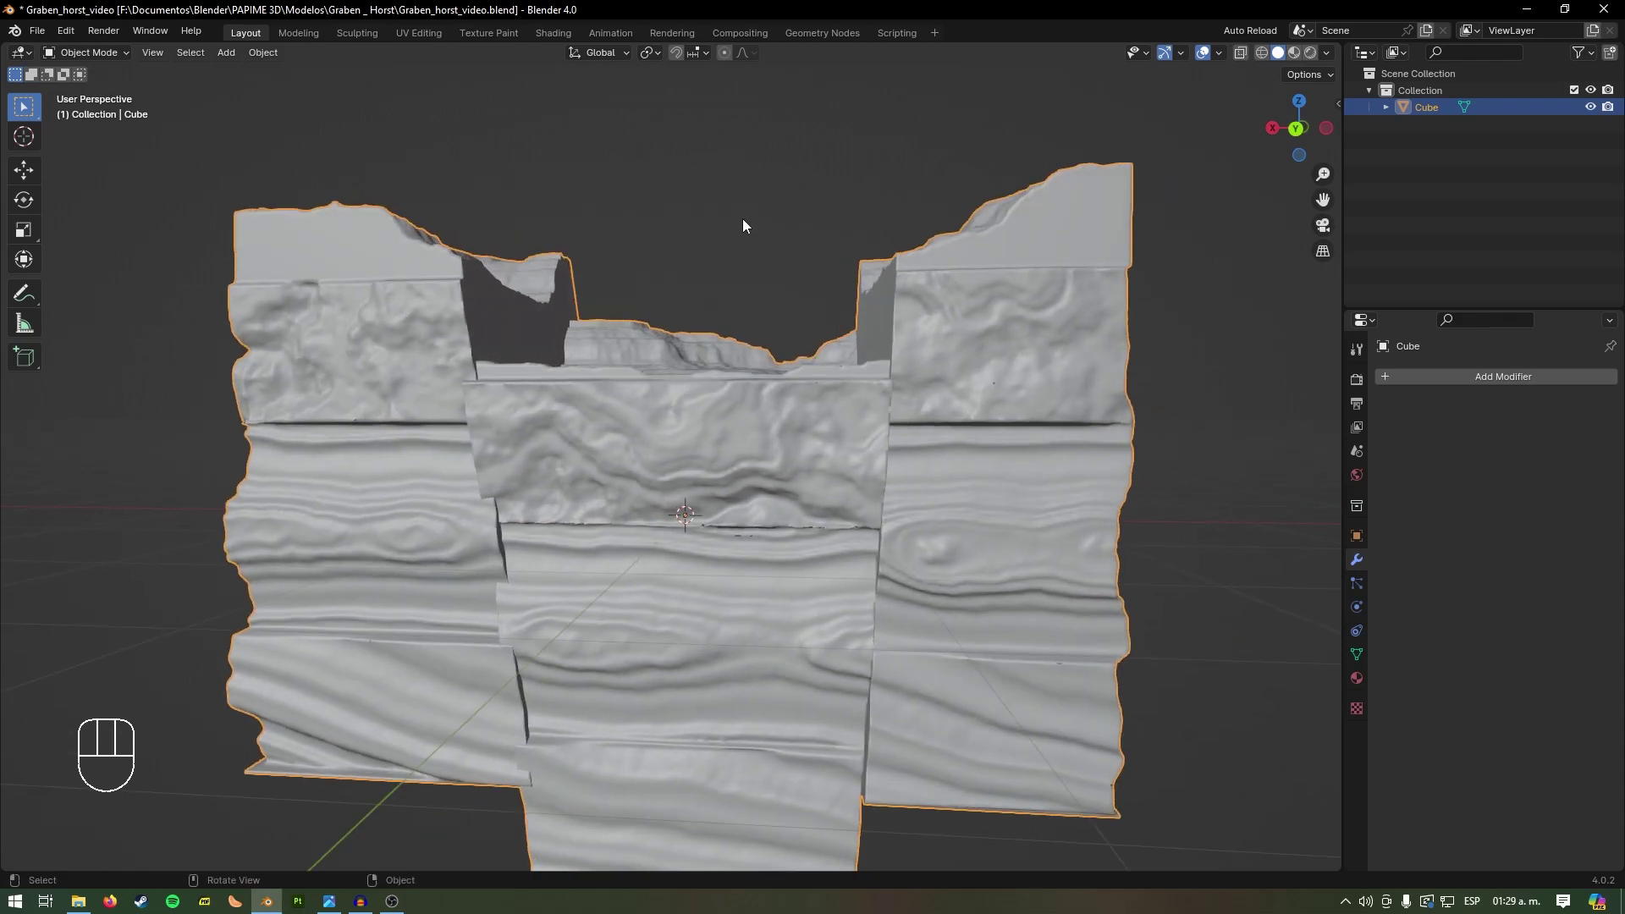
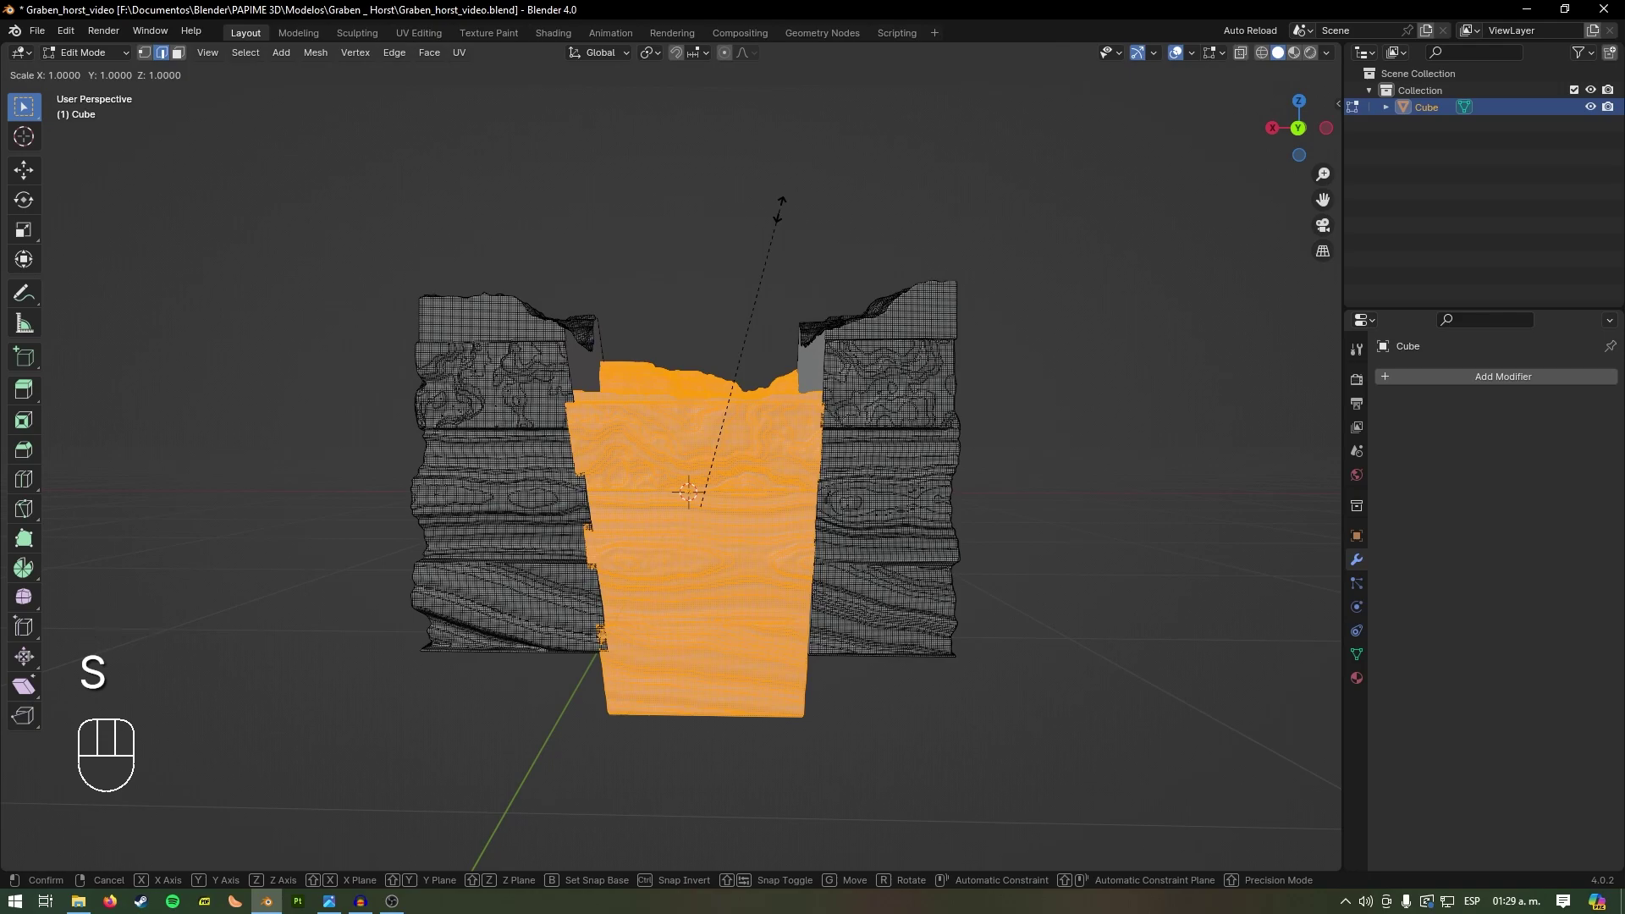
Step: Scale the graben faces to about 0.95 along X and return to Object Mode
{"action": "key", "text": "x"}
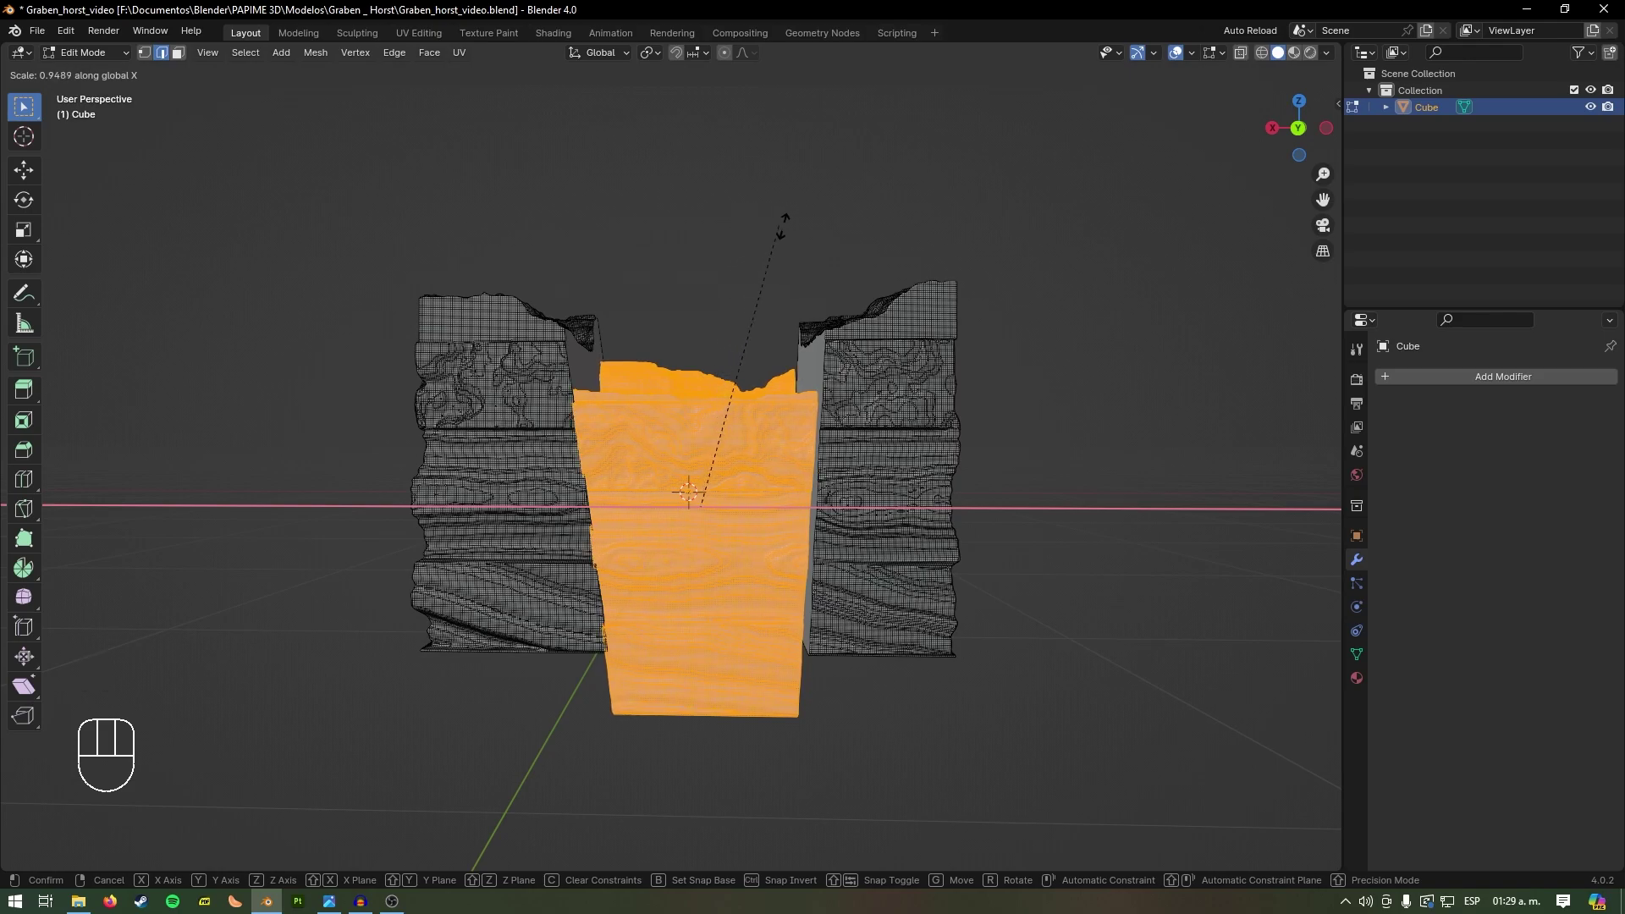
{"action": "key", "text": "Tab"}
{"action": "left_click_drag", "start_coordinate": [734, 351], "coordinate": [733, 347]}
{"action": "middle_click", "coordinate": [733, 347]}
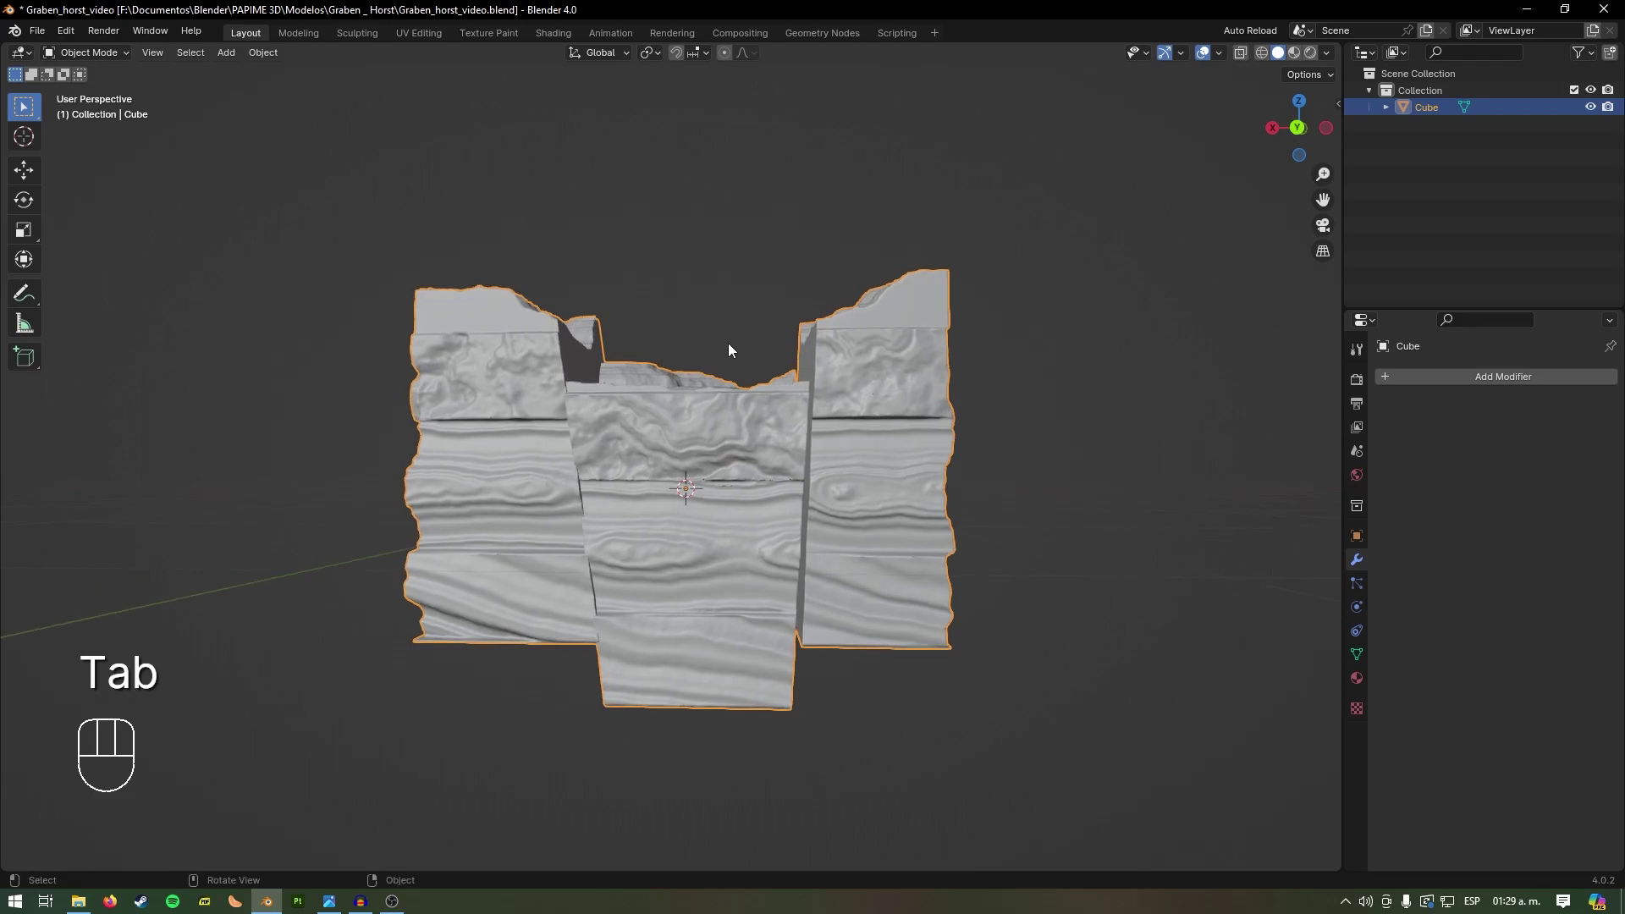
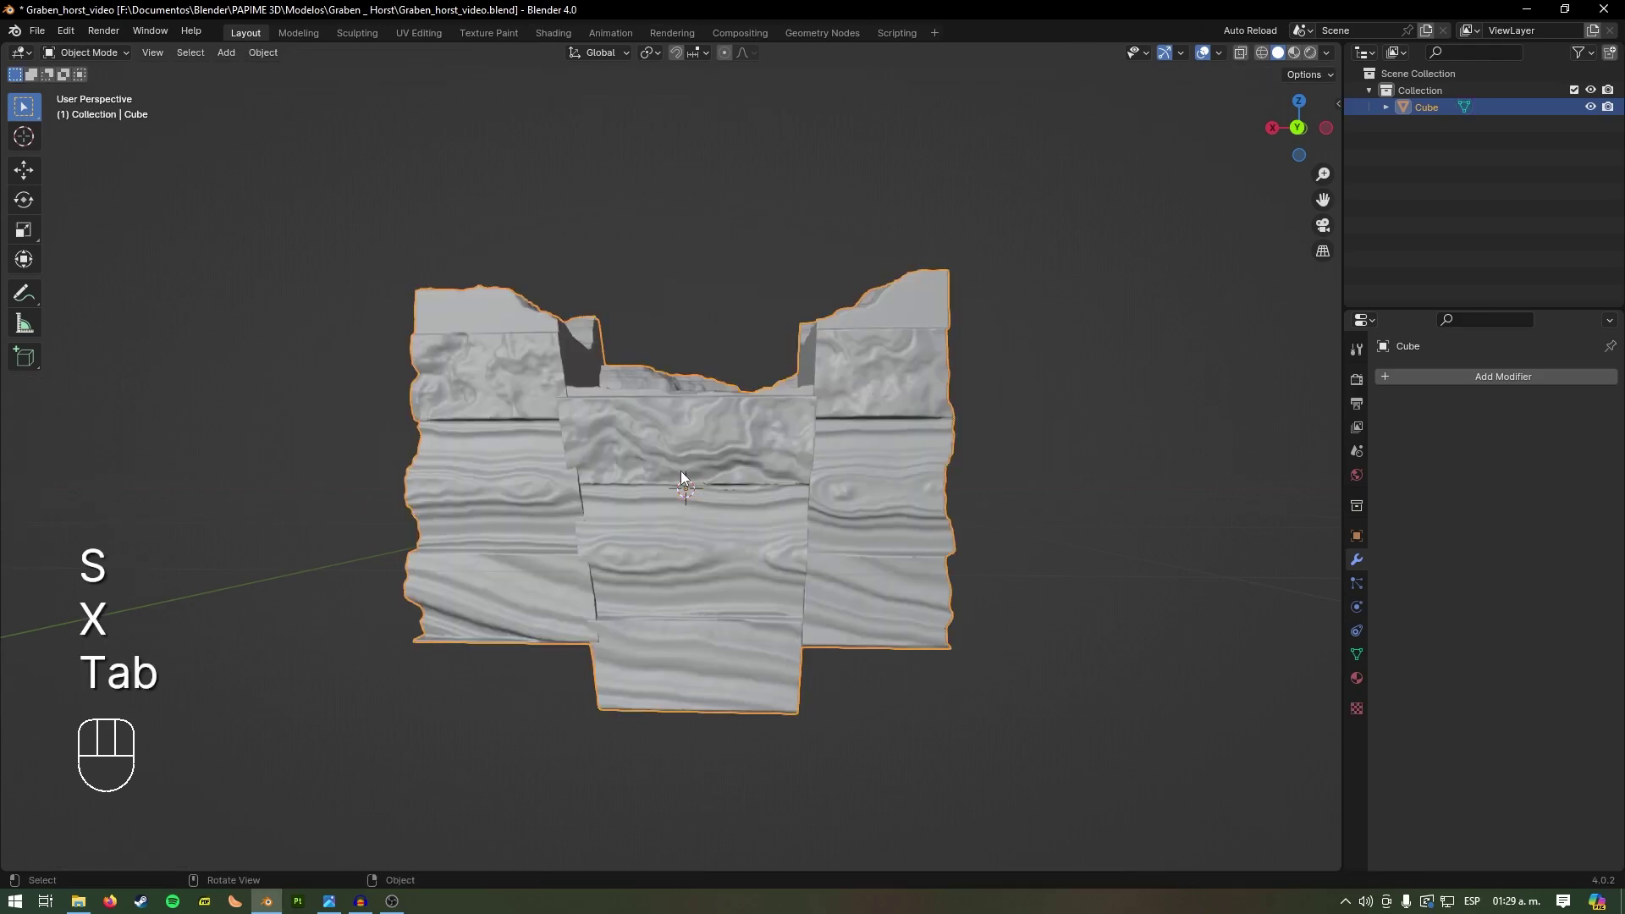
{"action": "left_click_drag", "start_coordinate": [640, 541], "coordinate": [699, 536]}
{"action": "left_click_drag", "start_coordinate": [705, 524], "coordinate": [669, 544]}
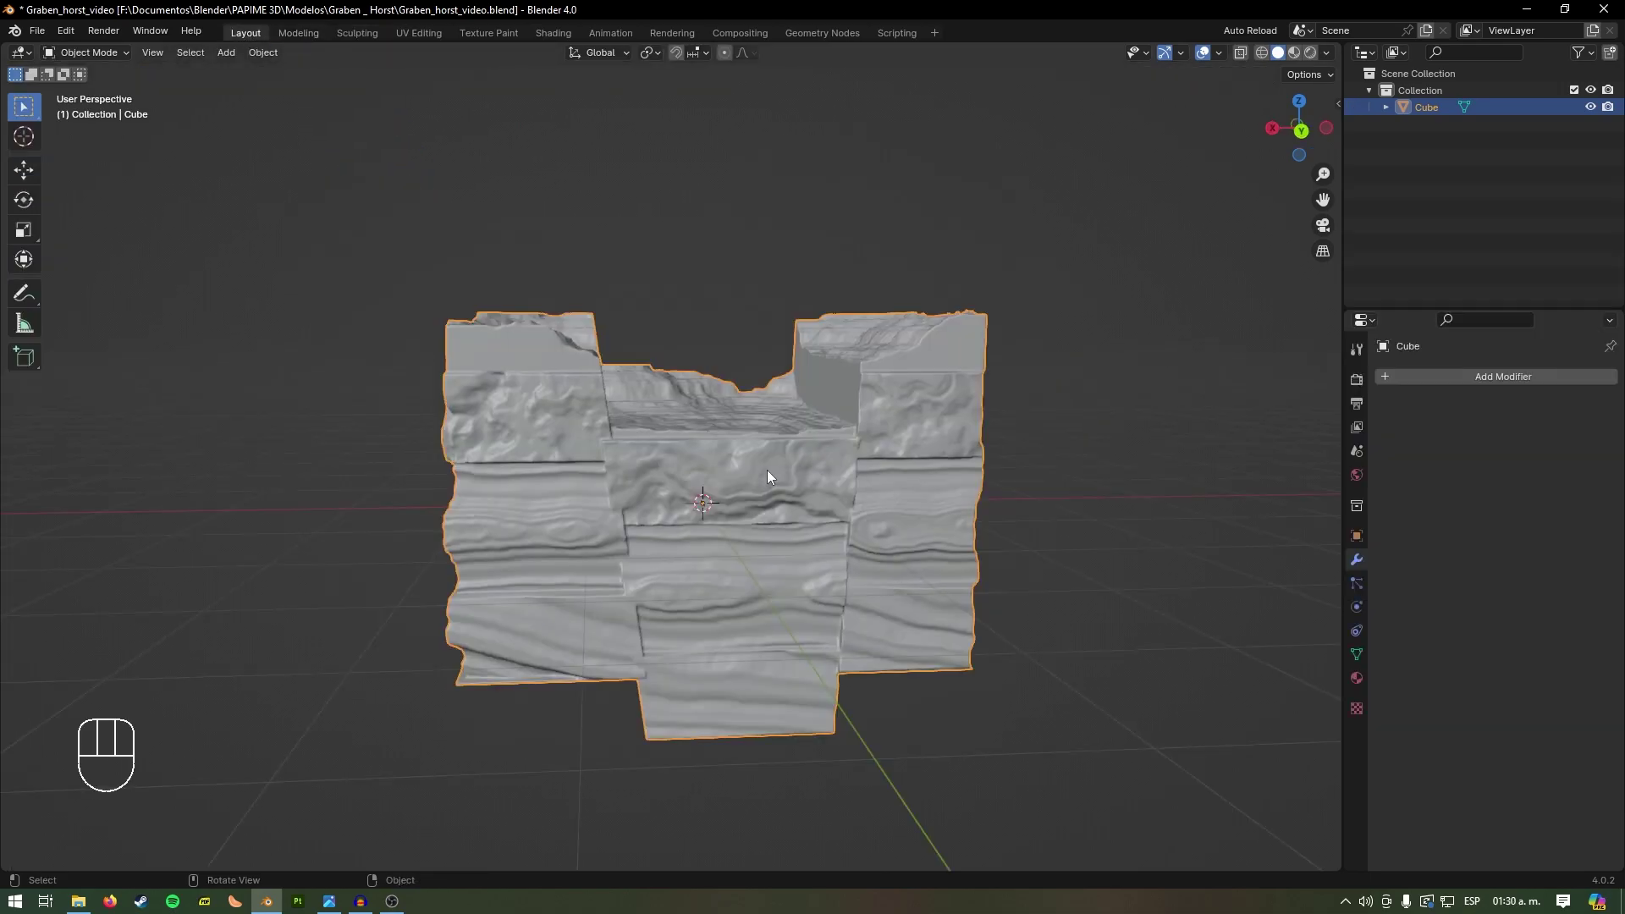
{"action": "left_click_drag", "start_coordinate": [771, 478], "coordinate": [761, 518]}
Step: View the block straight from the back and start a Carver rectangular difference cut over its base
{"action": "key", "text": "KP_1"}
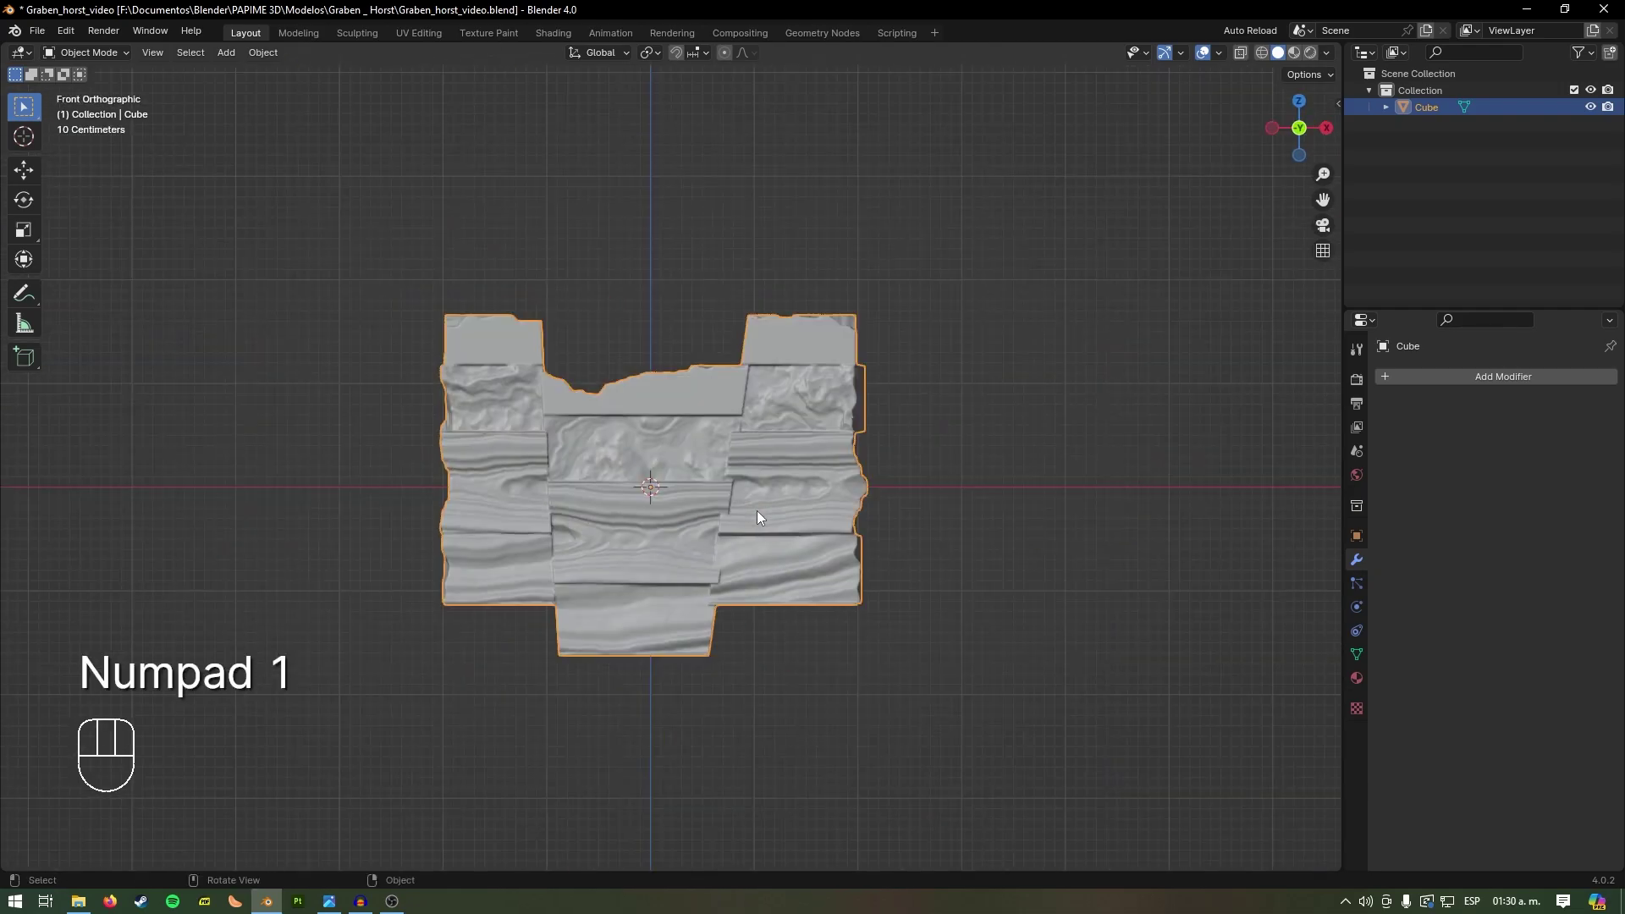
{"action": "key", "text": "ctrl+KP_1"}
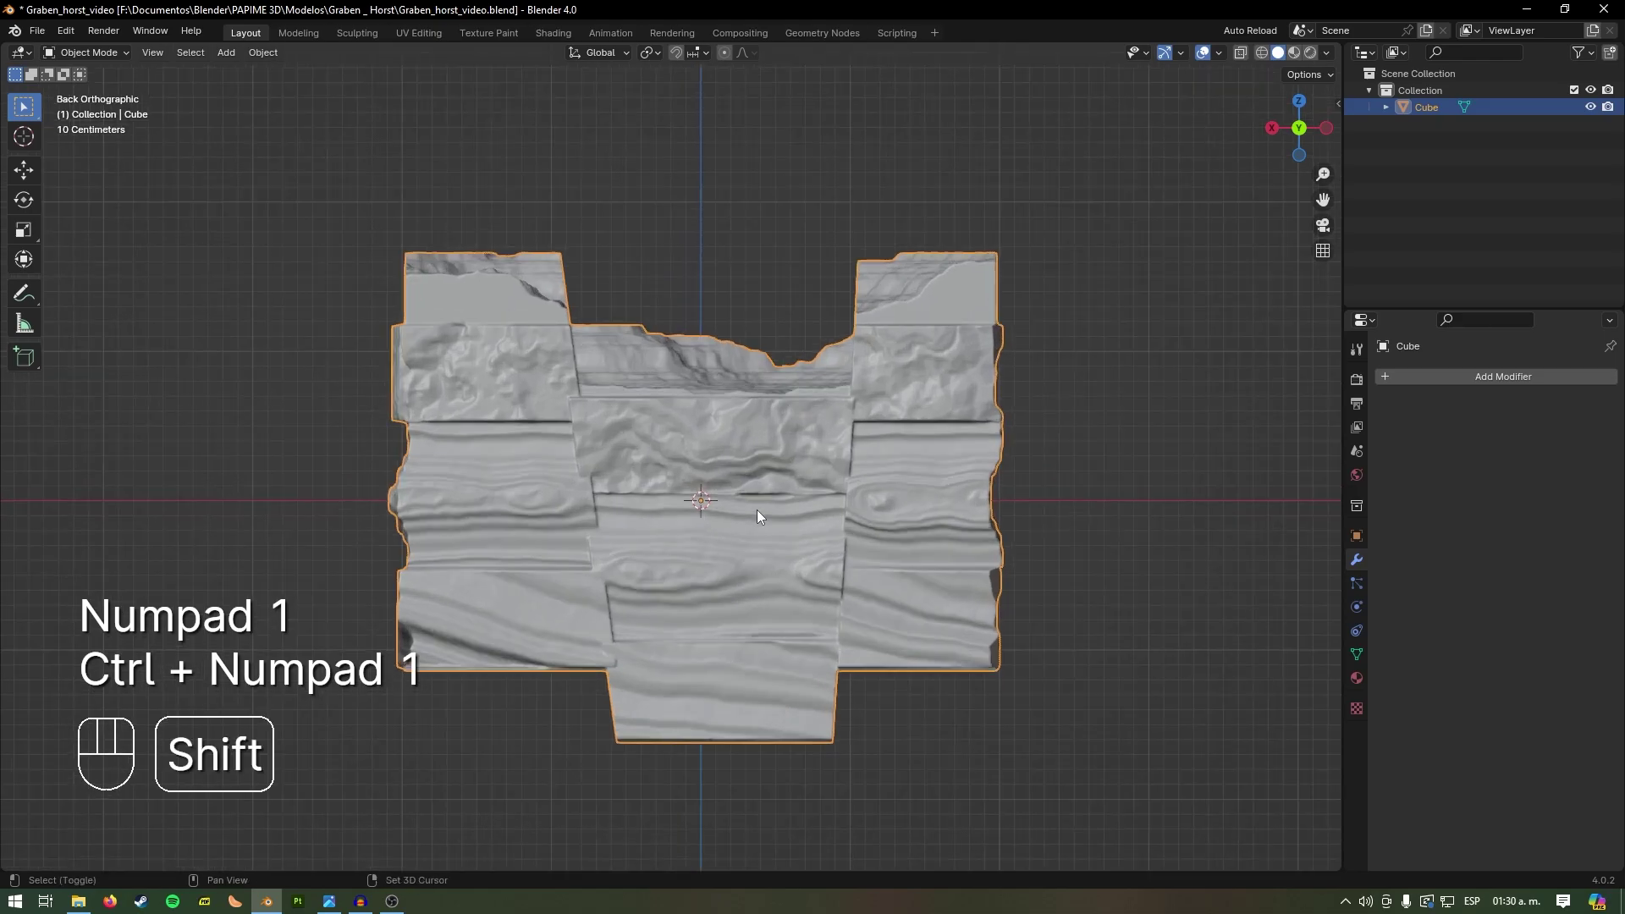
{"action": "key", "text": "ctrl+shift+x"}
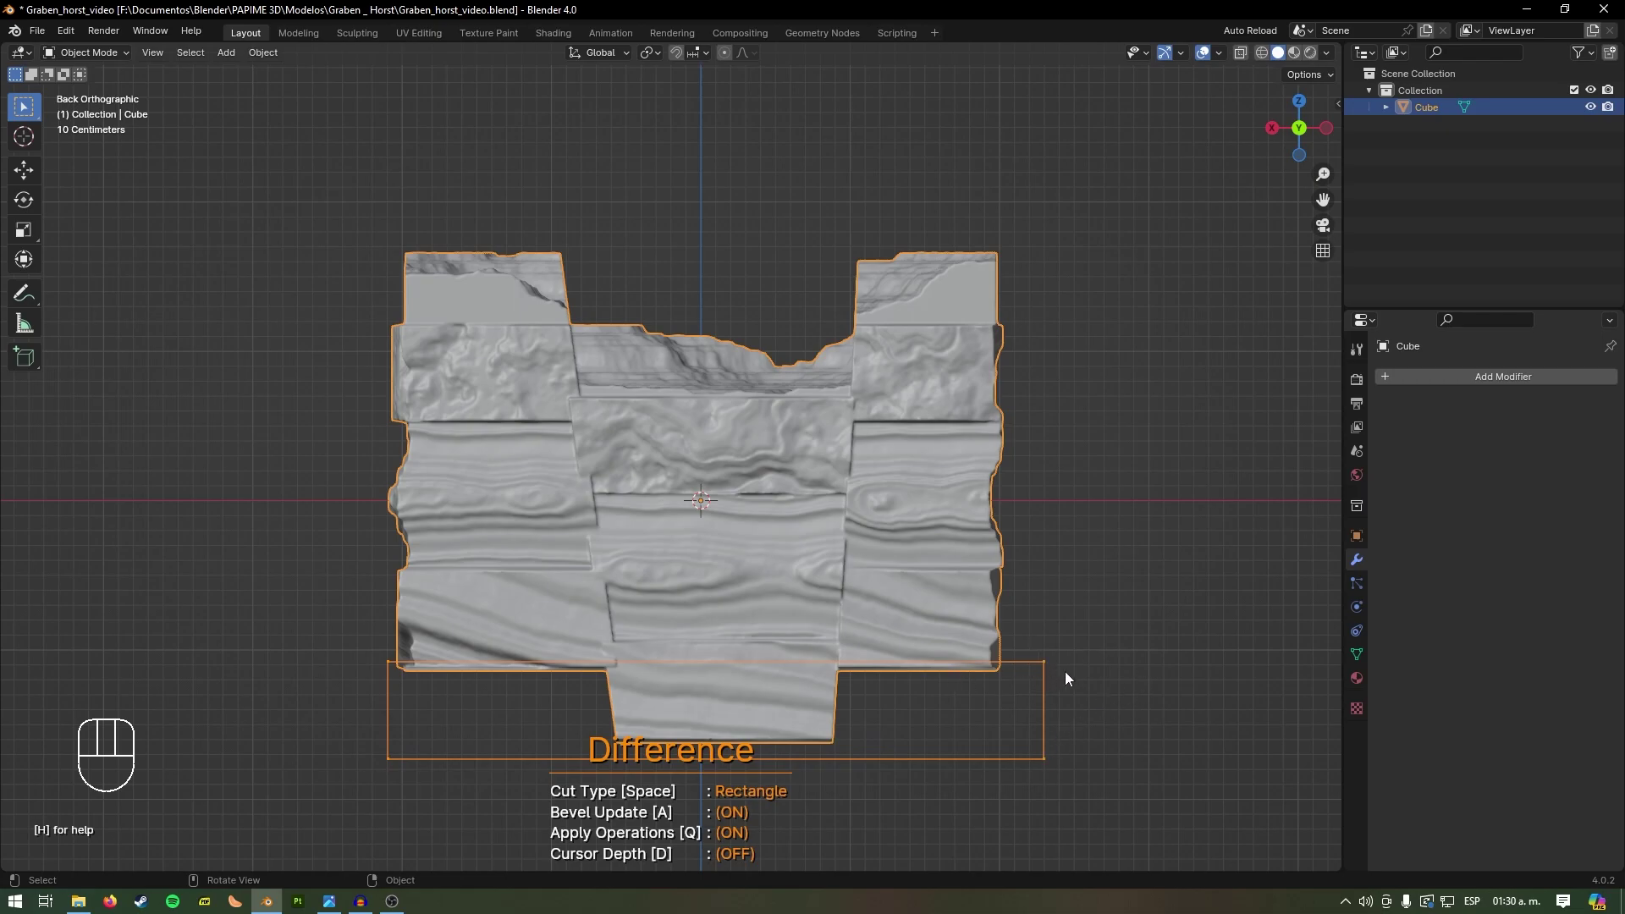
Step: Finish the Carver cut trimming the protruding base flat and check the underside
{"action": "key", "text": "space"}
{"action": "left_click_drag", "start_coordinate": [1069, 667], "coordinate": [1032, 562]}
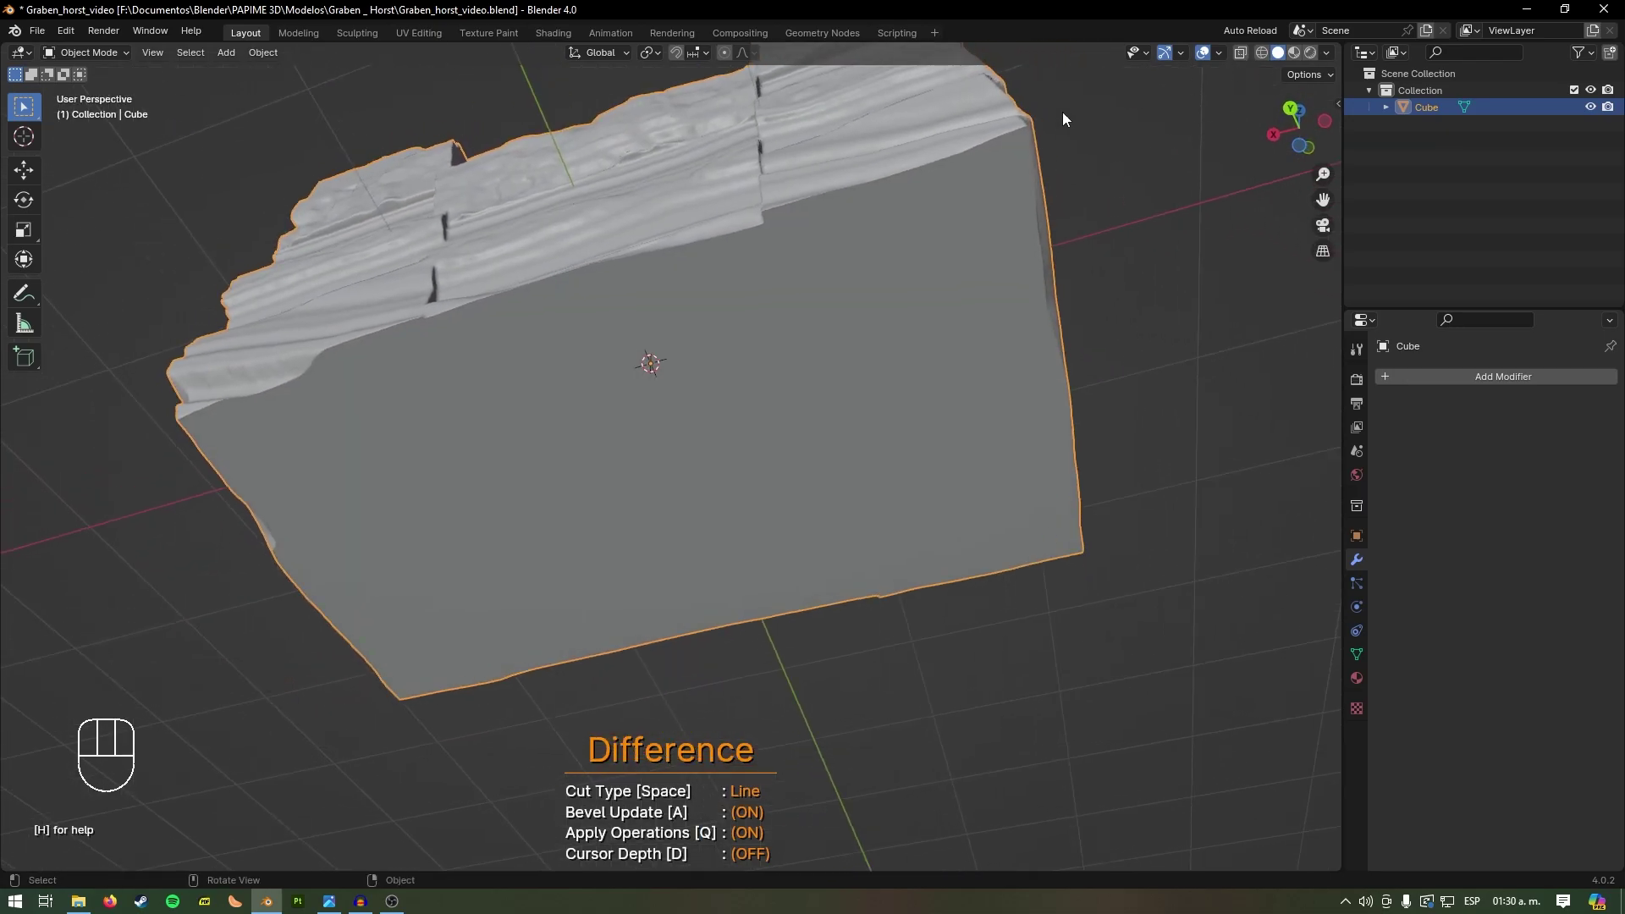
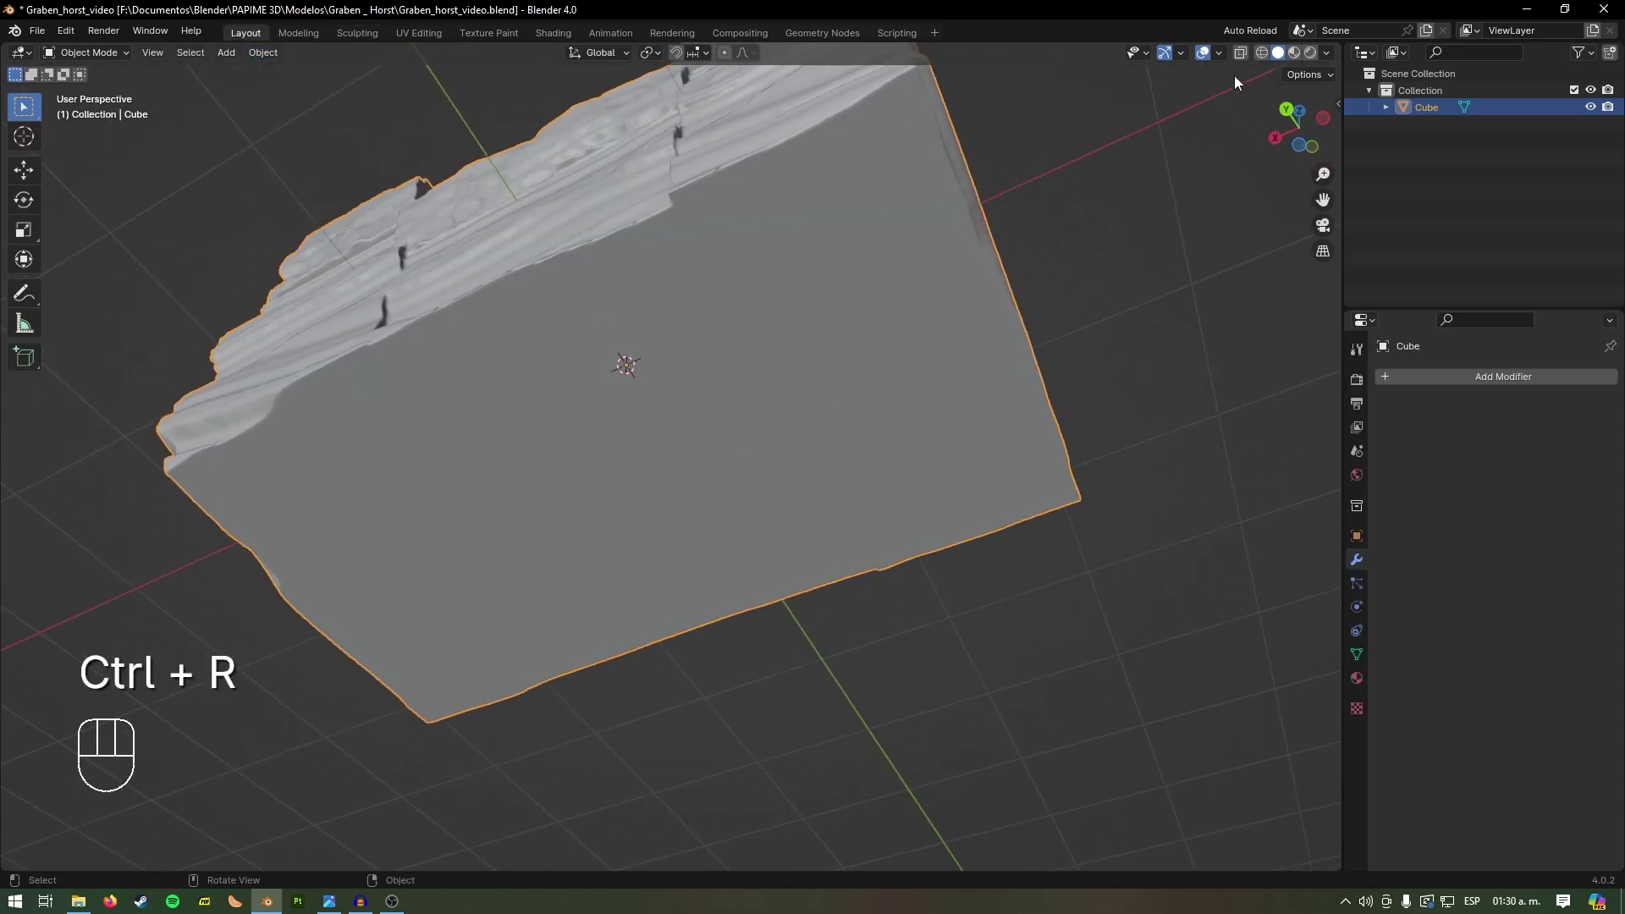
{"action": "left_click", "coordinate": [1270, 60]}
{"action": "left_click_drag", "start_coordinate": [1038, 290], "coordinate": [1046, 382]}
Step: Switch to the Sculpting workspace and orbit to look into the graben from the side
{"action": "left_click", "coordinate": [1283, 63]}
{"action": "left_click_drag", "start_coordinate": [976, 227], "coordinate": [1002, 255]}
{"action": "left_click_drag", "start_coordinate": [674, 350], "coordinate": [719, 304]}
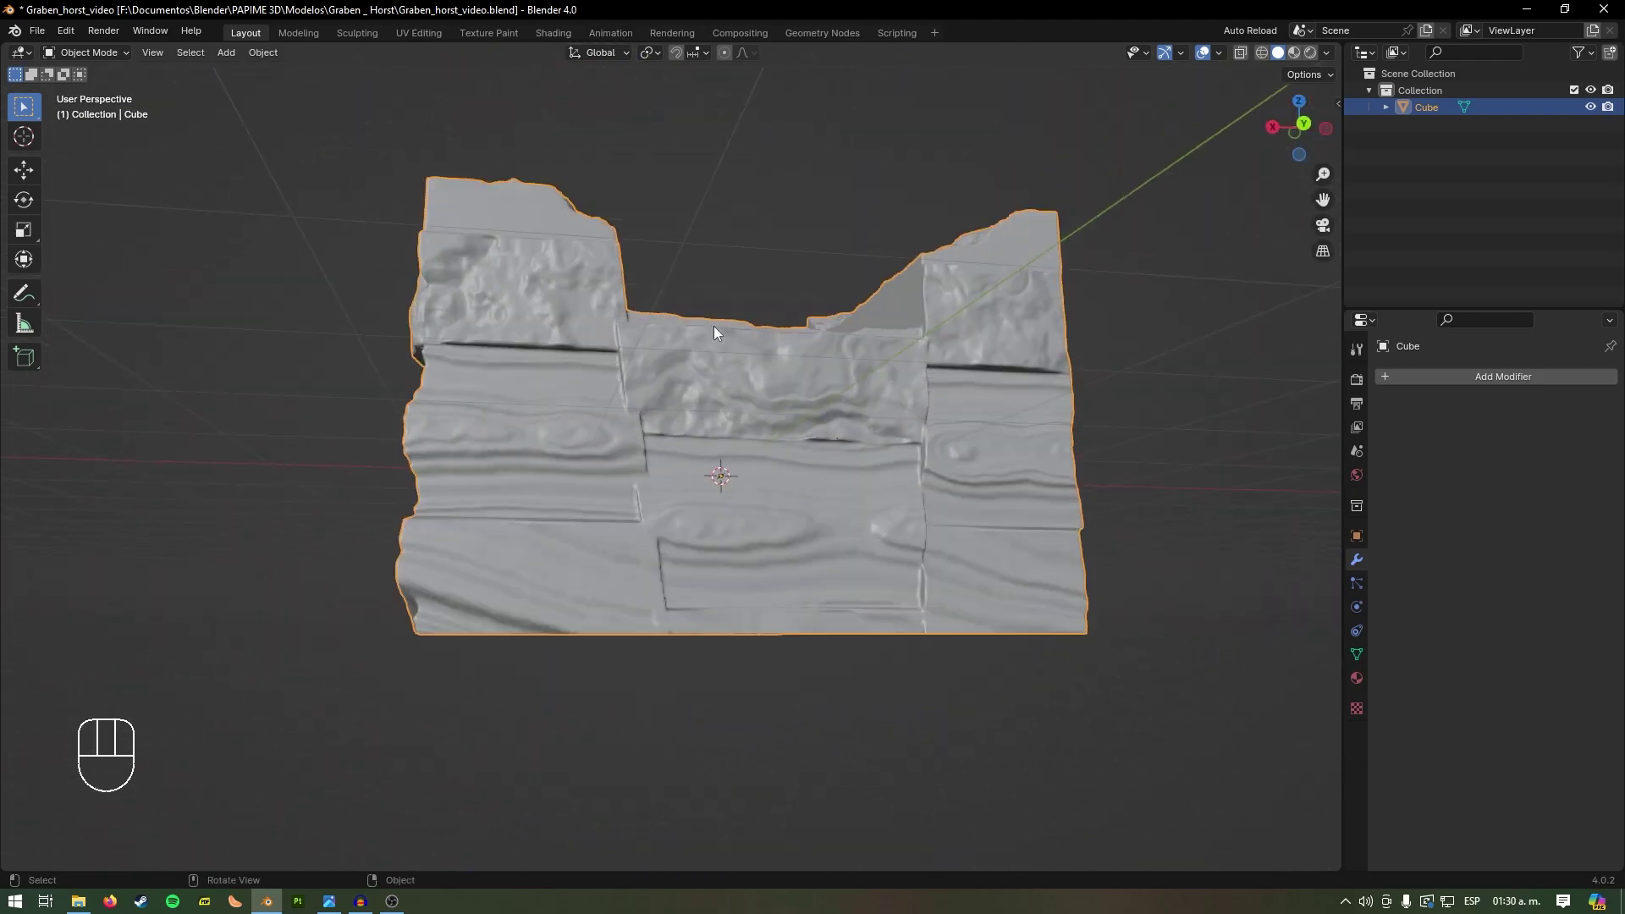
{"action": "left_click_drag", "start_coordinate": [675, 279], "coordinate": [719, 307]}
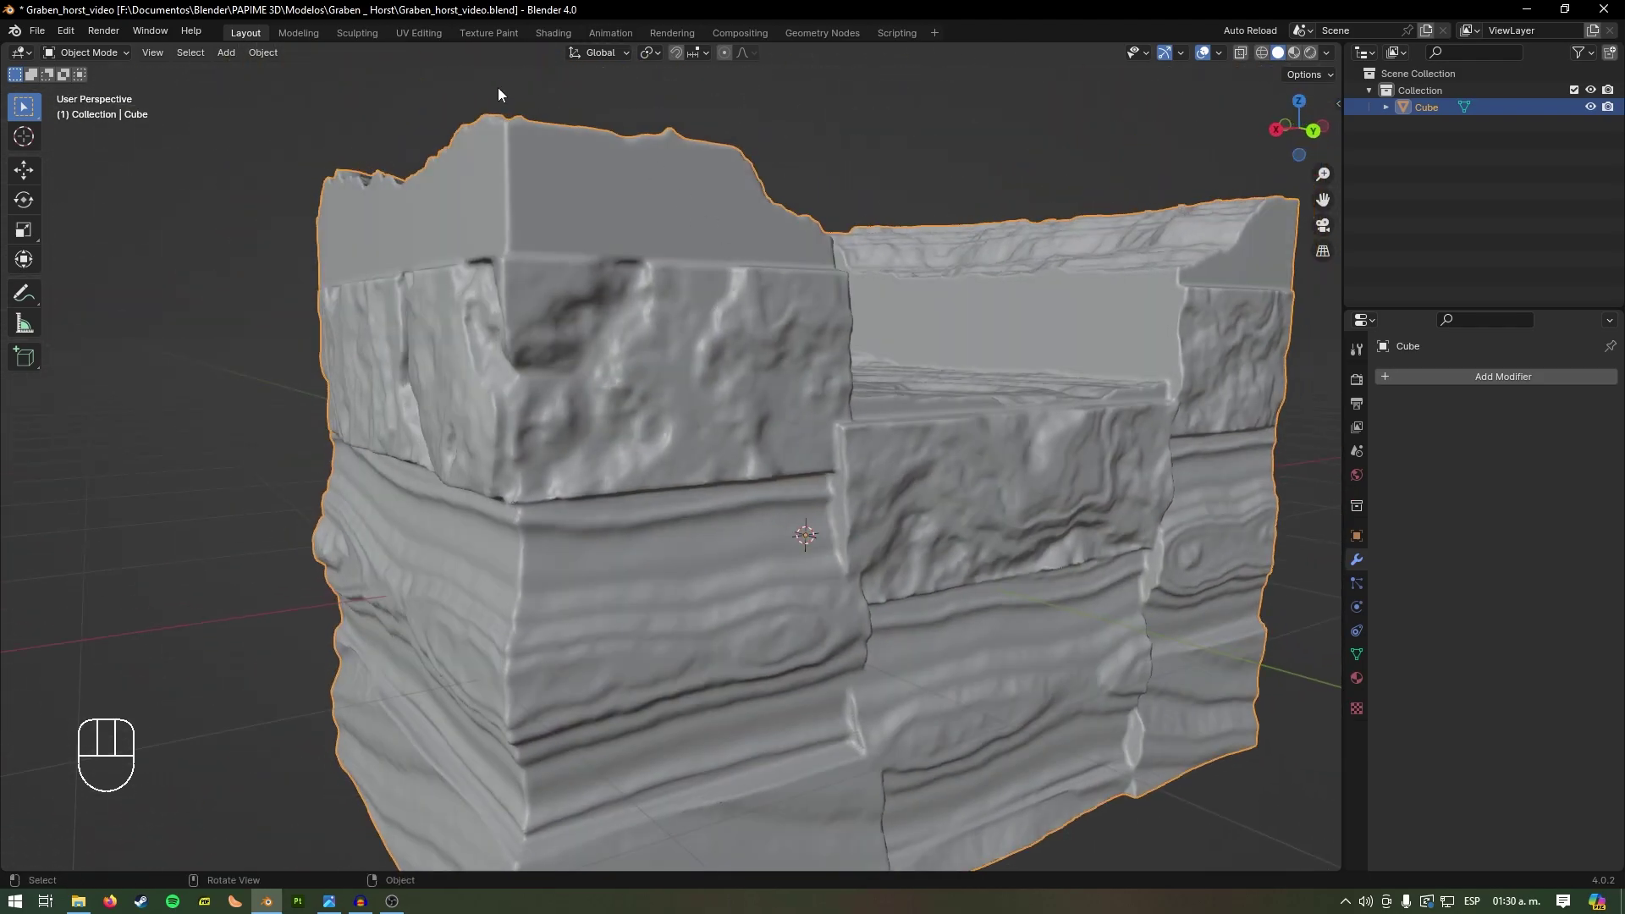